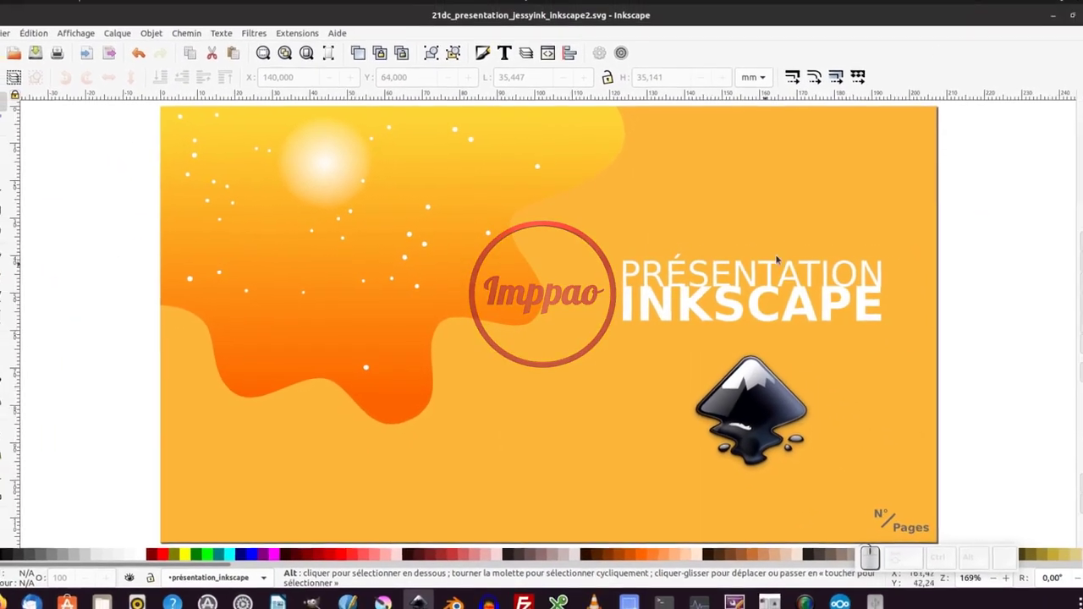
Step: Leave the Inkscape drawing and switch over to the Firefox window with the exported SVG
click(322, 47)
click(141, 237)
key(alt+Tab)
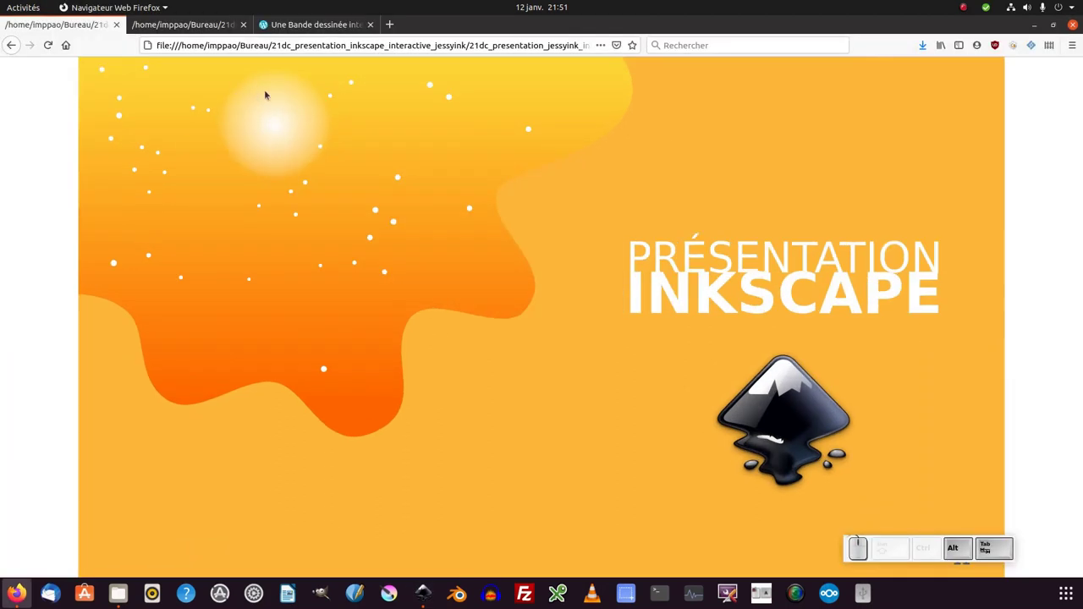
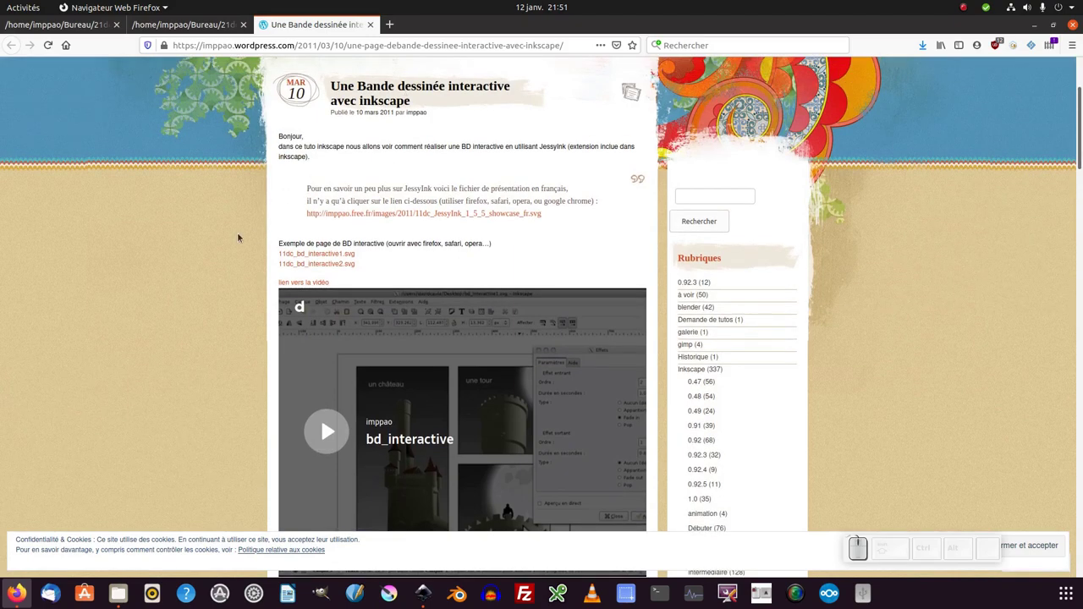
Step: Return to the second presentation tab and advance to the four-freedoms slide
click(71, 34)
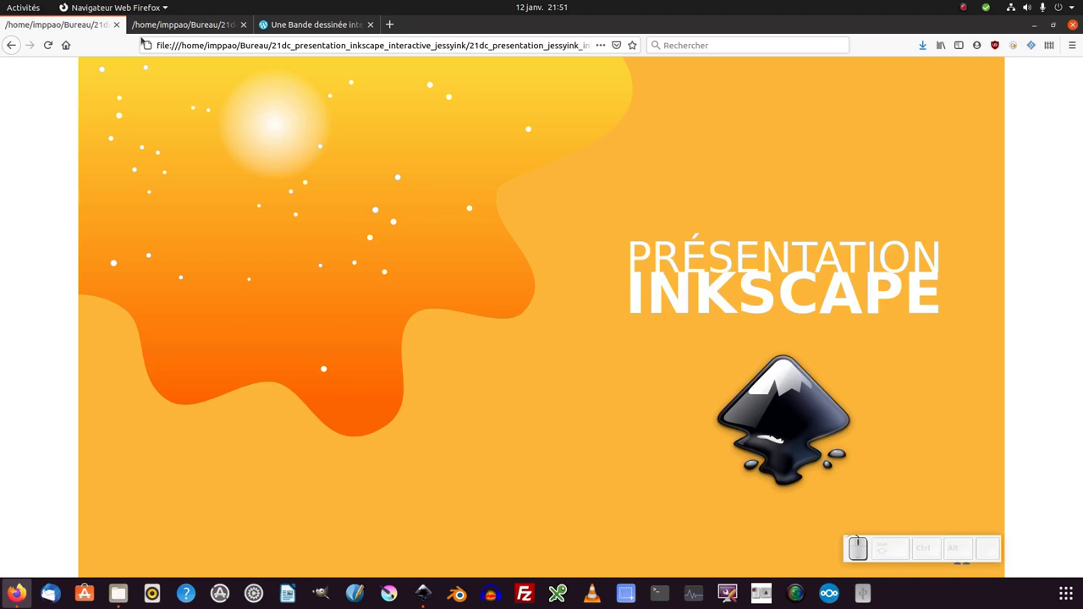
click(357, 261)
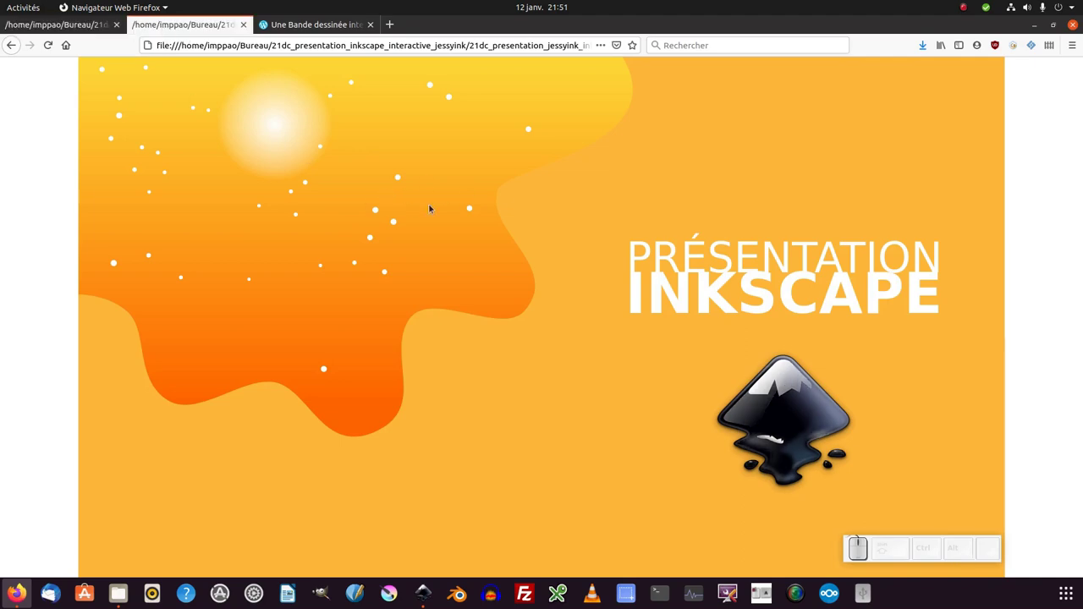
click(358, 261)
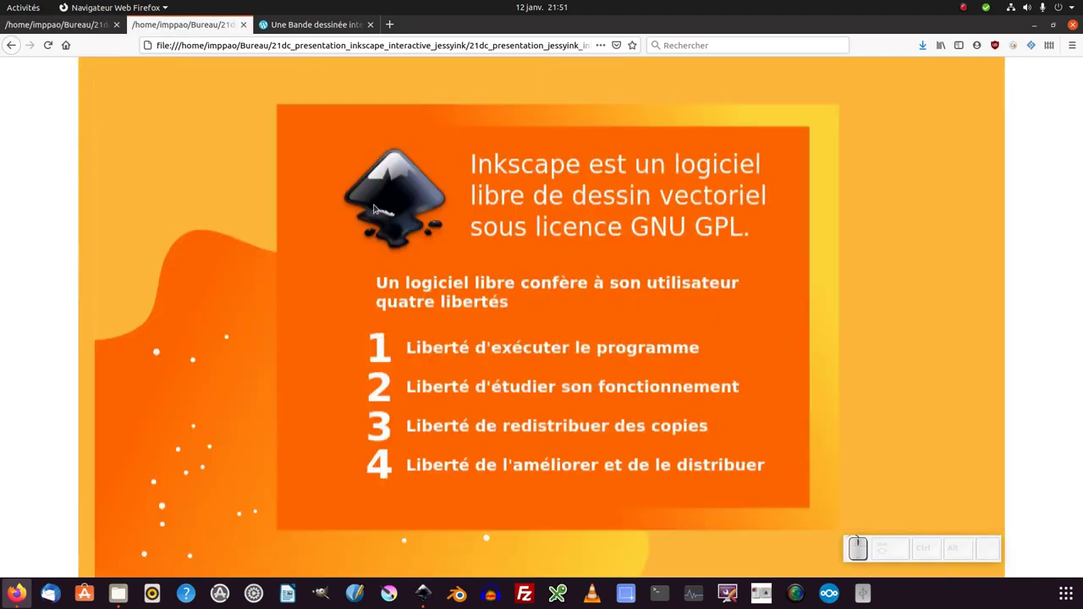
Step: Go full screen and advance through the slides to the overview of Inkscape uses
key(F11)
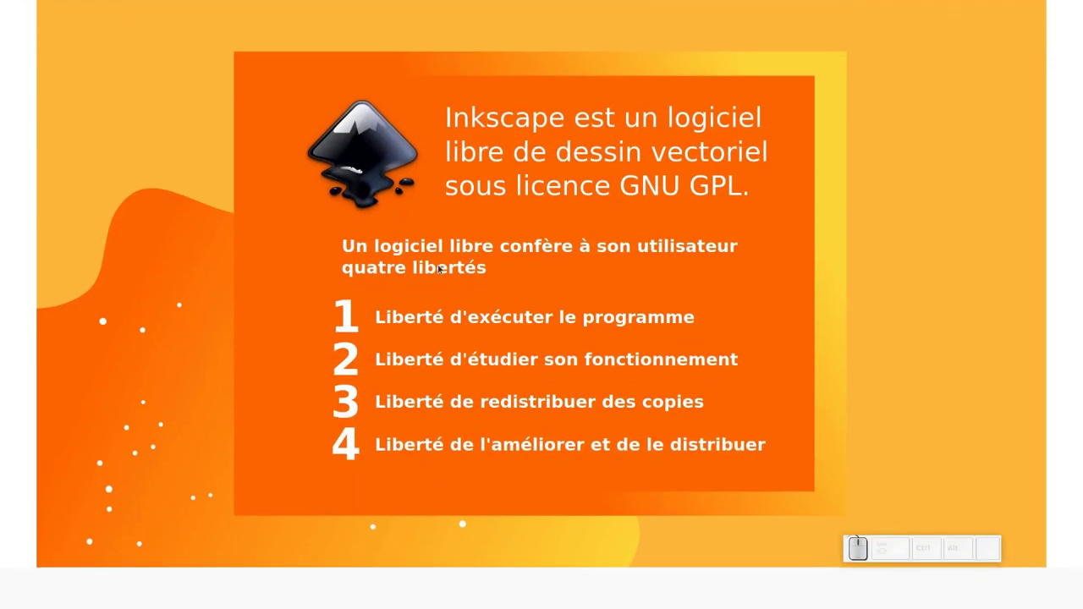
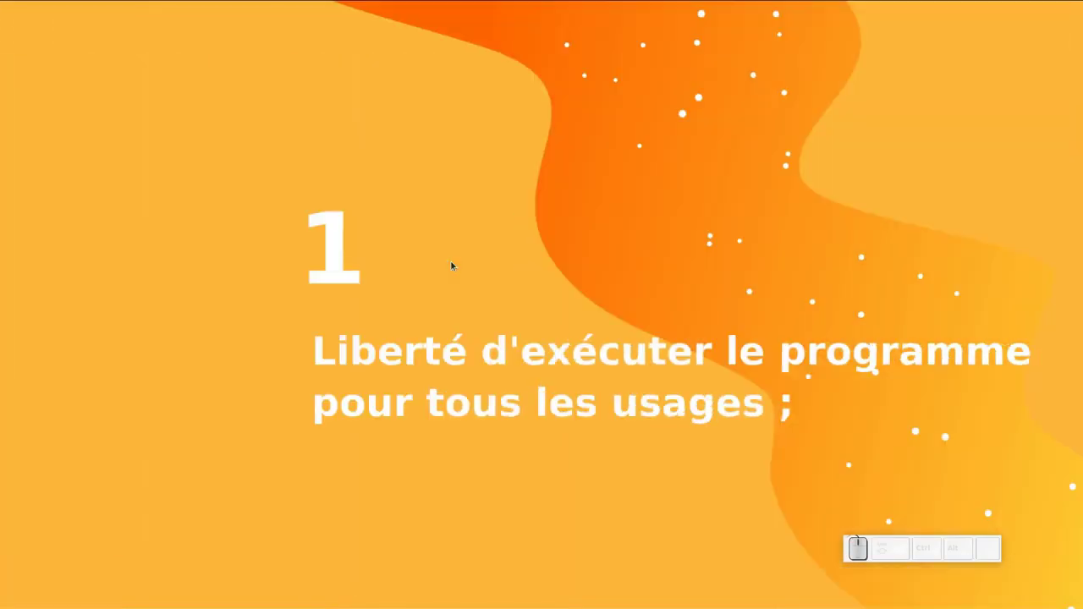
click(457, 267)
click(456, 267)
click(456, 267)
click(456, 268)
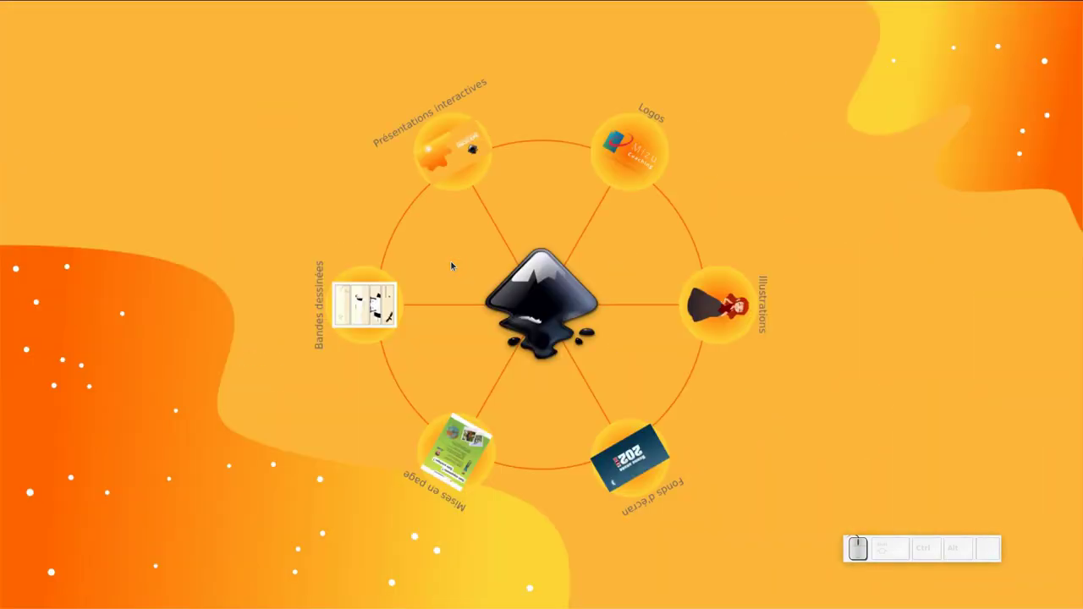
Step: Step through each zoomed view of the overview and on to the links slide
click(456, 267)
click(456, 268)
click(456, 267)
click(456, 268)
click(456, 267)
click(457, 267)
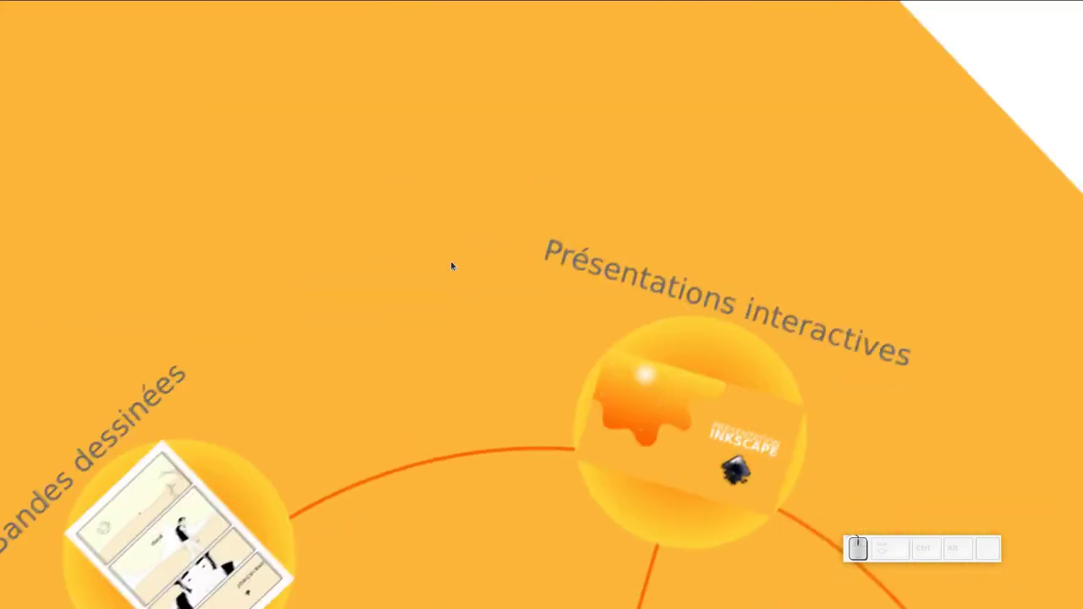
click(457, 267)
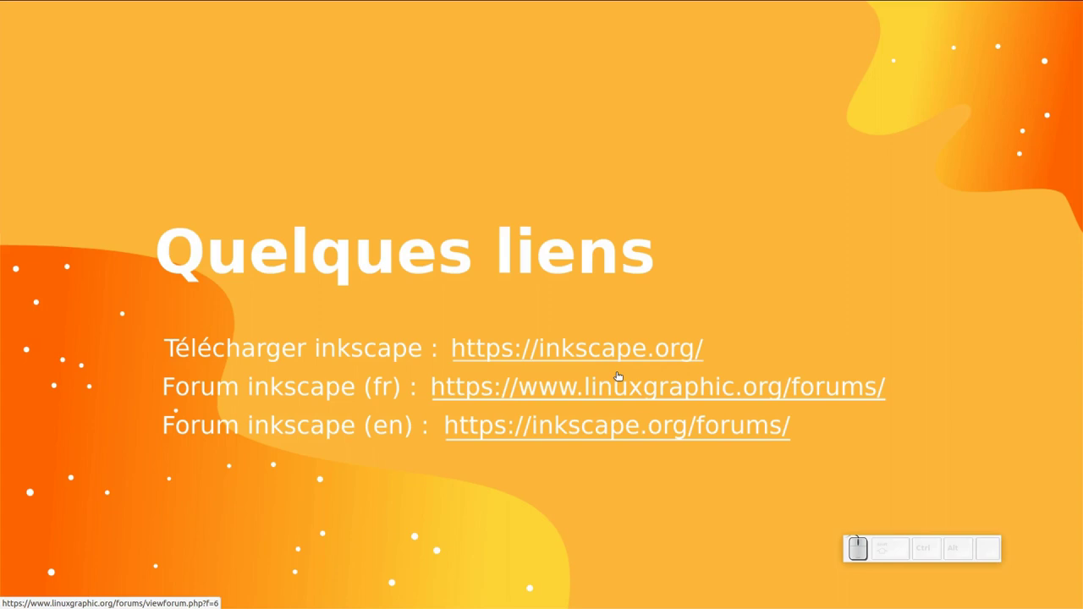
Step: Step back to the Fonds d'écran view, jump Home to the title slide and End to the last
key(Left)
key(Left)
key(Left)
key(Left)
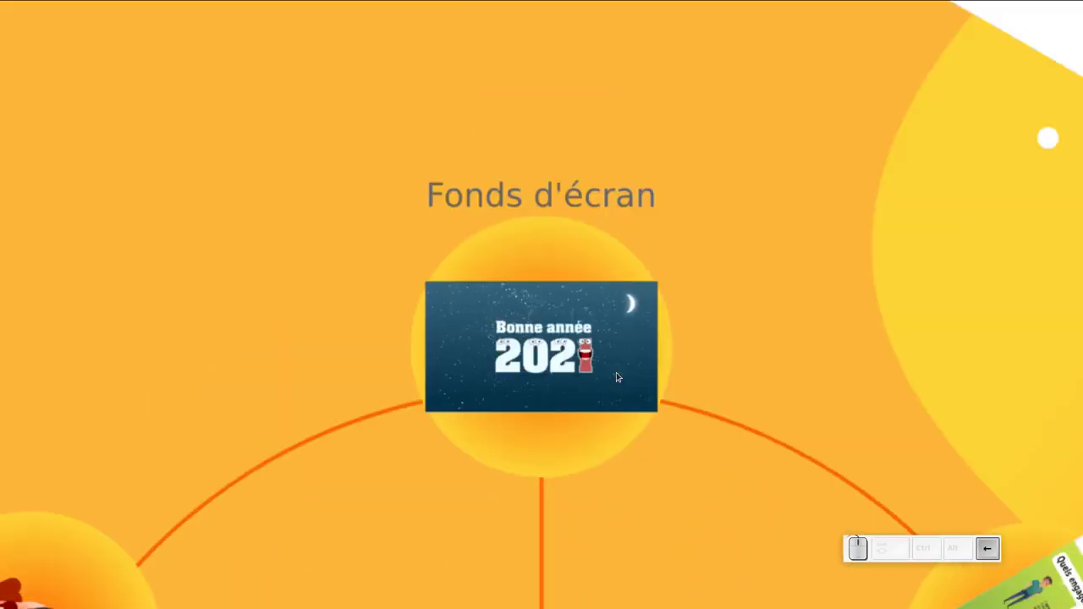
key(Home)
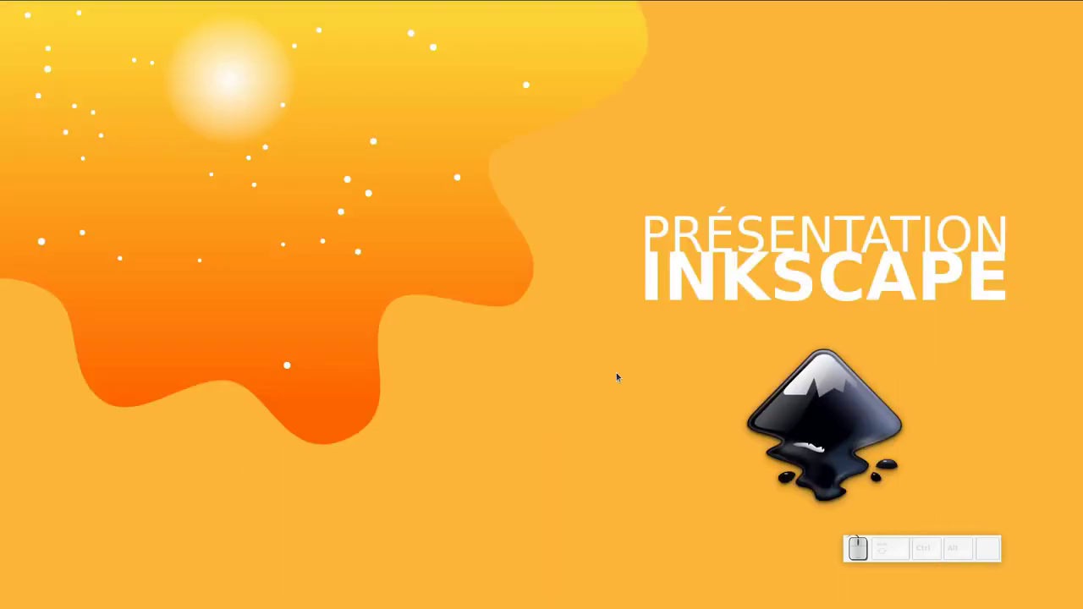
key(End)
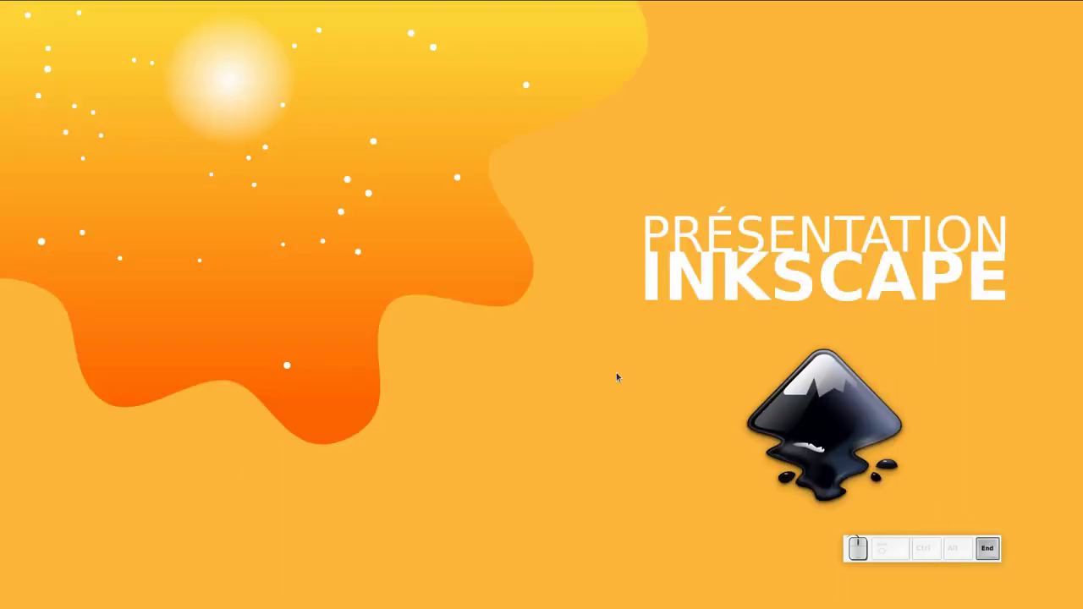
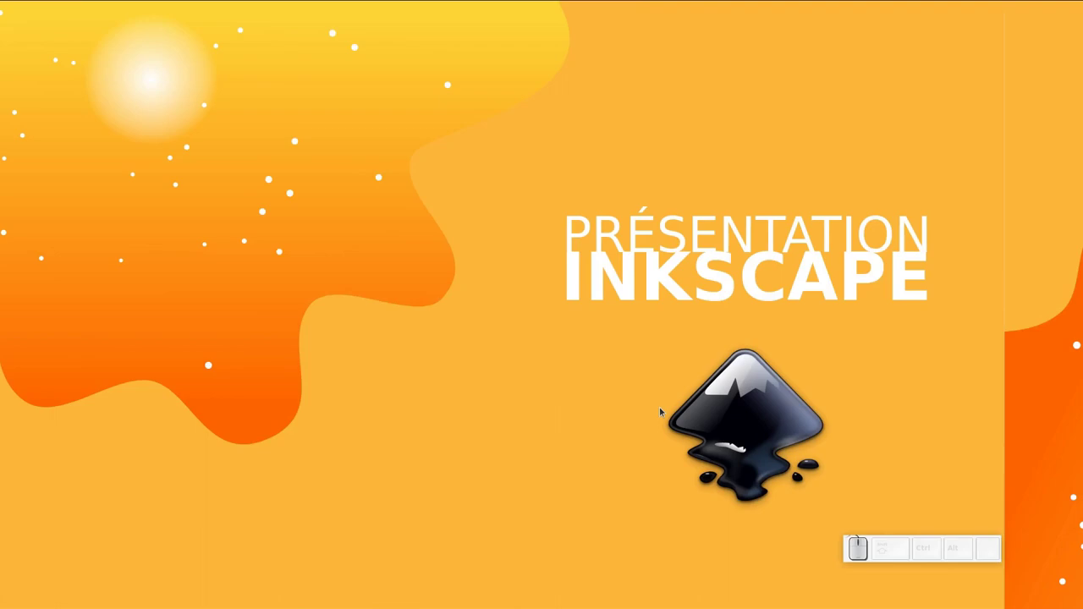
key(End)
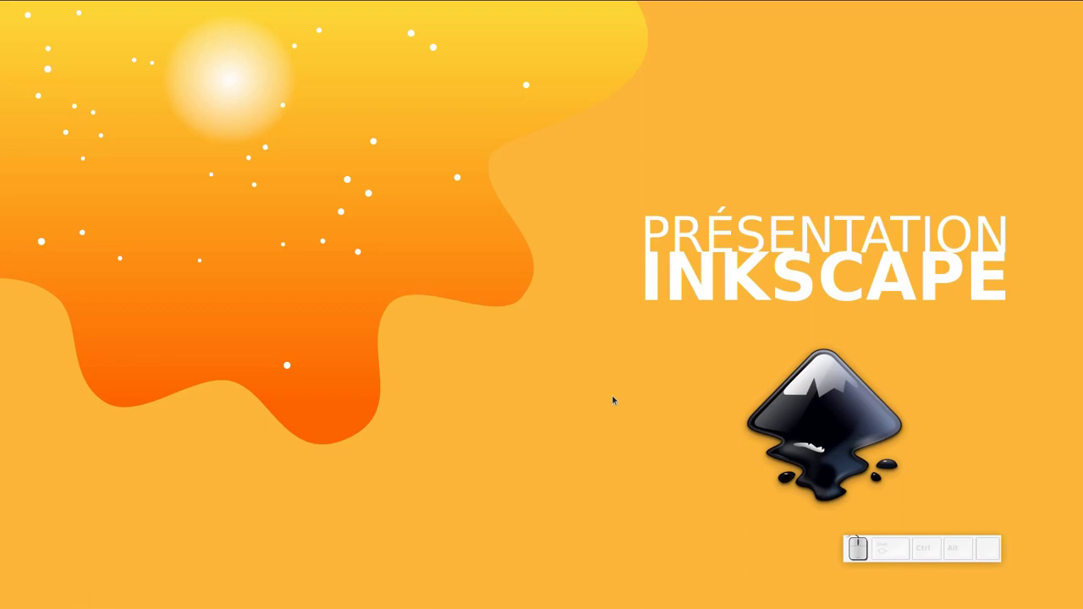
Step: Leave full screen, move to the other presentation tab and show it full screen
key(F11)
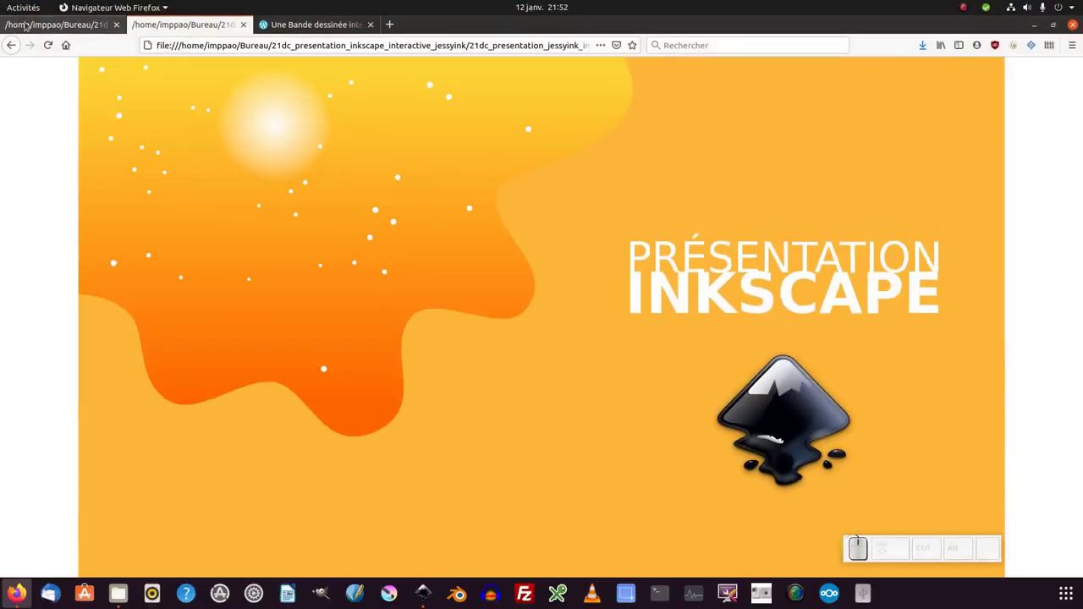
drag(299, 212, 494, 367)
key(F11)
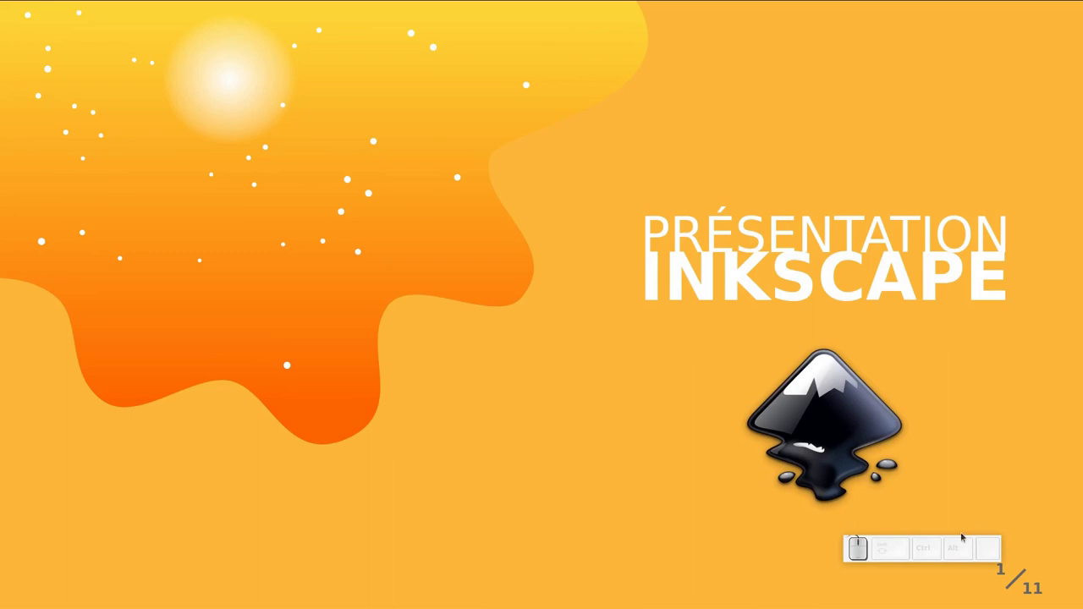
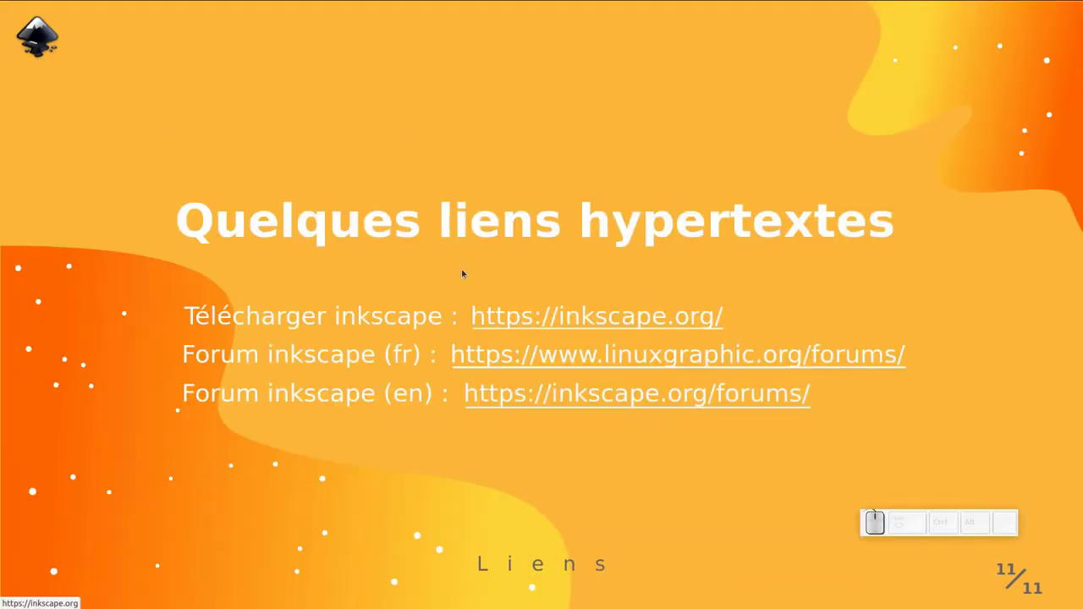
Step: Pick the Illustrations slide from the index, enter drawing mode and draw a red arrow toward the character
key(i)
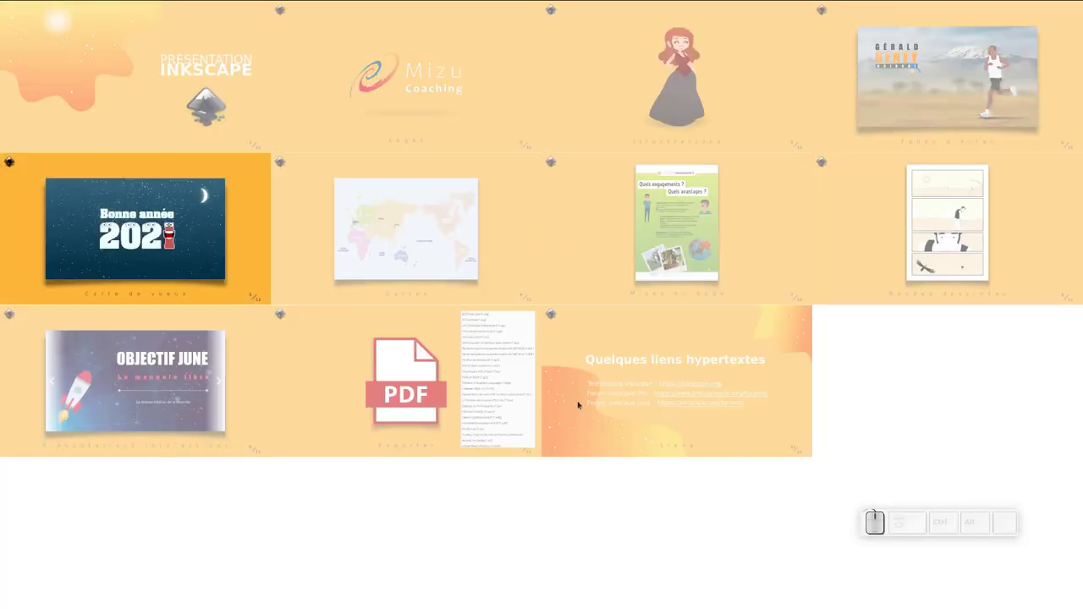
drag(608, 248, 606, 249)
key(d)
drag(606, 249, 896, 142)
drag(896, 143, 901, 140)
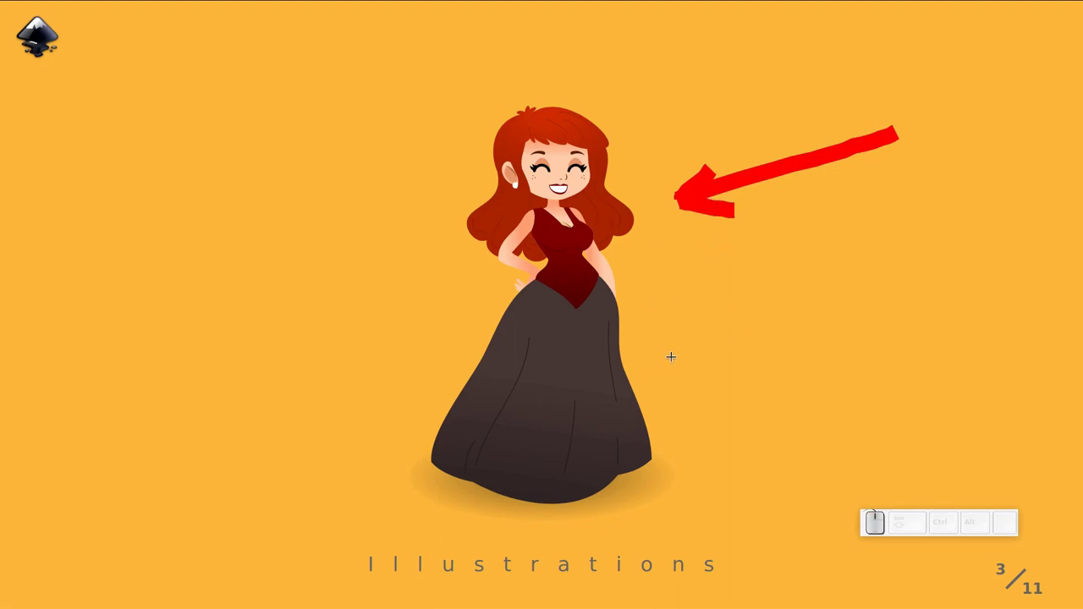
Step: Change pen colour and width to add yellow marks and a blue line beside the character
key(b)
click(900, 139)
key(y)
drag(897, 141, 897, 142)
key(KP_1)
drag(897, 141, 897, 141)
key(KP_3)
drag(897, 141, 897, 141)
Step: Adjust the pen again, add a yellow patch near the arrow, then leave full screen
key(KP_5)
click(898, 141)
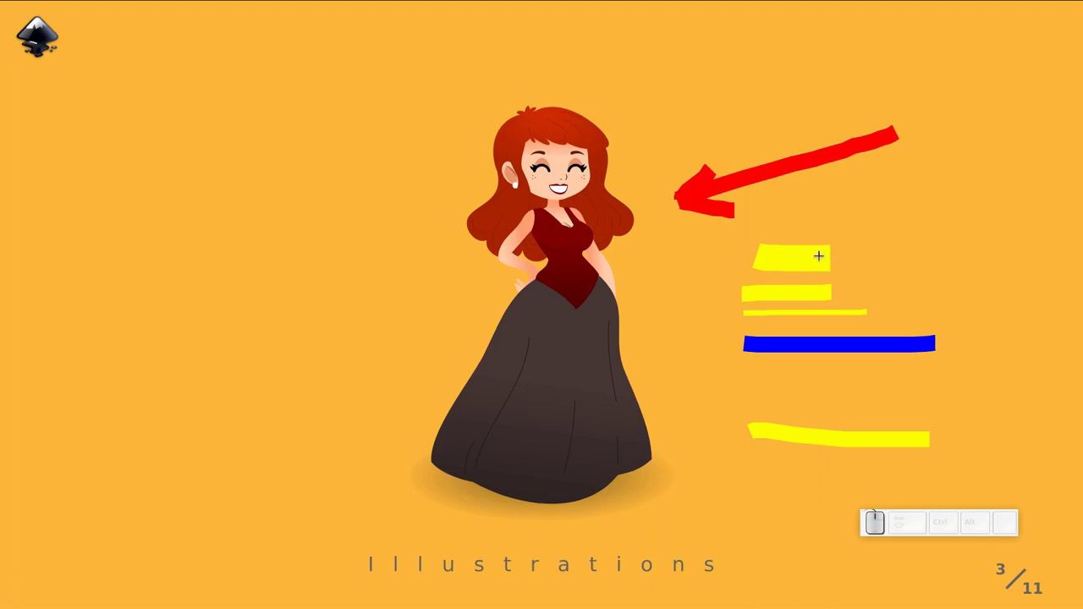
click(898, 142)
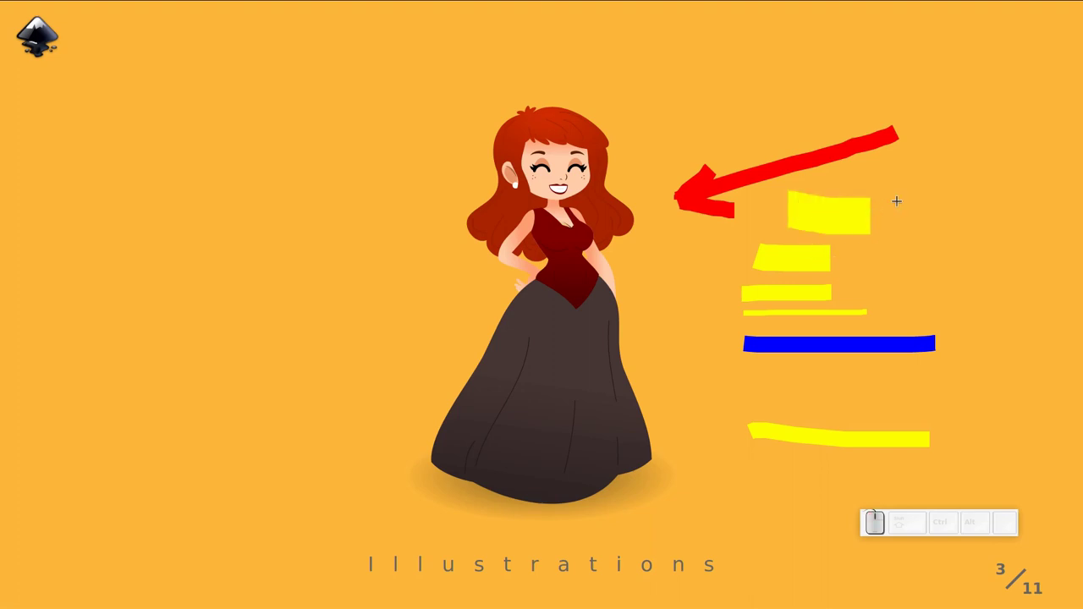
key(KP_9)
drag(897, 141, 897, 141)
key(F11)
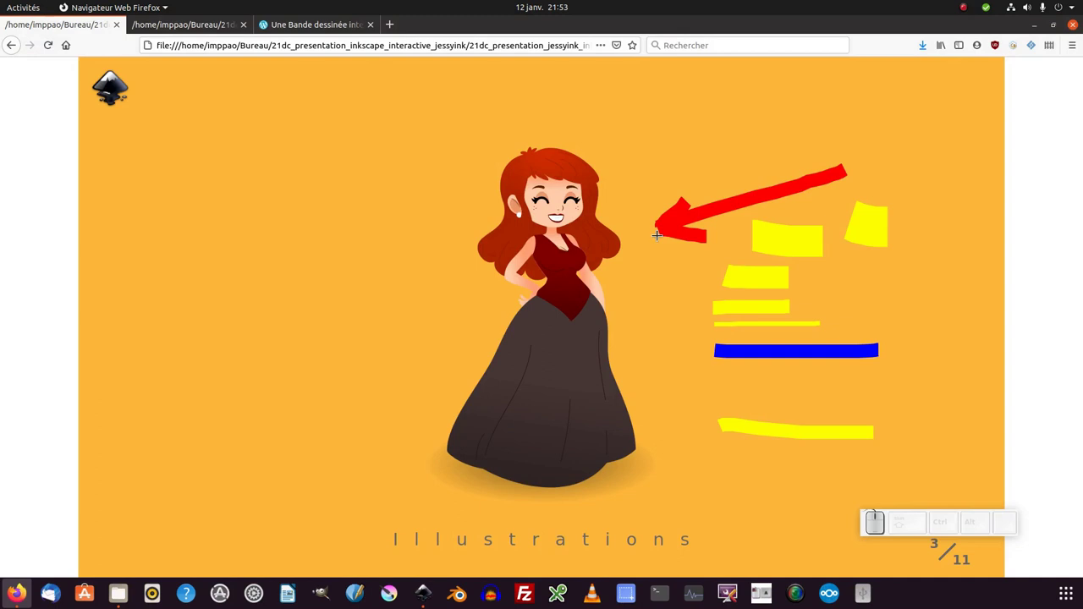
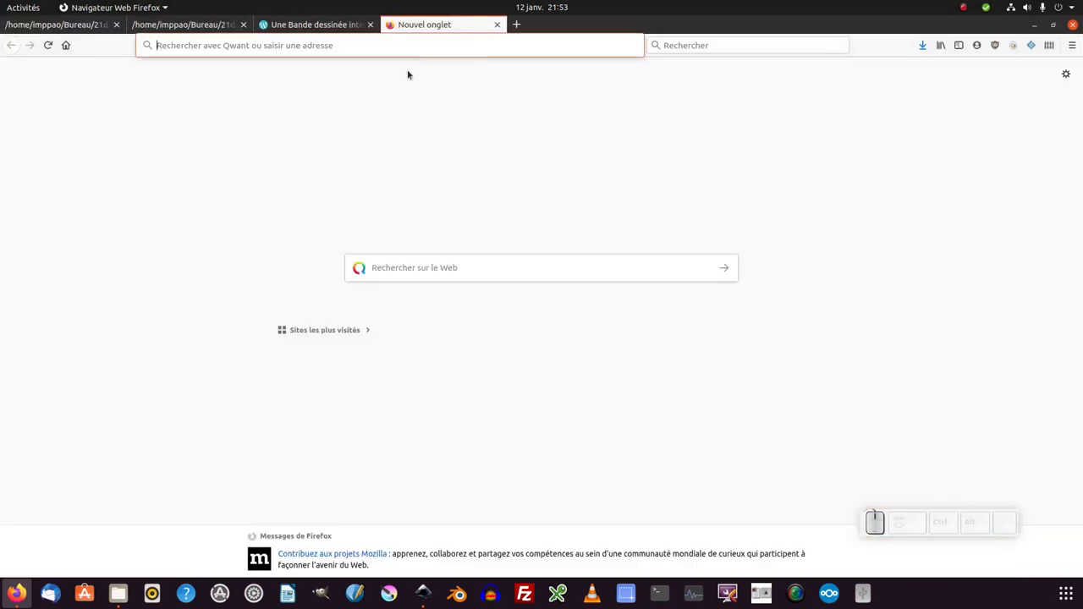
Step: Open the saved 00.svg presentation from disk in the new tab
key(ctrl+o)
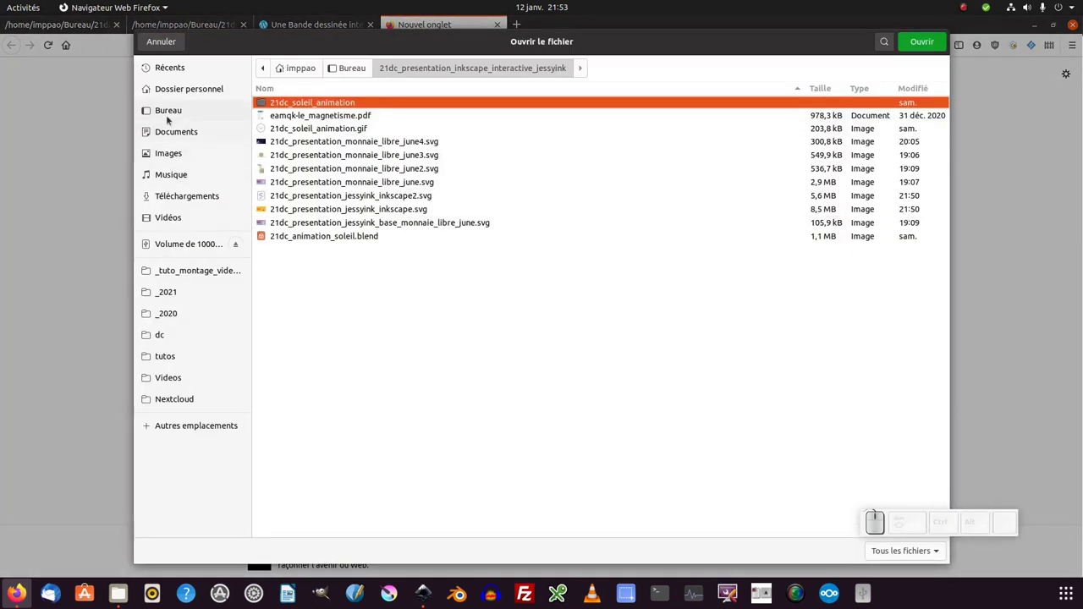
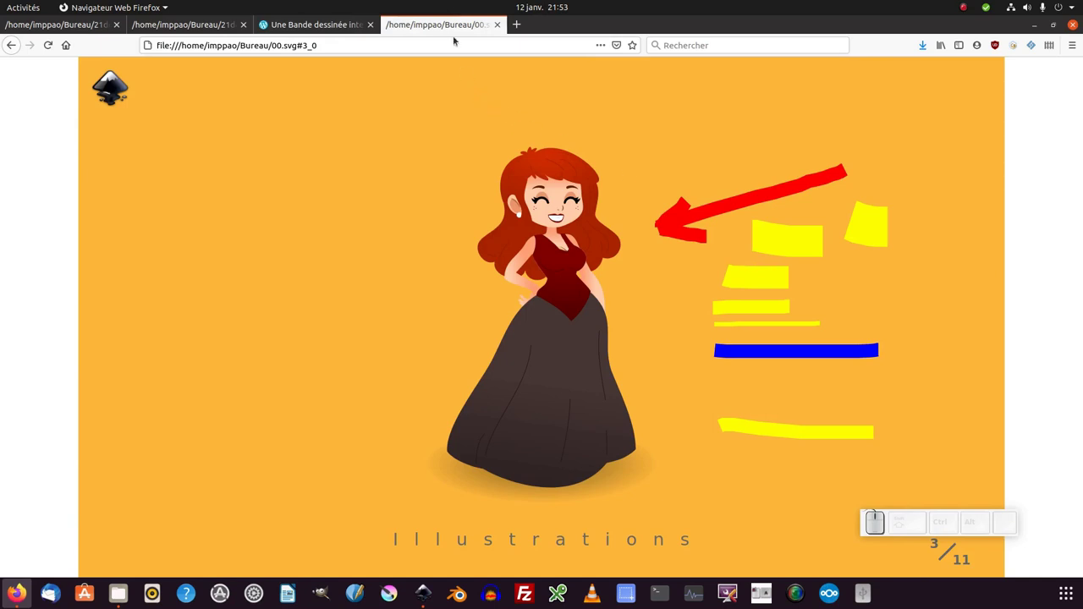
click(459, 29)
Step: Switch back to Inkscape and show the Objects panel listing the document's layers
key(alt+Tab)
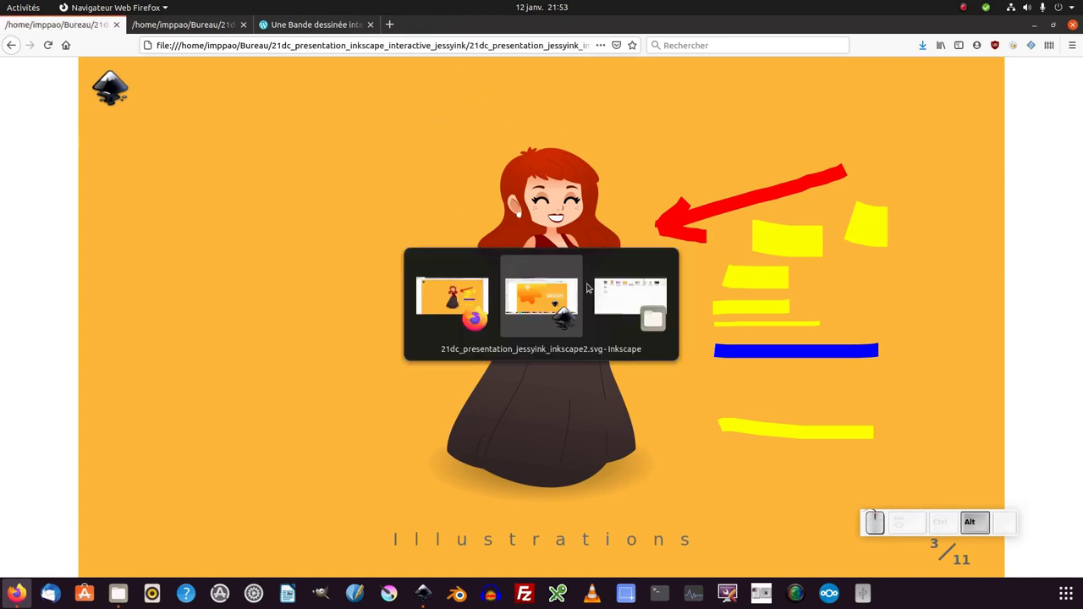
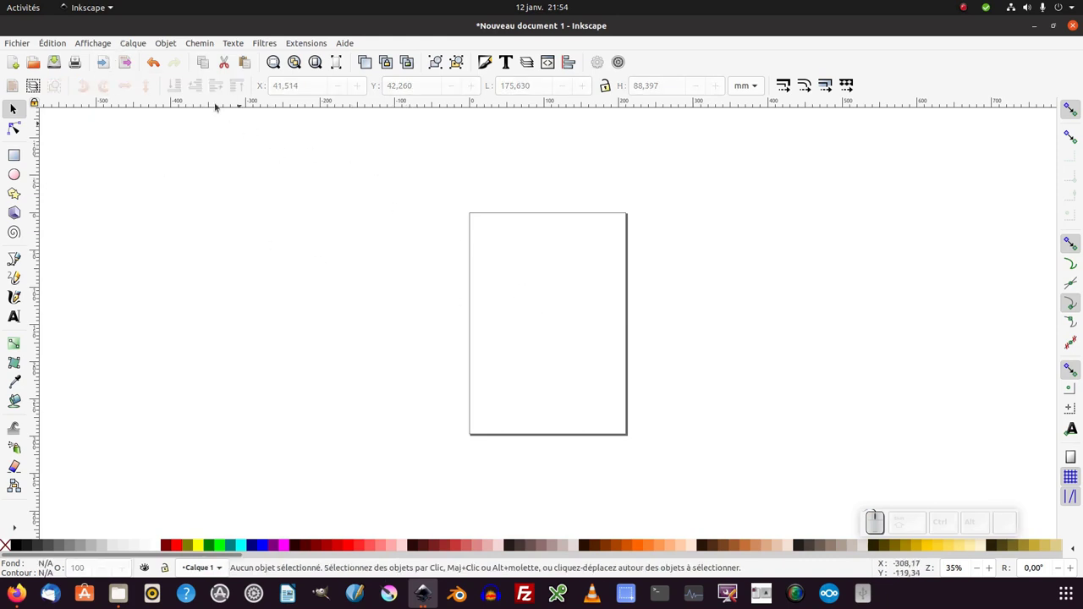
click(180, 47)
click(184, 62)
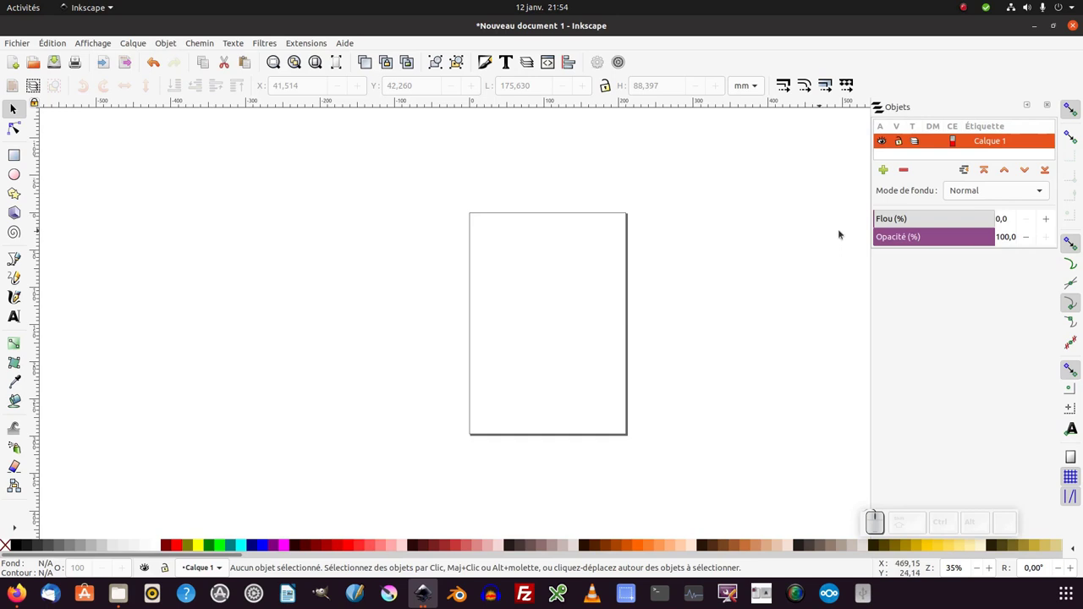
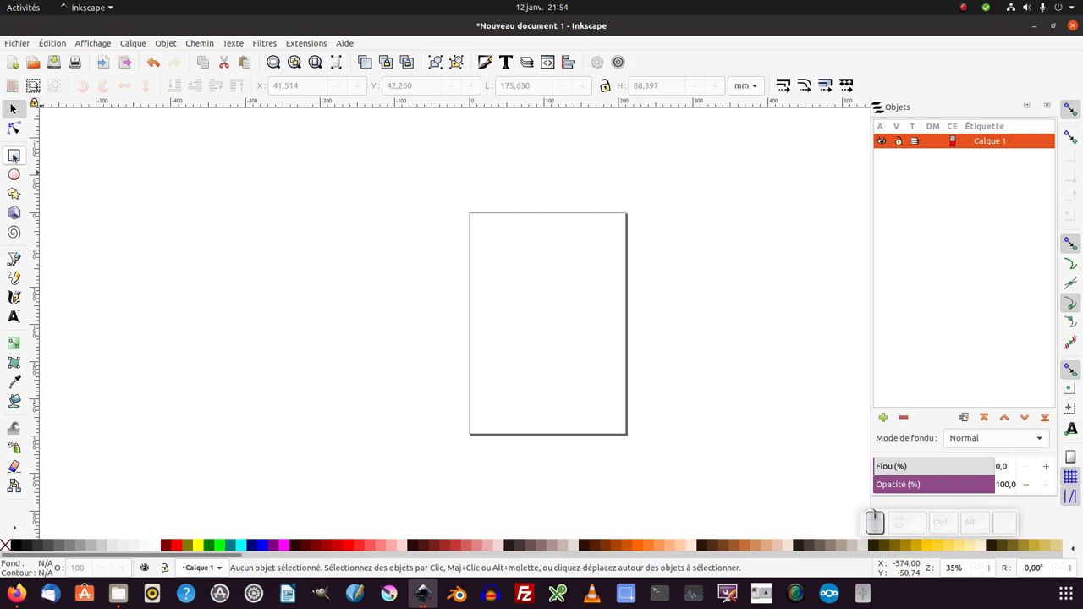
Step: Draw an orange rectangle and set its size to 200 wide by 150 high
click(18, 160)
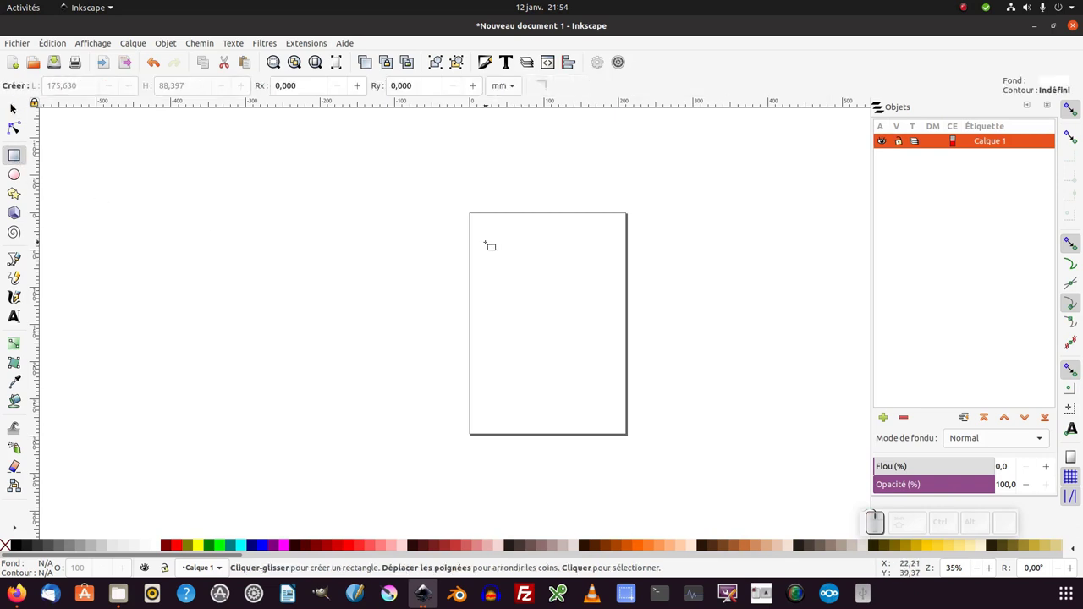
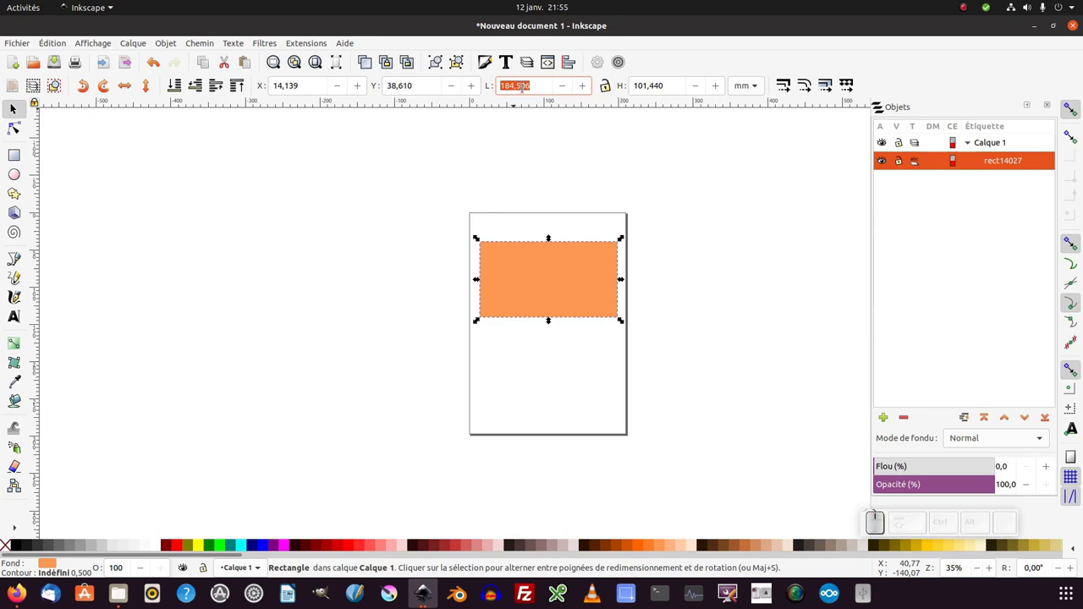
key(KP_2)
key(KP_0)
key(Tab)
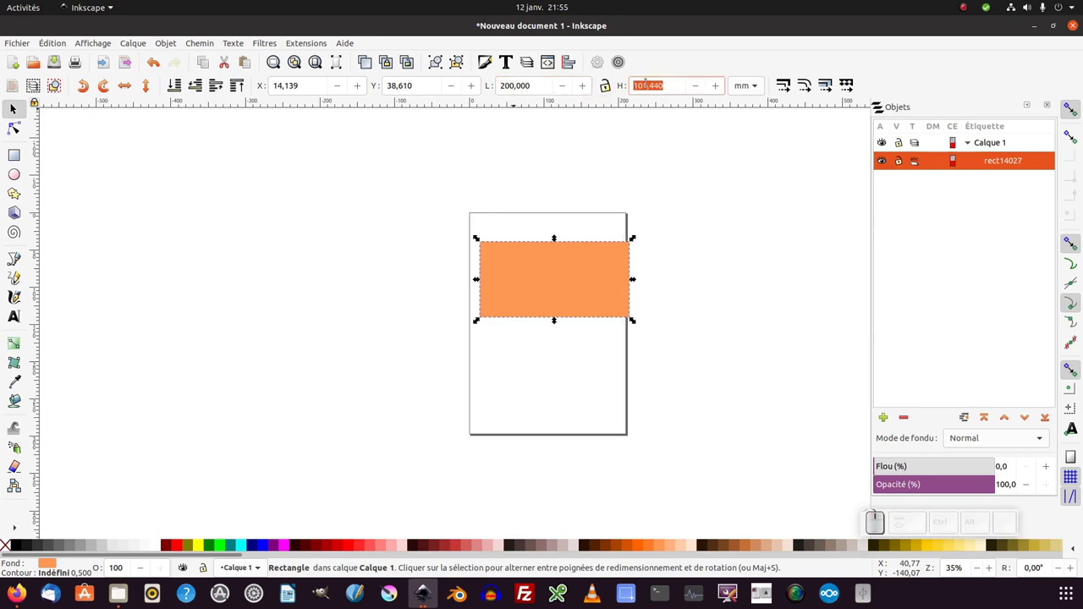
key(KP_5)
key(KP_0)
key(KP_Enter)
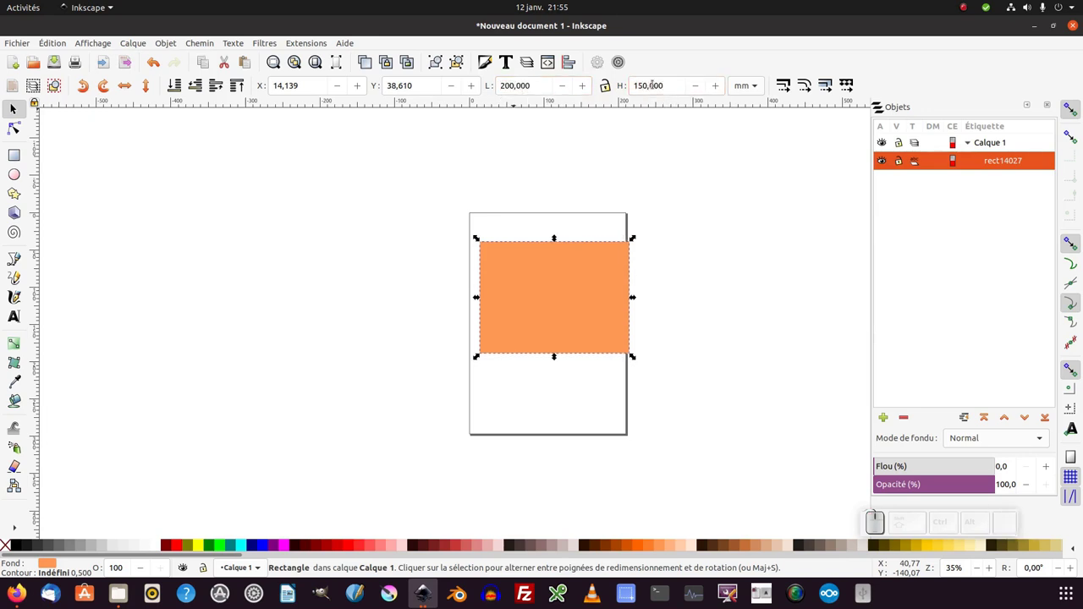
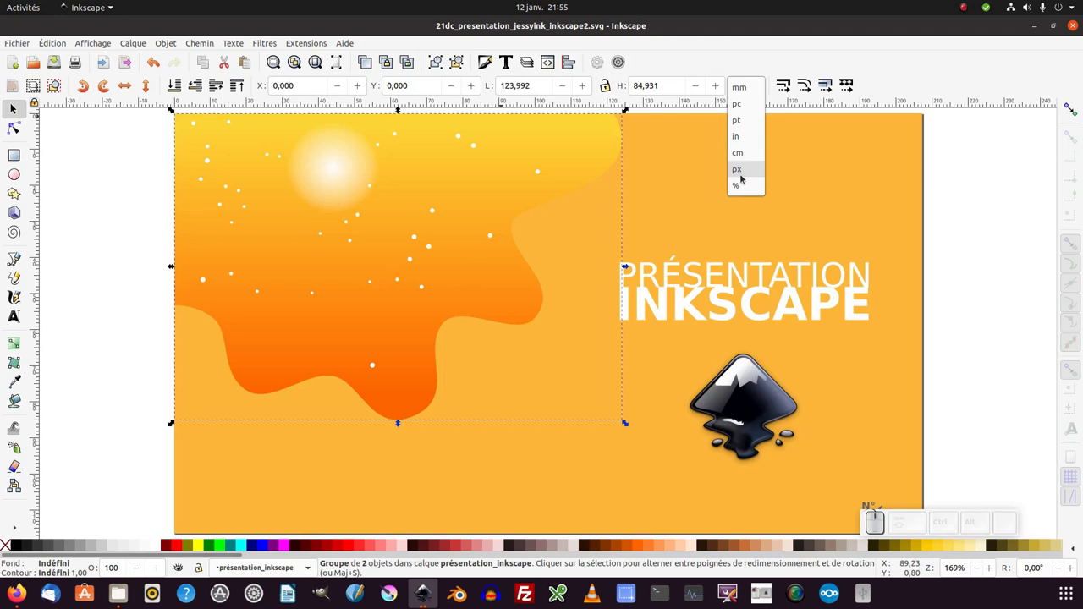
Step: Switch units to px and select the master slide group to read its 783×440 size
click(746, 178)
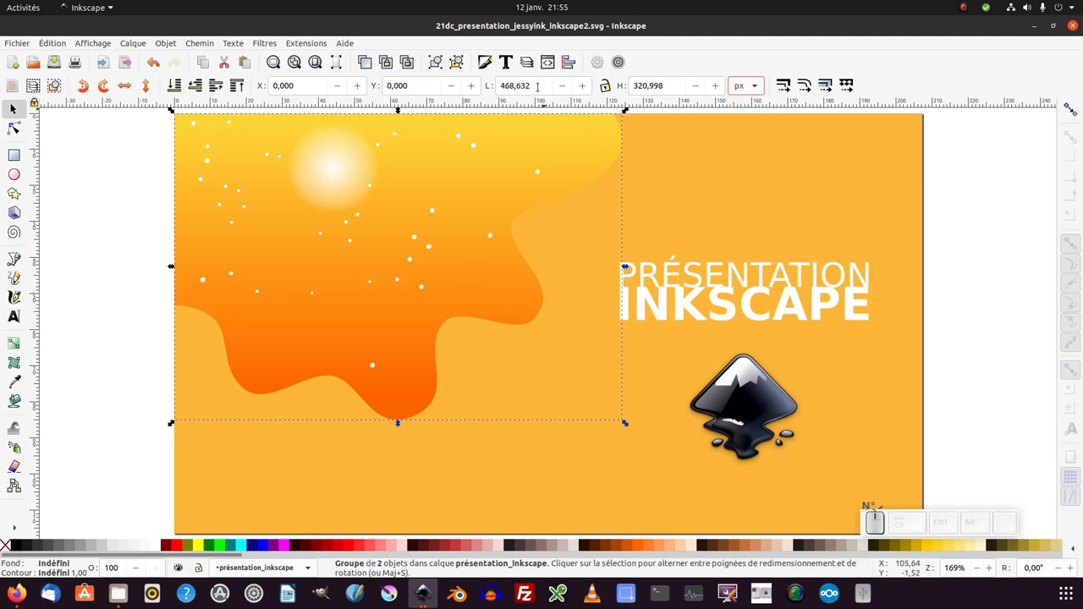
click(754, 160)
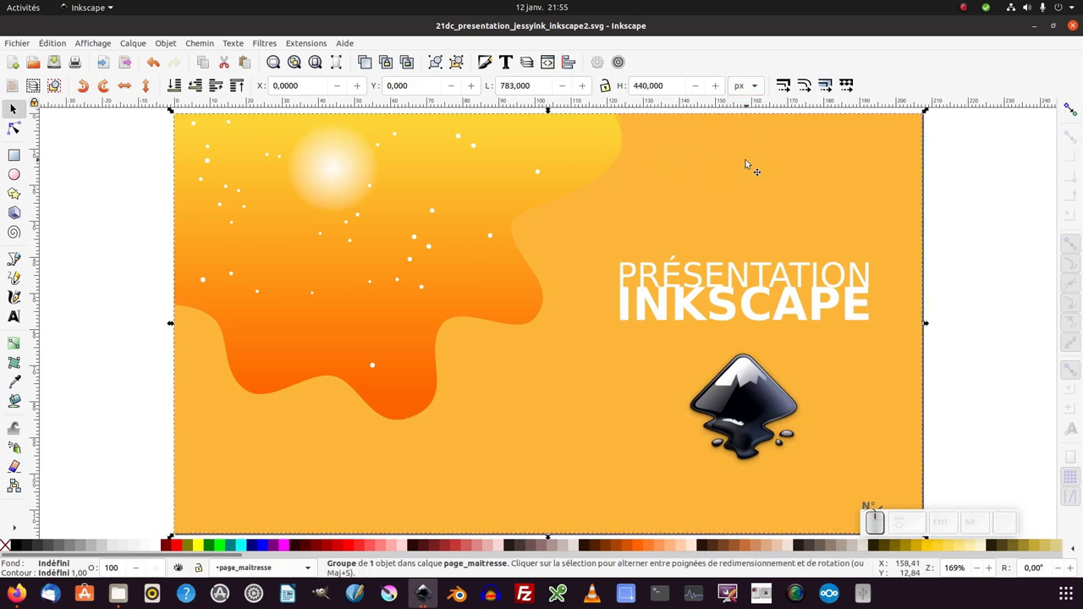
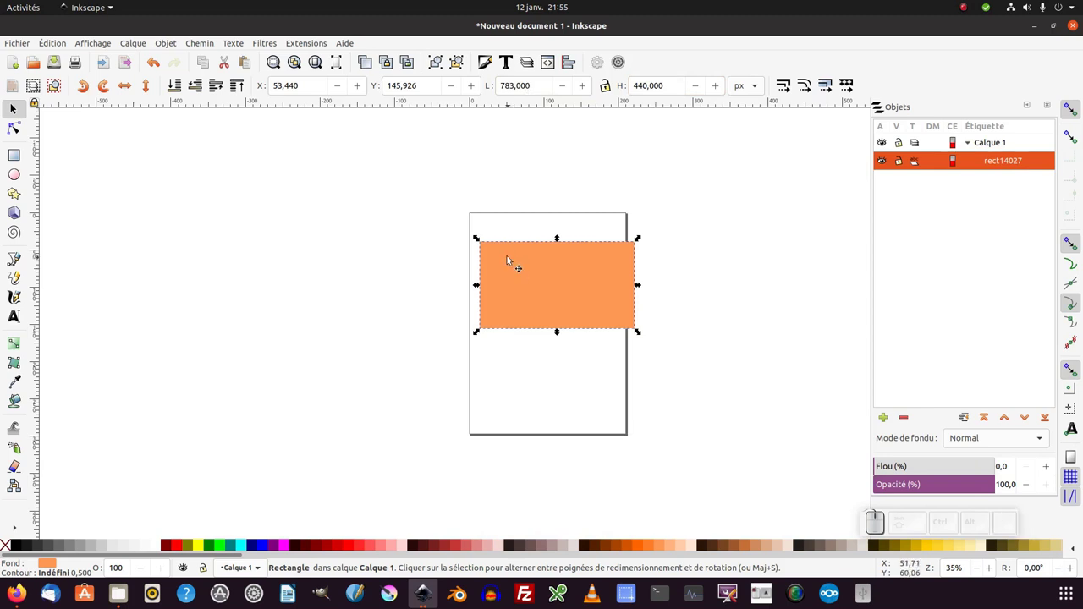
Step: Move the rectangle to the origin and resize the page to fit it via Document Properties
drag(504, 255, 347, 106)
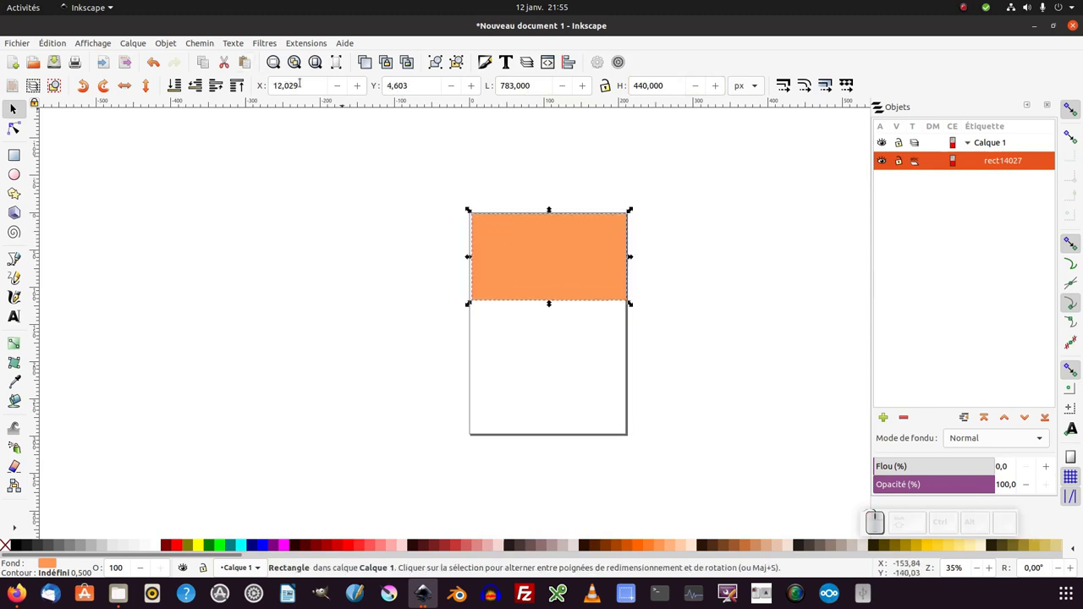
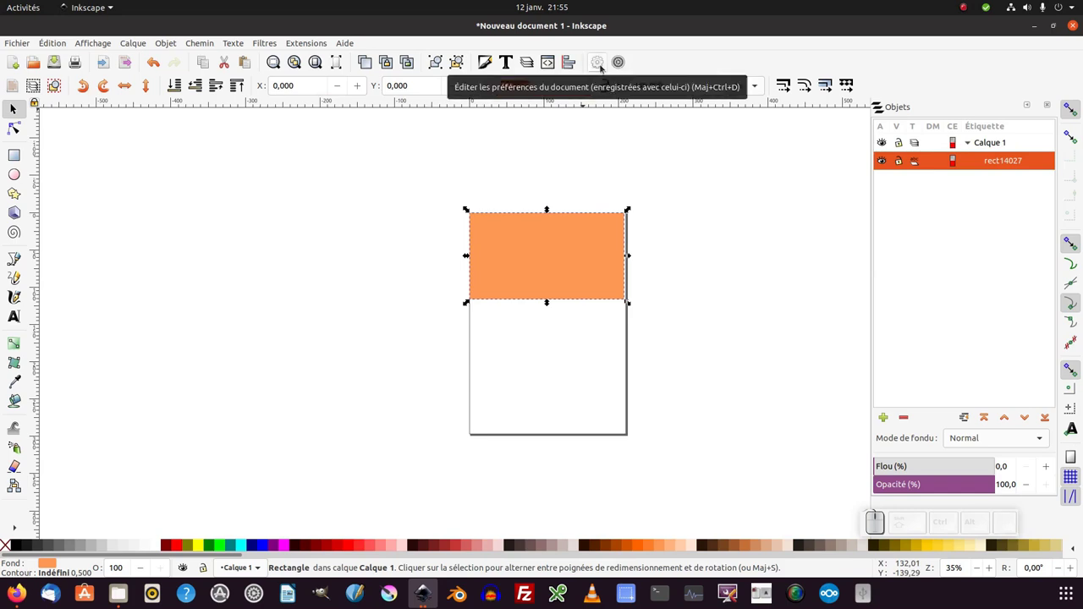
click(605, 70)
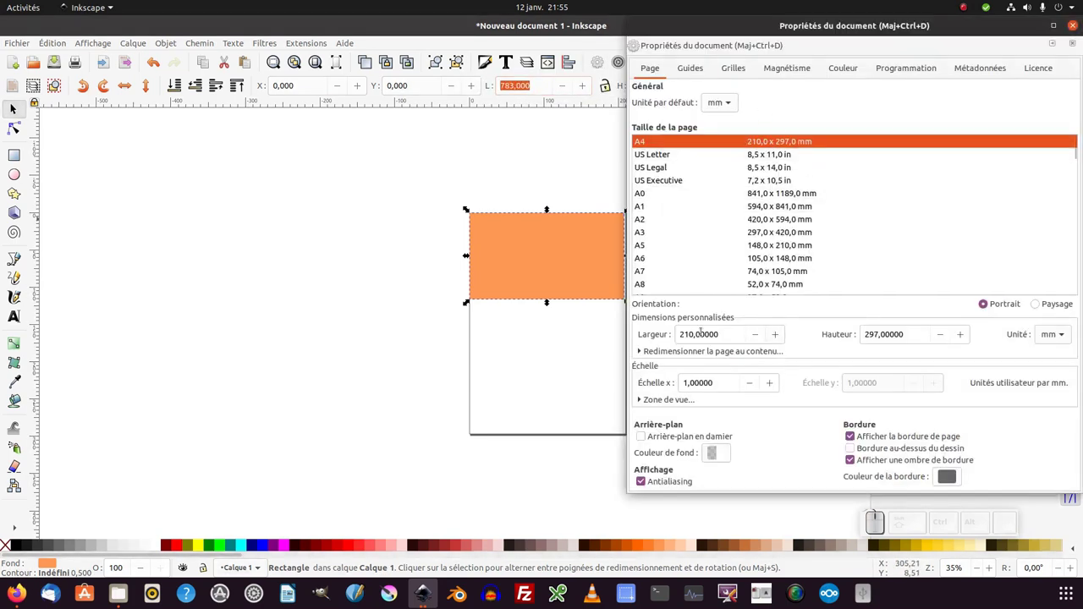
click(726, 356)
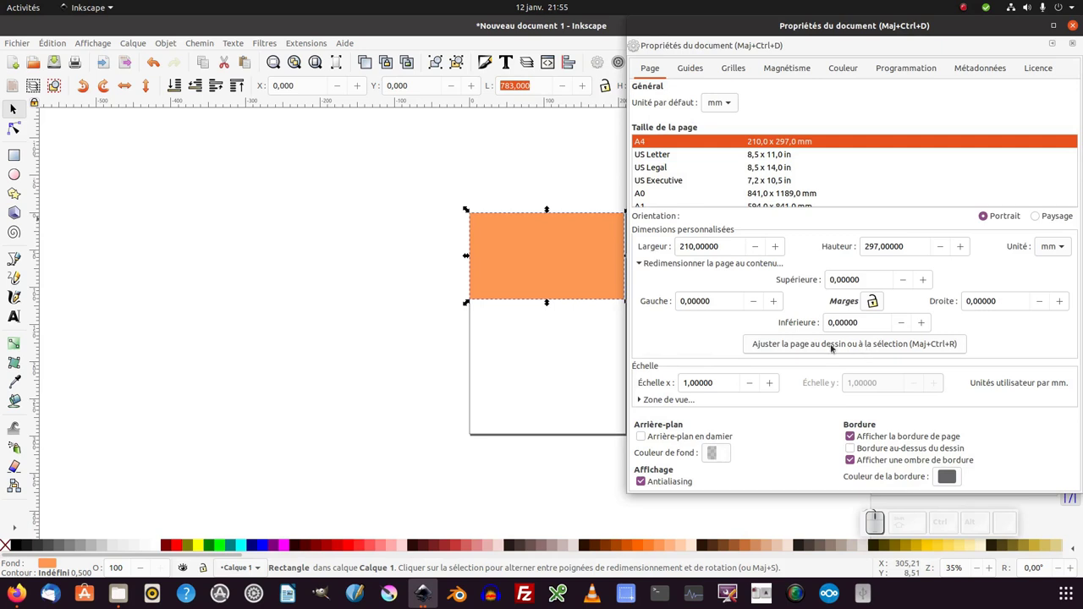
click(870, 351)
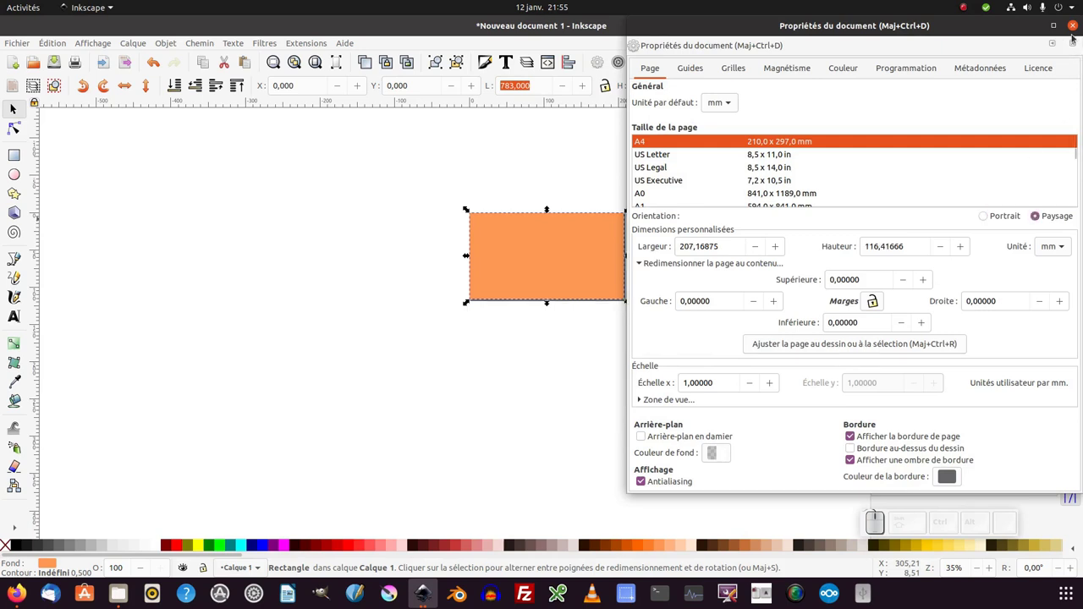
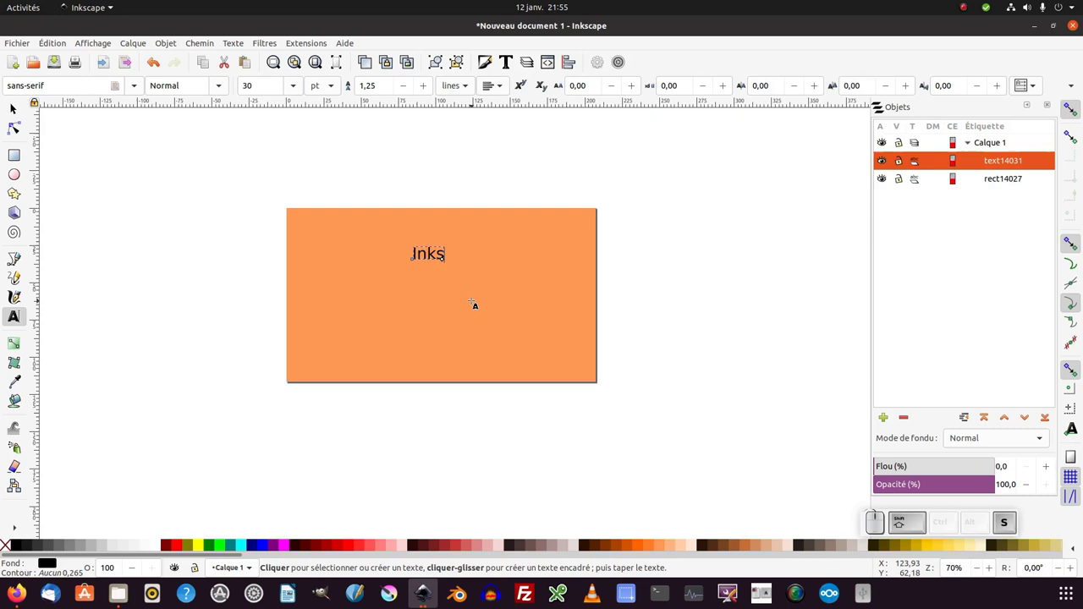
Step: Finish the Inkscape text on the orange rectangle and return to the Selector
key(F1)
click(452, 272)
Step: Select and scale up the Inkscape text and bring up Align and Distribute
click(460, 265)
middle_click(542, 302)
scroll(up, 3)
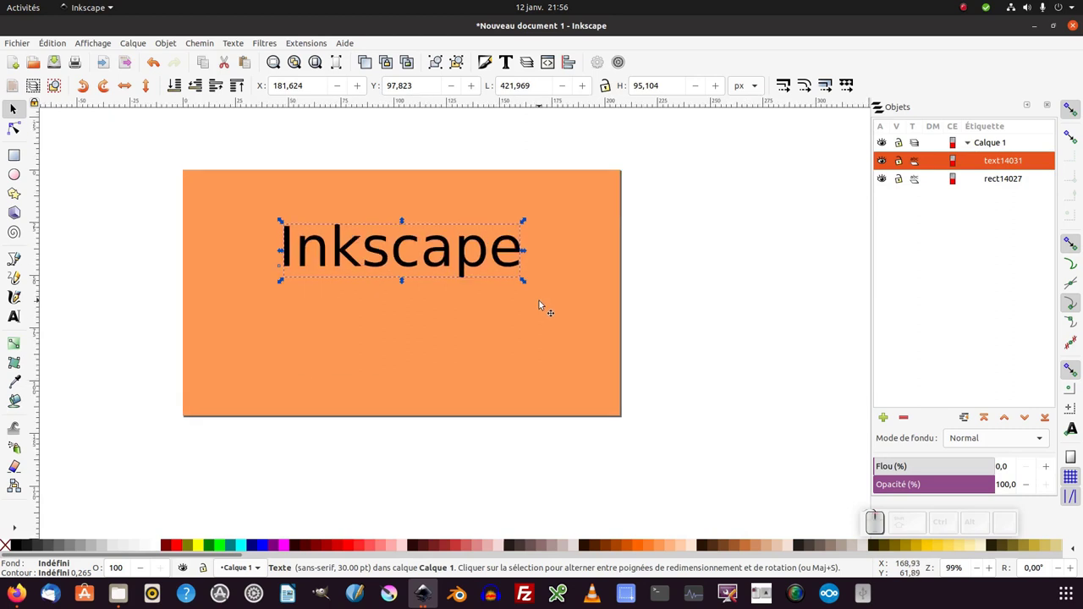
click(543, 303)
key(ctrl+shift+a)
click(594, 143)
click(679, 194)
click(485, 261)
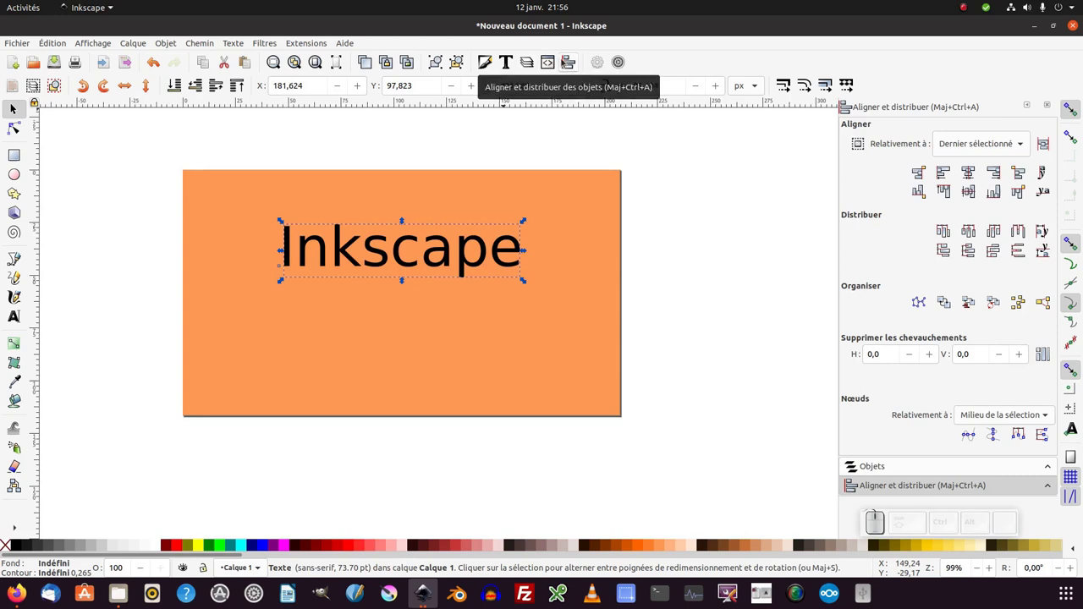
Step: Centre the text horizontally and vertically relative to the page
click(572, 67)
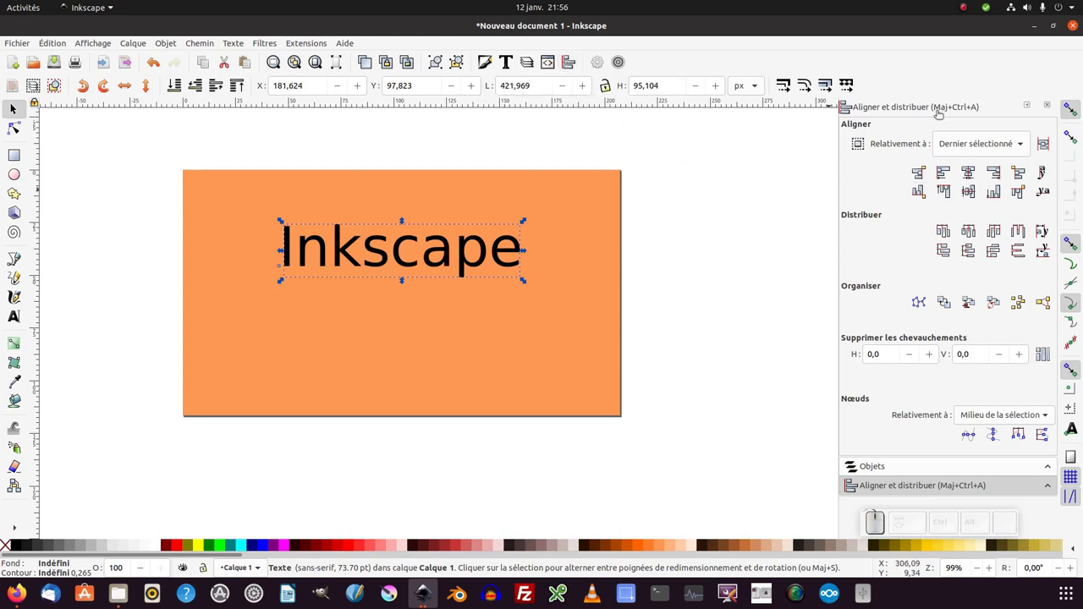
click(986, 149)
click(959, 215)
click(971, 179)
click(969, 199)
click(733, 286)
click(724, 310)
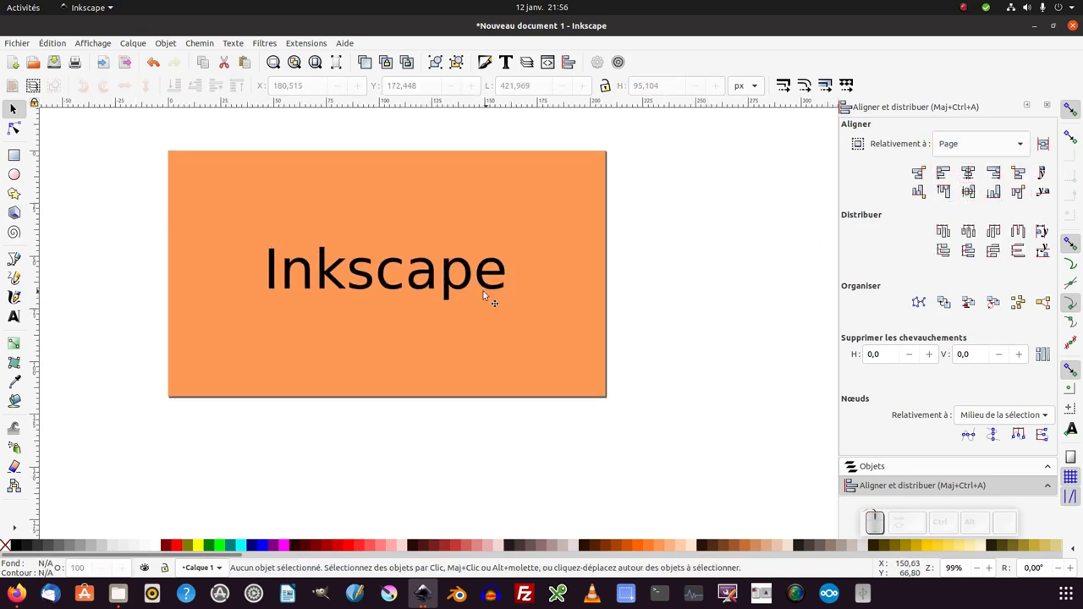
Step: Reselect the Inkscape text and duplicate it with Ctrl+D
click(467, 287)
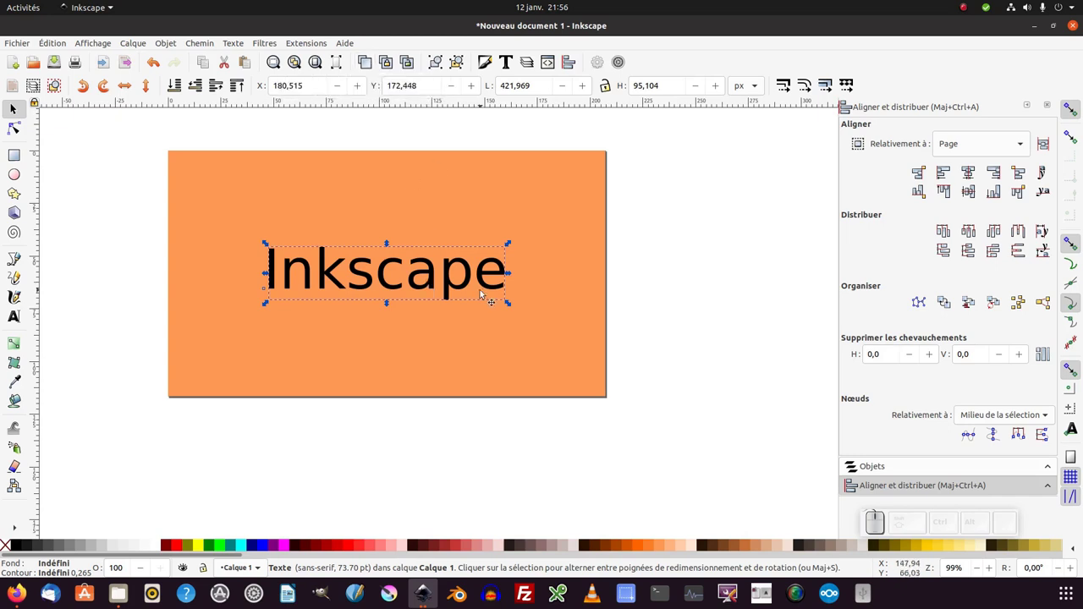
key(ctrl+d)
Step: Run JessyInk's install/update extension on the document and select the small 01 text
click(471, 292)
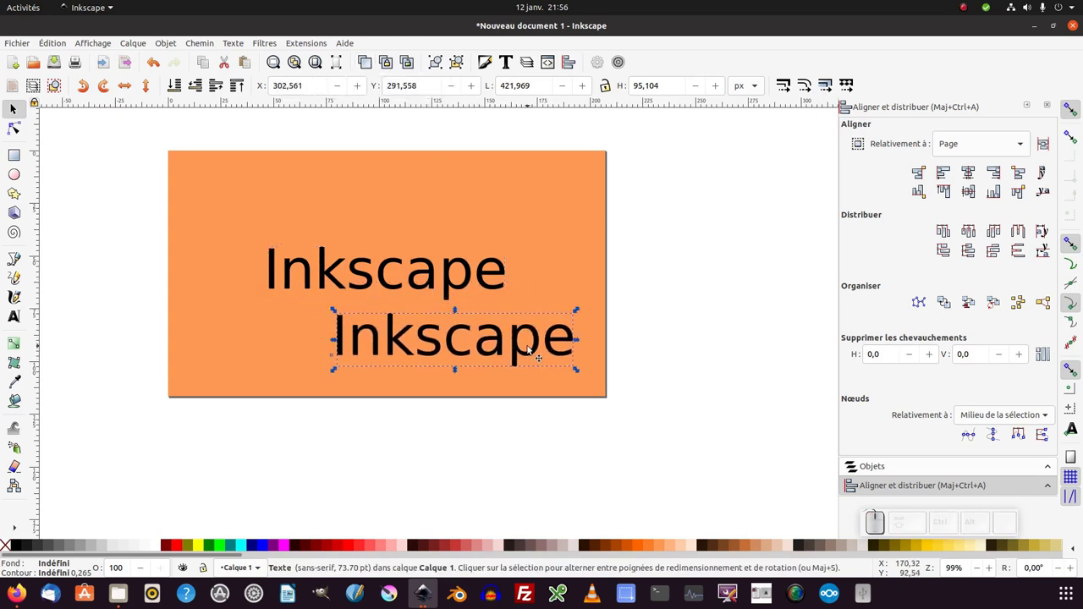
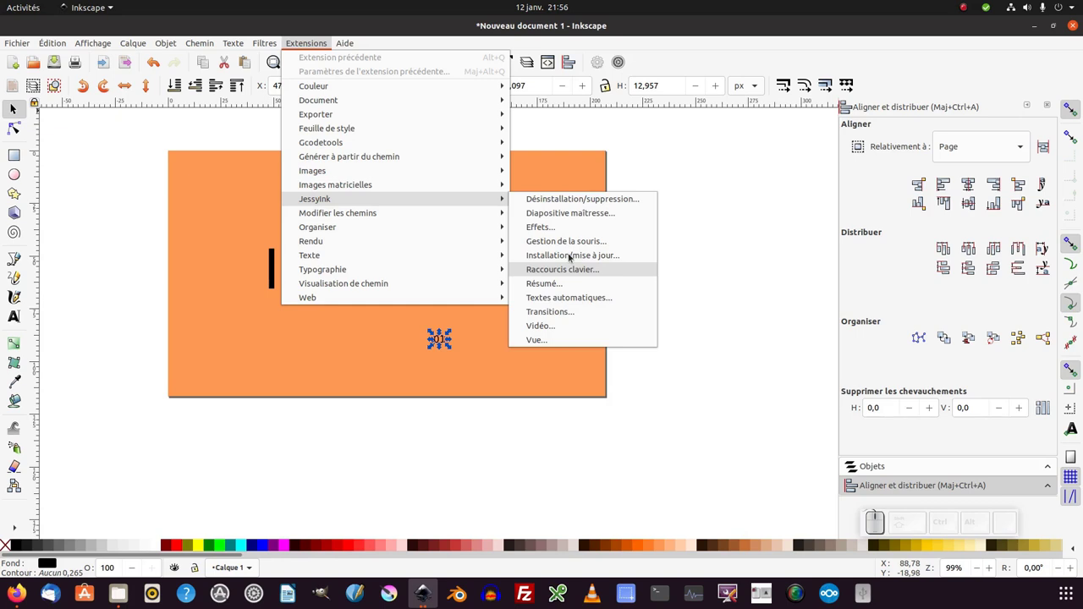
click(574, 259)
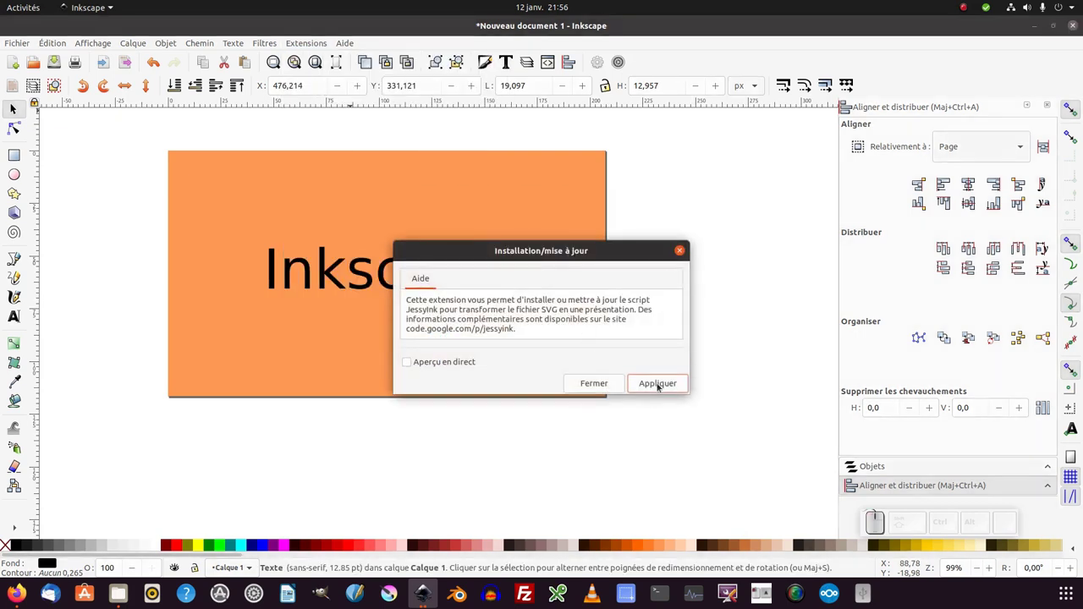
click(663, 389)
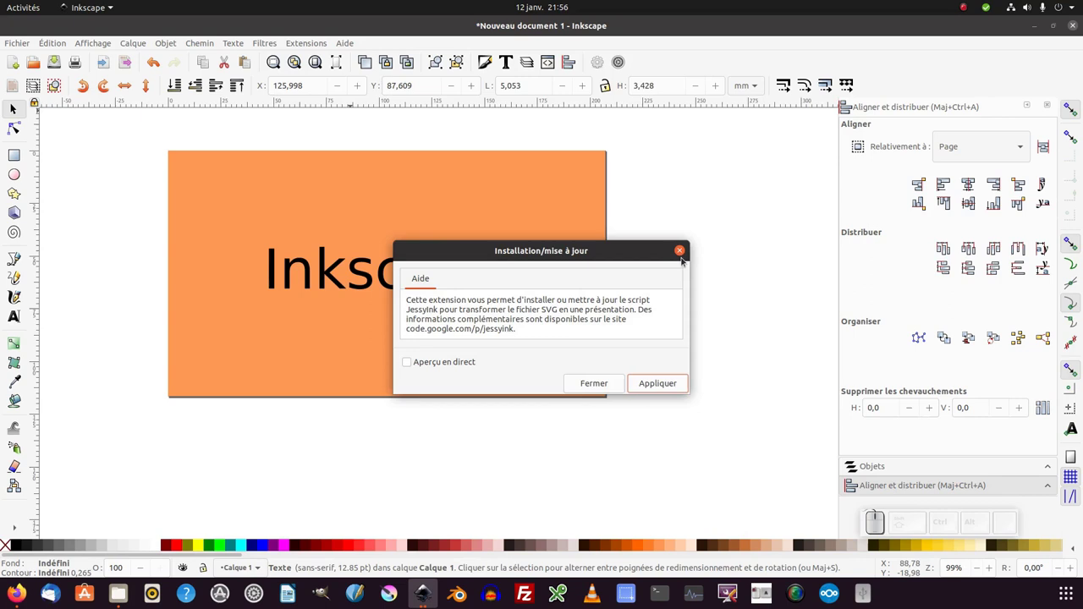
click(687, 261)
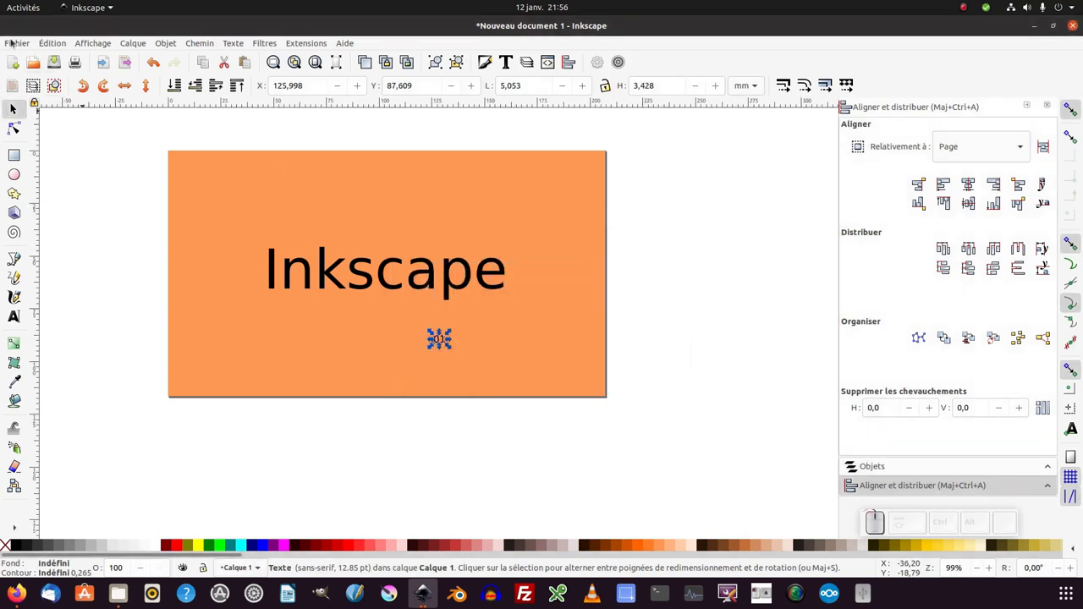
Step: Save the drawing as 21dc_presentation.svg in the Bureau folder
click(21, 46)
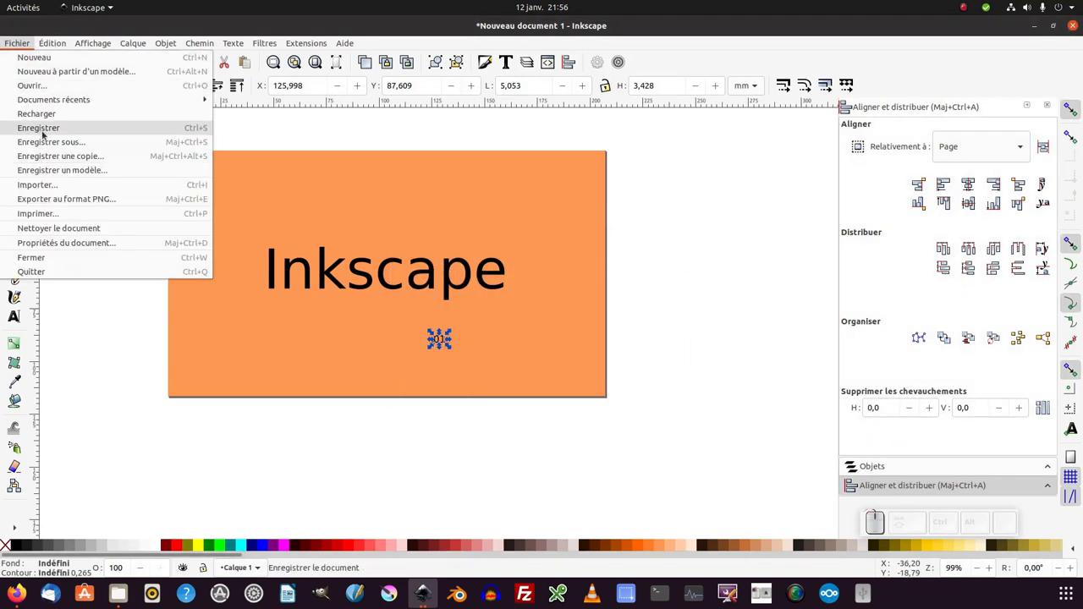
click(48, 137)
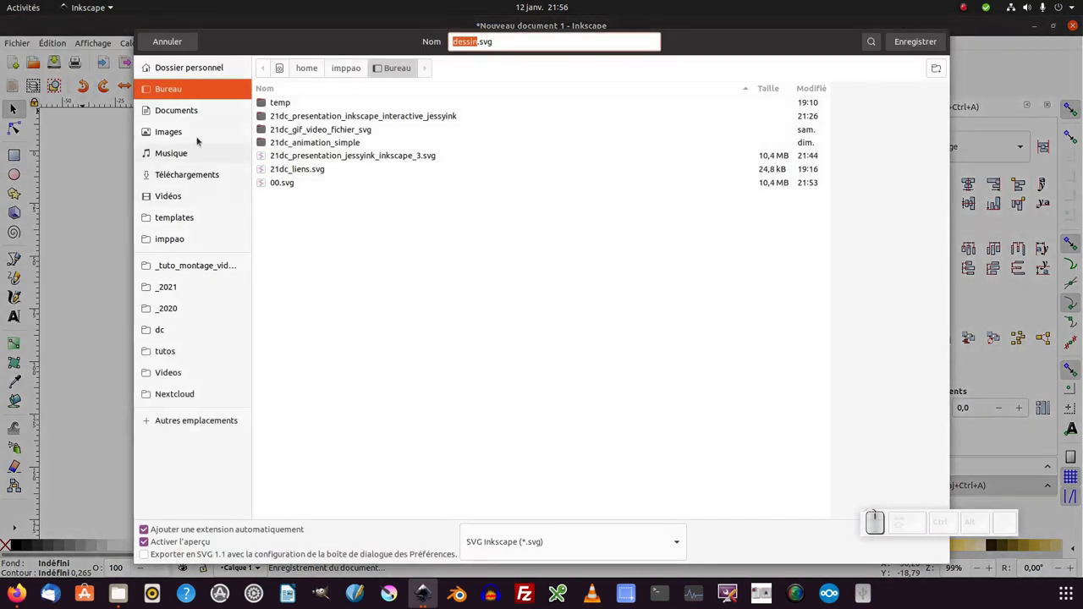
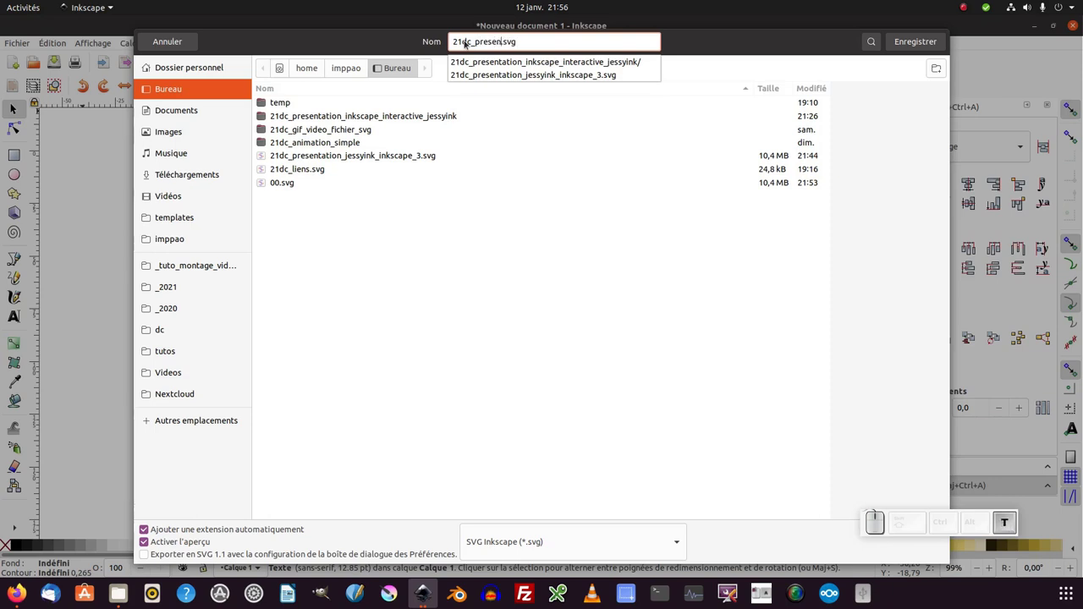
key(BackSpace)
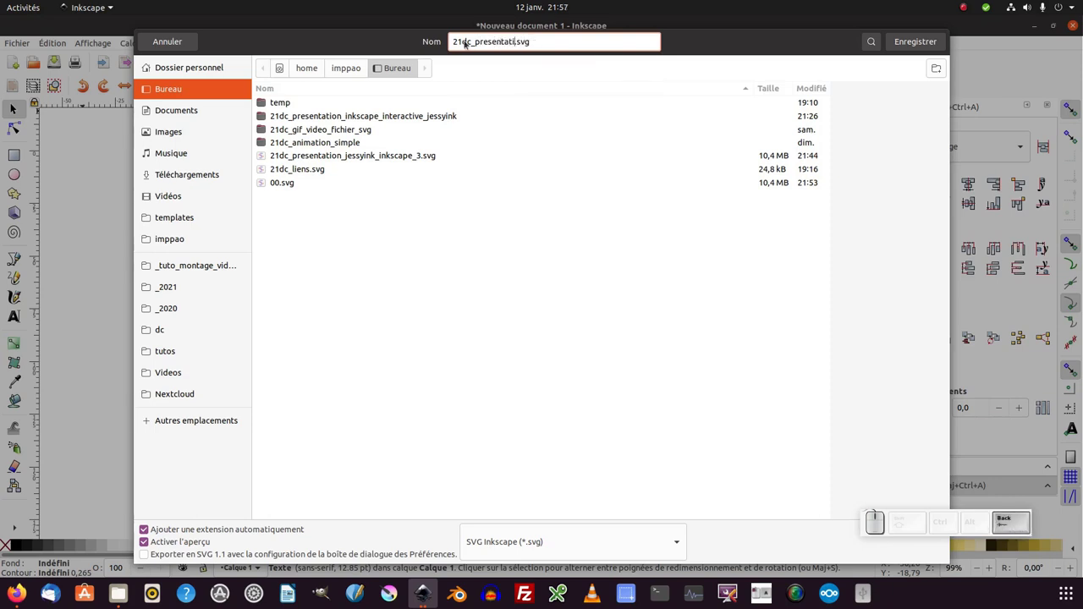
key(Return)
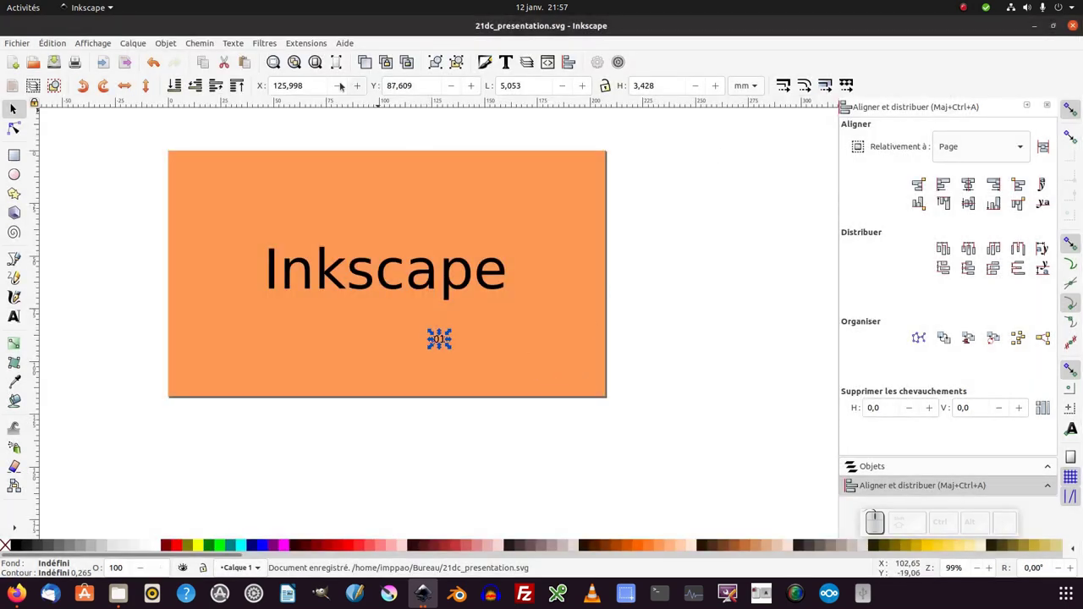
Step: Apply JessyInk auto-text 'Nombre de diapositives' to the 01 text
click(307, 49)
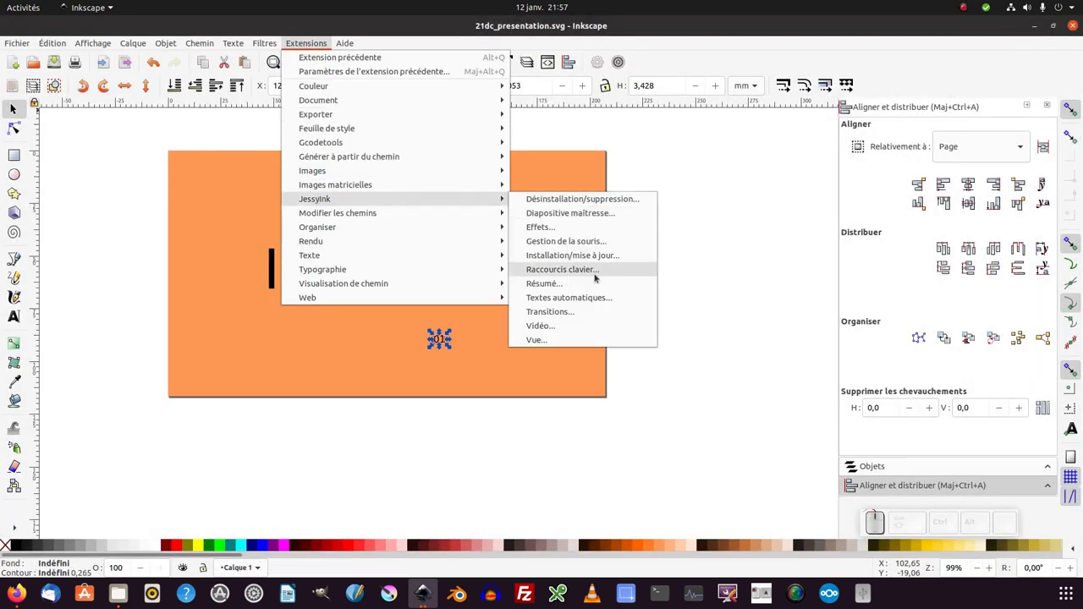
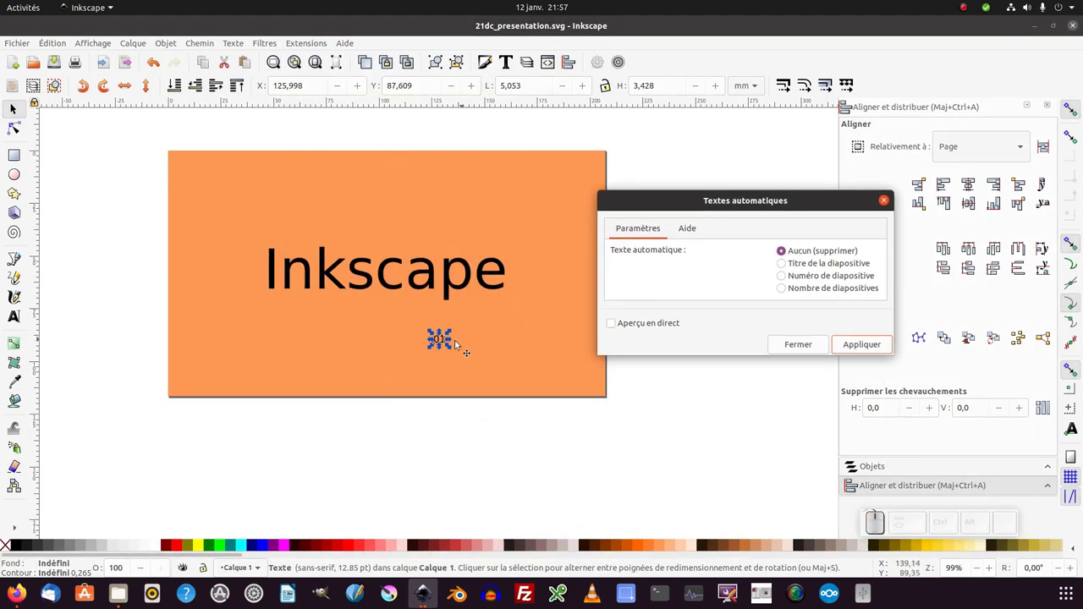
click(790, 294)
click(868, 350)
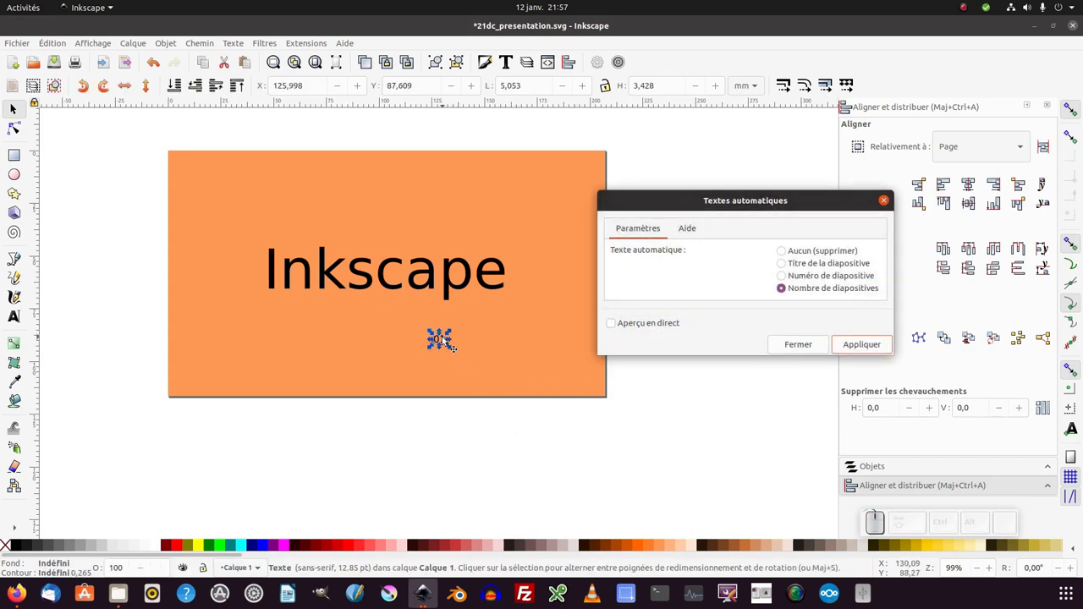
Step: Move the 01 number to the slide's bottom-right corner
drag(448, 340, 525, 375)
key(ctrl+z)
middle_click(496, 359)
scroll(up, 3)
click(514, 447)
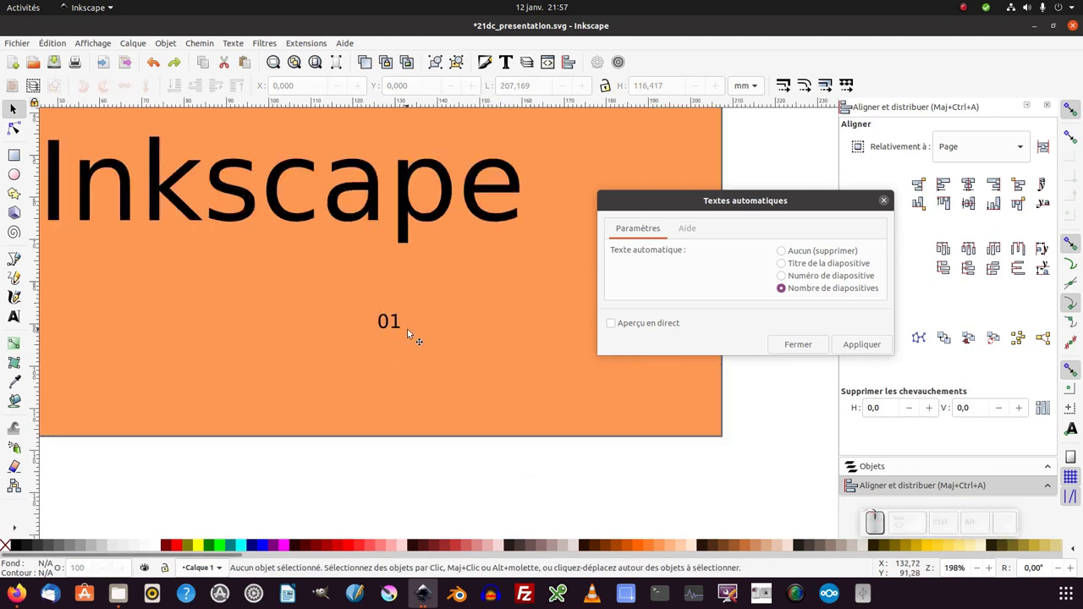
key(KP_Add)
key(KP_Subtract)
click(400, 330)
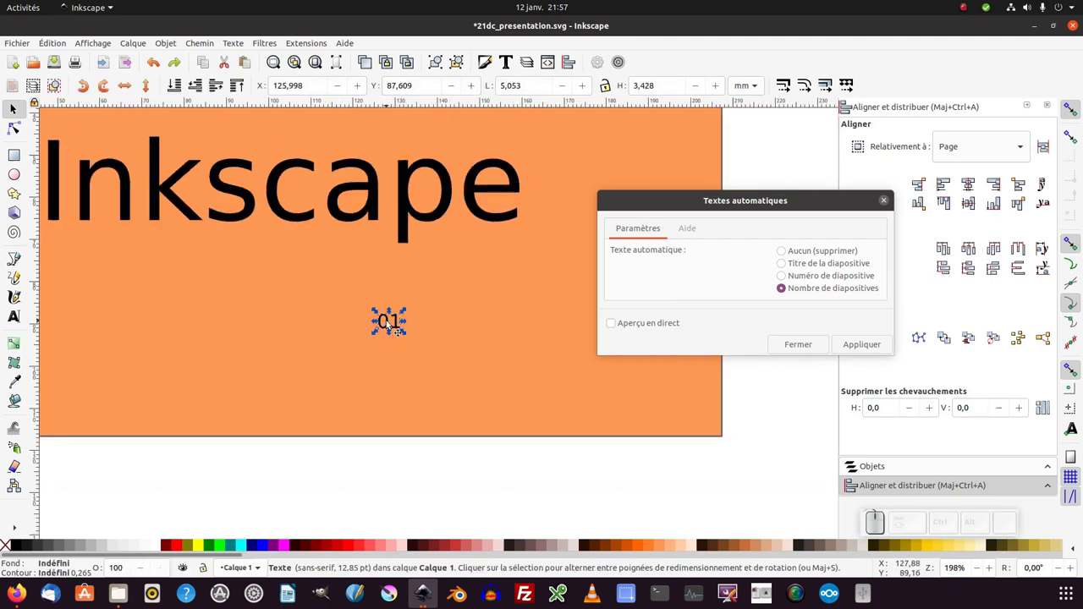
drag(391, 323, 712, 476)
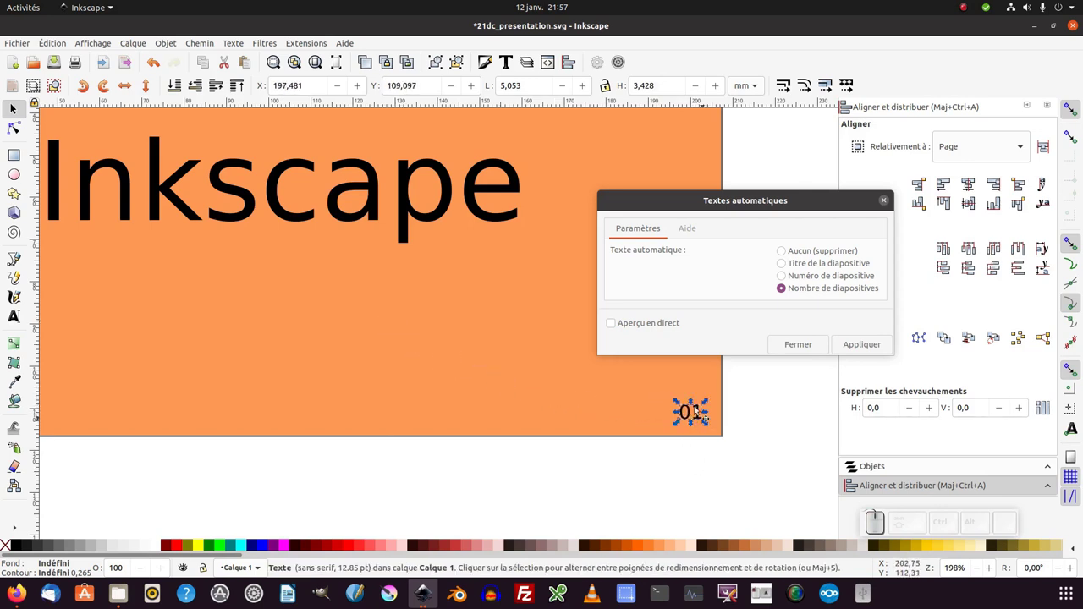
Step: Duplicate the corner number and offset the copy above-left of the original
key(ctrl+d)
drag(710, 413, 768, 292)
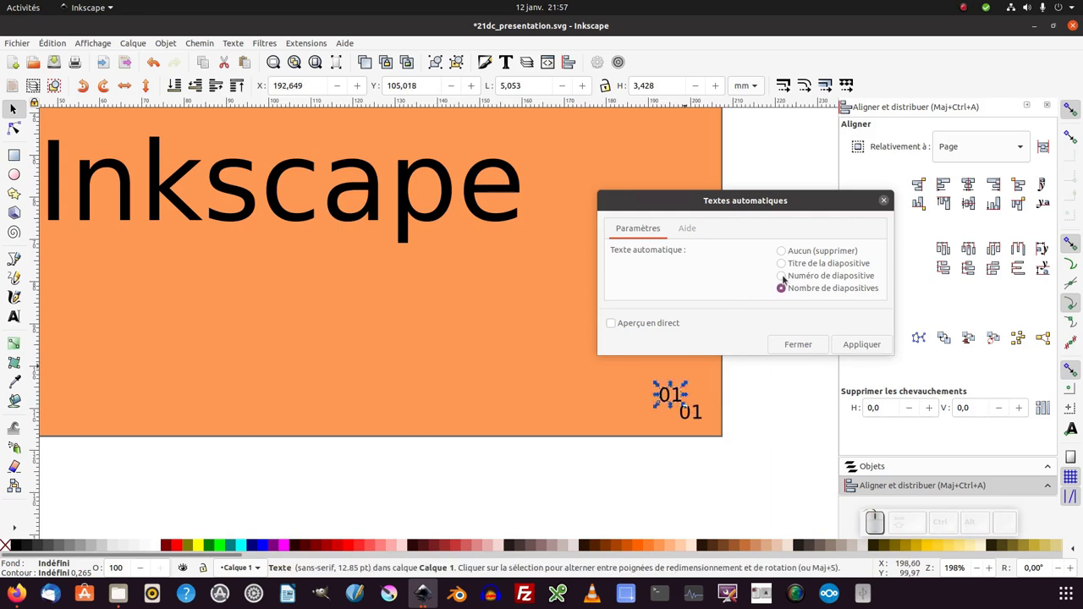
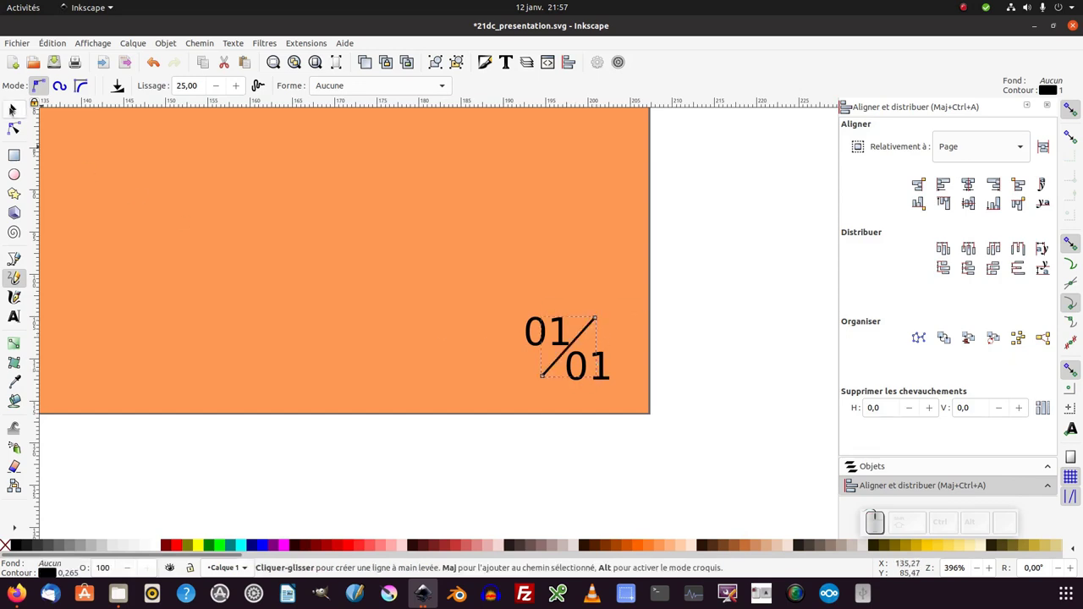
Step: Reposition the two 01 numbers either side of the slash to read 01/01 and show the Objects list
click(15, 113)
click(565, 340)
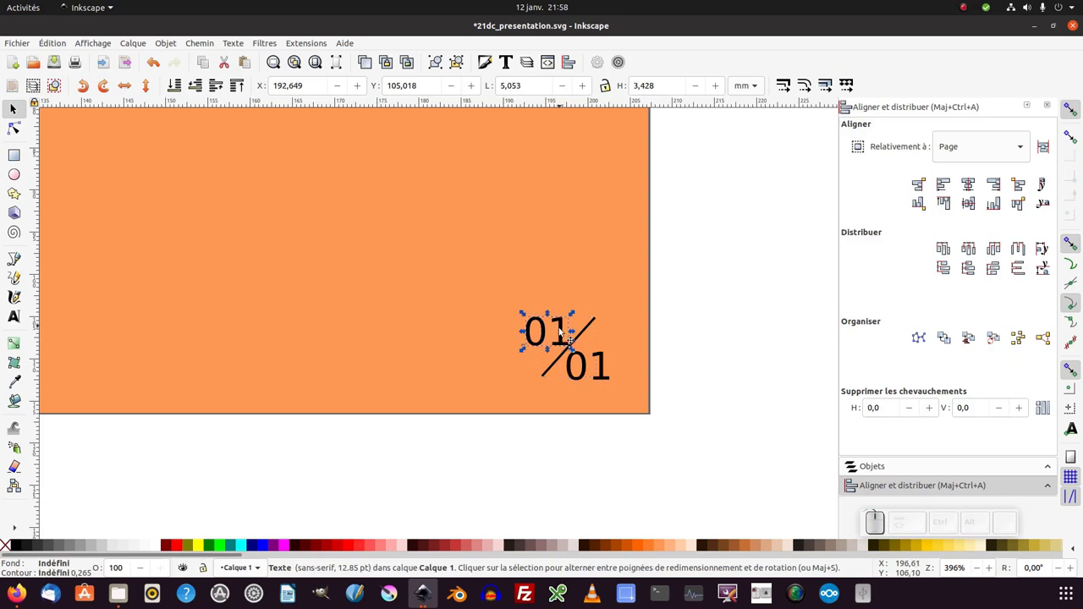
drag(566, 335, 542, 308)
drag(542, 309, 624, 371)
click(624, 371)
click(624, 371)
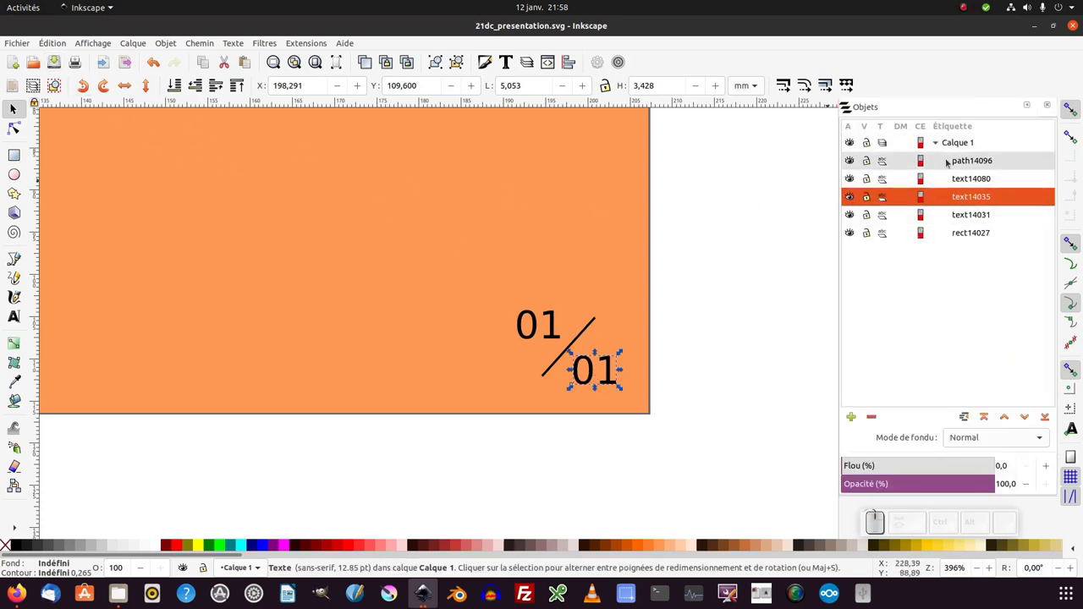
Step: Rename layer Calque 1 to page1
click(623, 371)
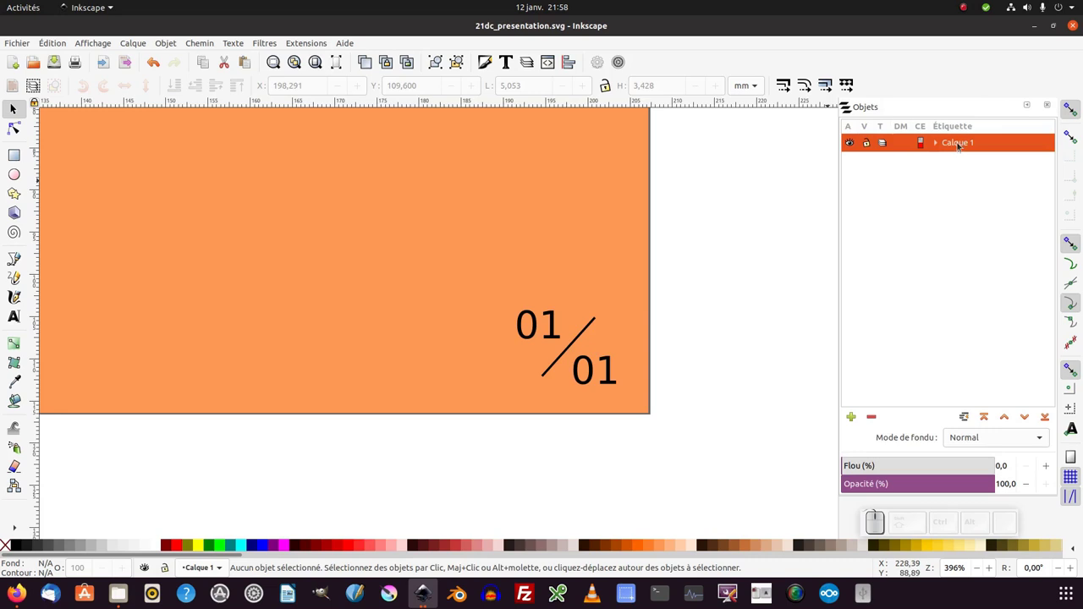
click(967, 149)
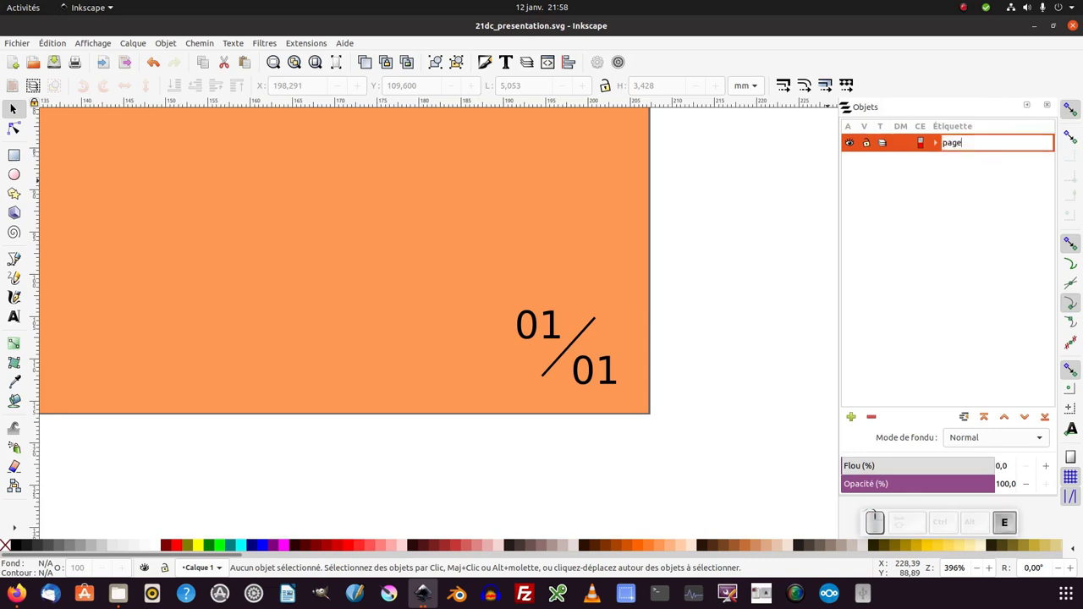
key(Return)
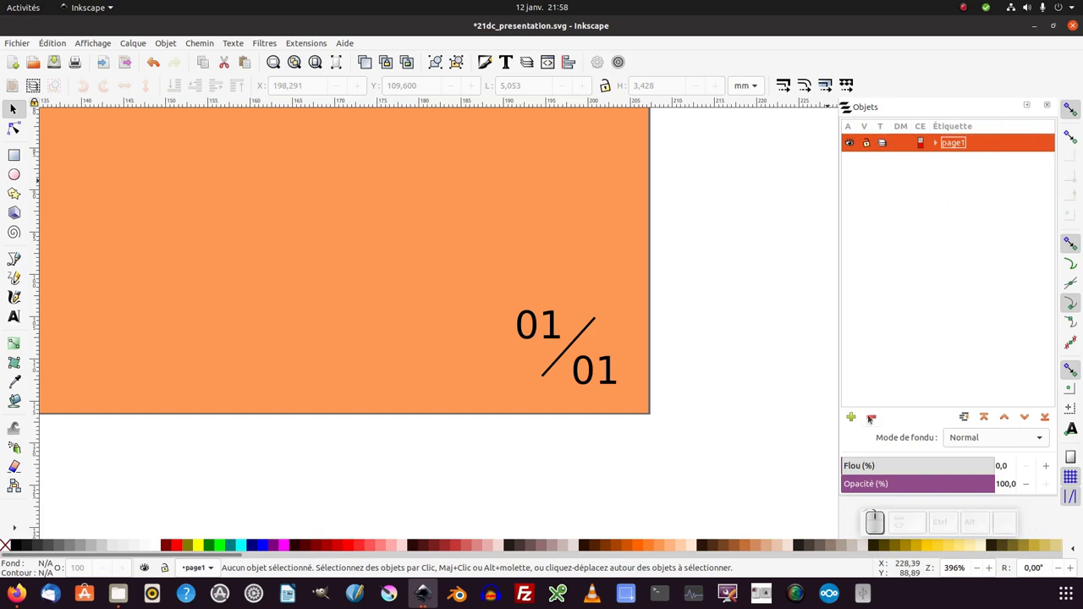
Step: Add a new empty layer named page2 above page1
double_click(858, 426)
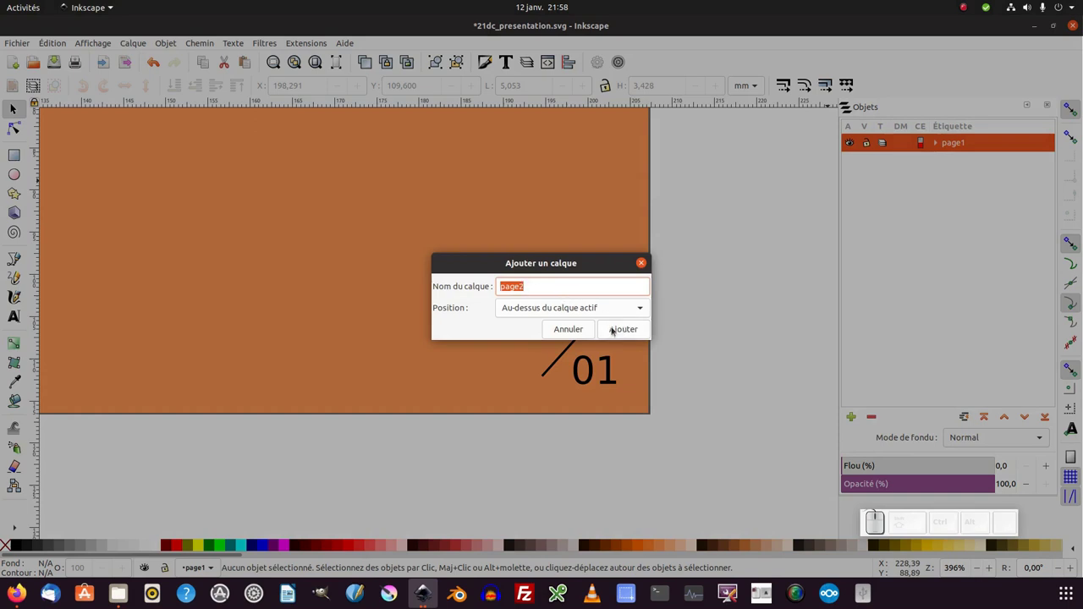
click(623, 330)
click(734, 334)
key(KP_Subtract)
click(696, 346)
middle_click(749, 400)
key(KP_Subtract)
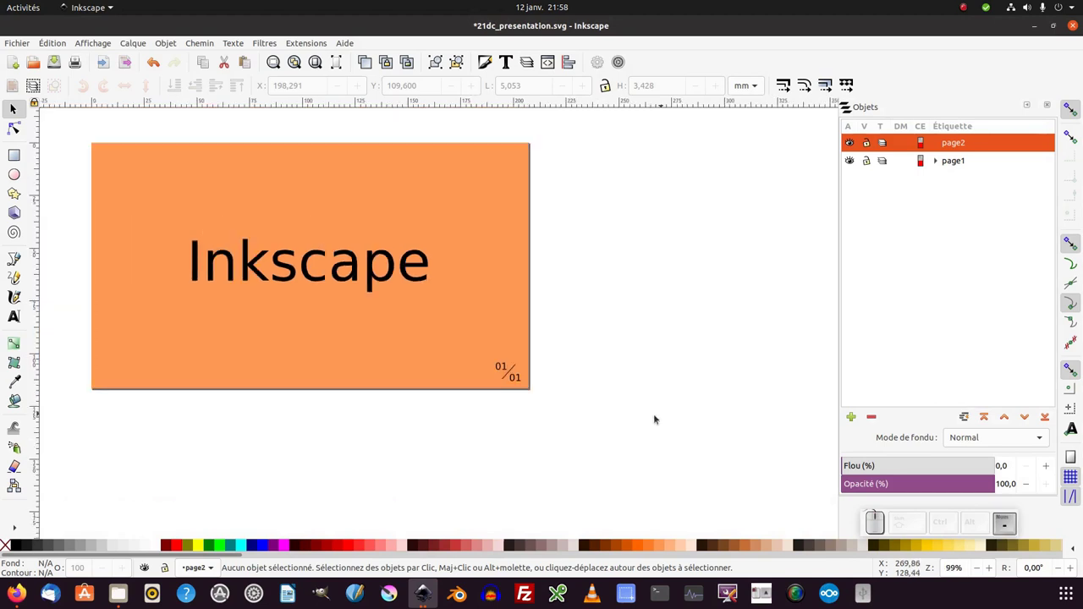
Step: Switch to the older 21dc_presentation_jessyink_inkscape2 file and inspect its master-page and logos layers
click(635, 424)
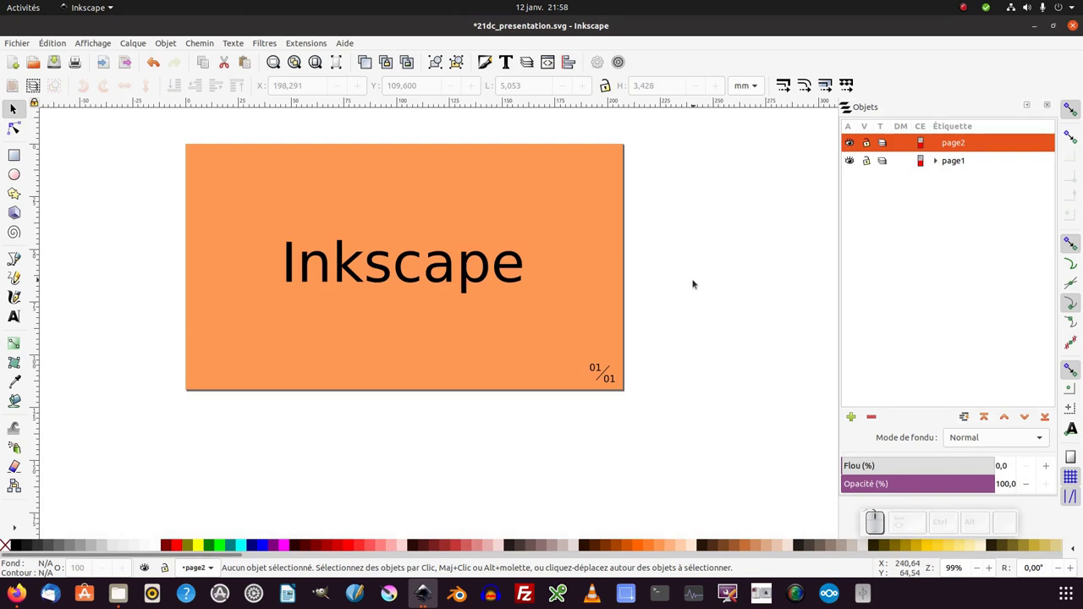
key(alt+Tab)
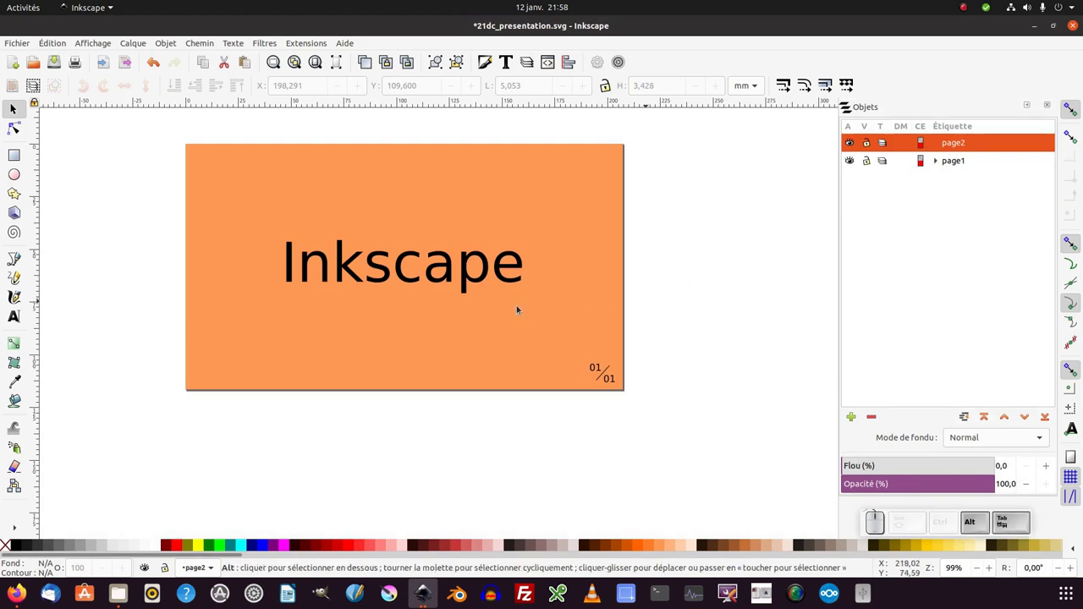
click(512, 304)
middle_click(682, 331)
key(ctrl+shift+l)
click(888, 266)
click(887, 277)
middle_click(777, 307)
click(631, 305)
click(465, 321)
Step: Select the Mizu Coaching logo objects, copy them, and return to the new presentation
click(430, 262)
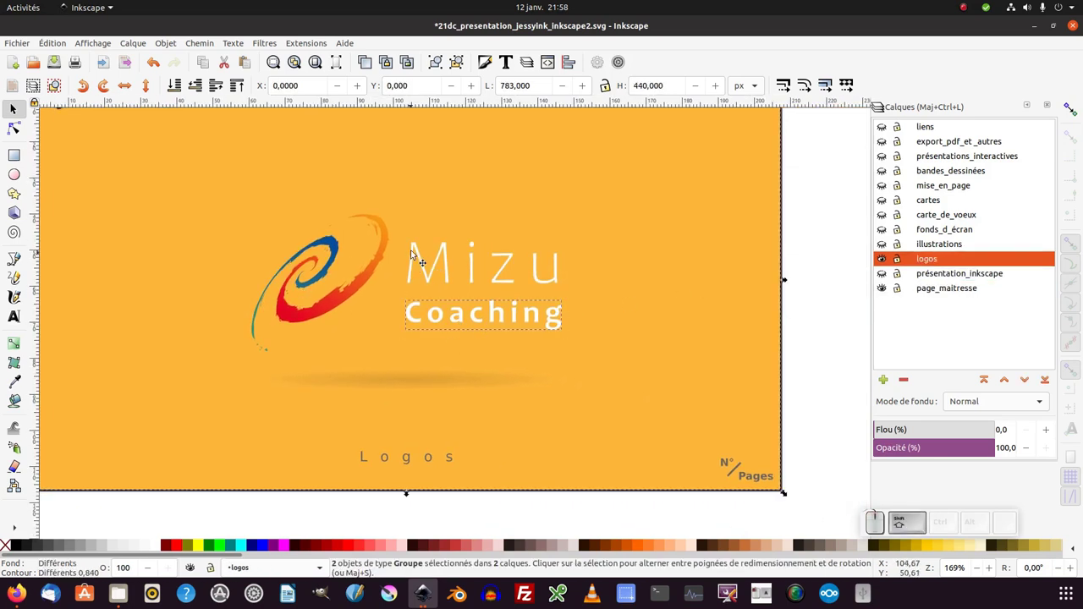
click(419, 248)
click(407, 287)
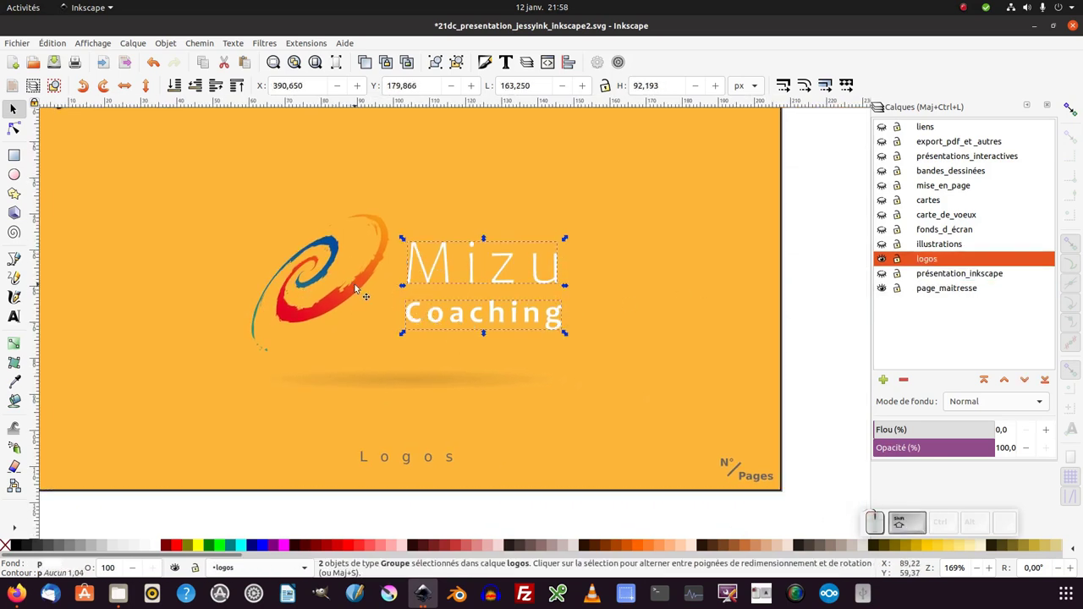
click(358, 287)
click(423, 336)
click(391, 380)
key(ctrl+c)
key(ctrl+alt+Tab)
click(452, 451)
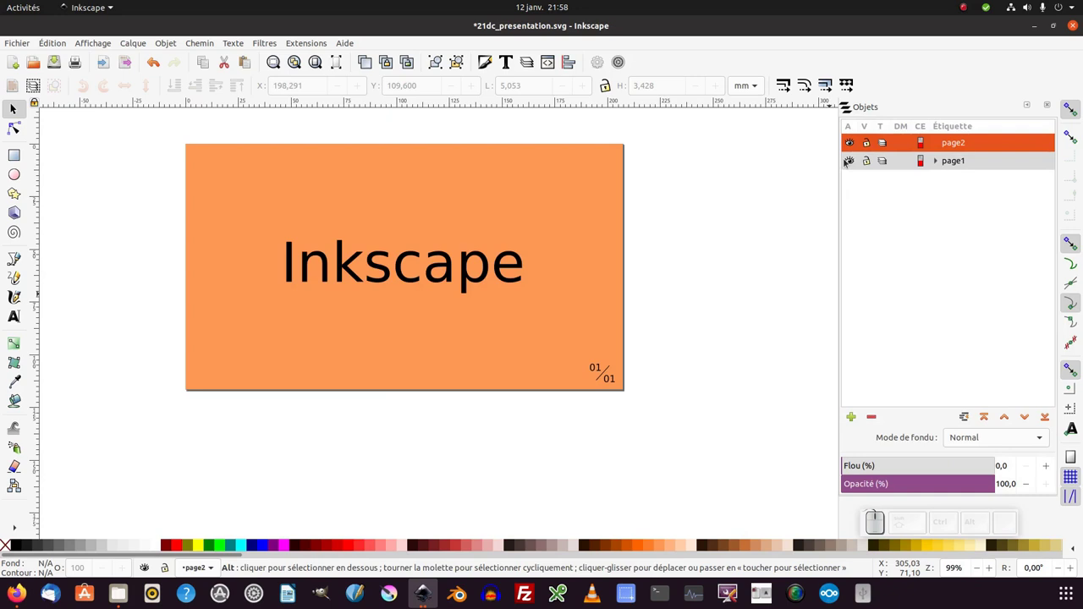
Step: Hide page1, paste the Mizu Coaching logo into page2, reposition it and select all its objects
click(852, 168)
click(774, 228)
click(437, 278)
key(ctrl+v)
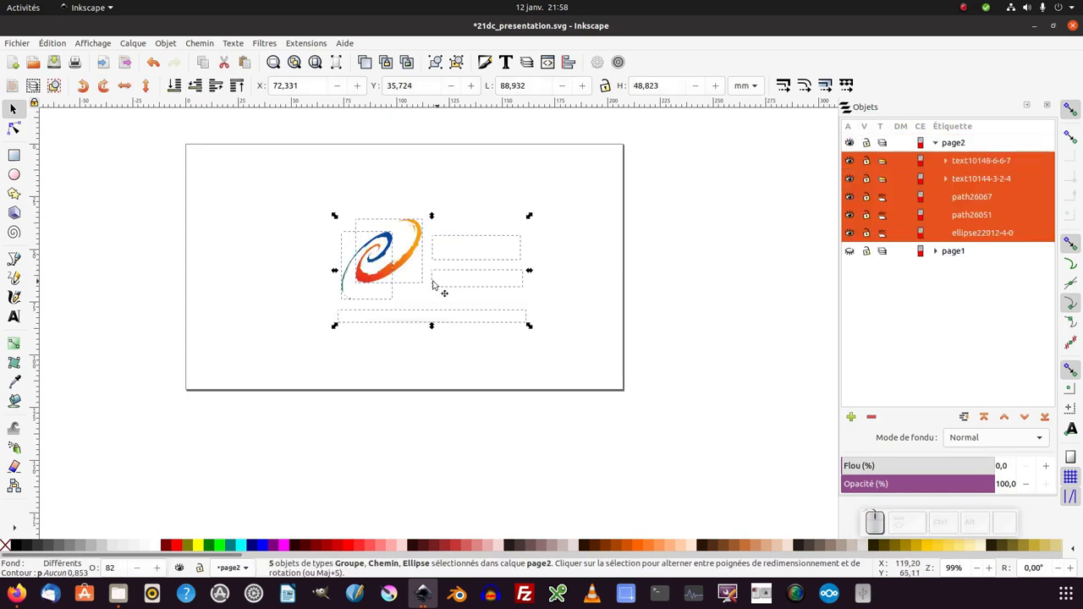
drag(398, 264, 628, 252)
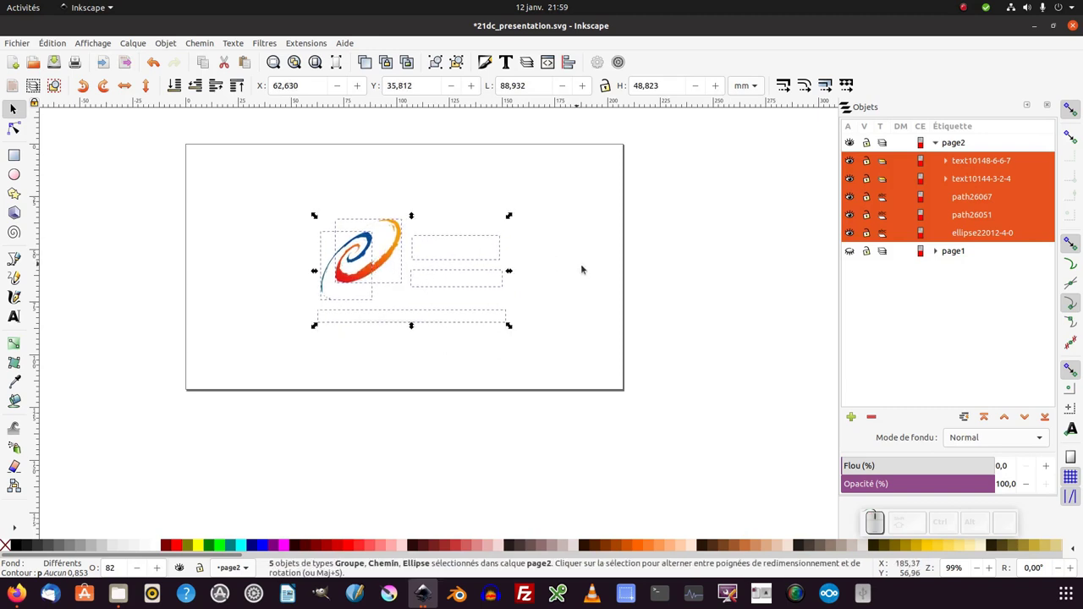
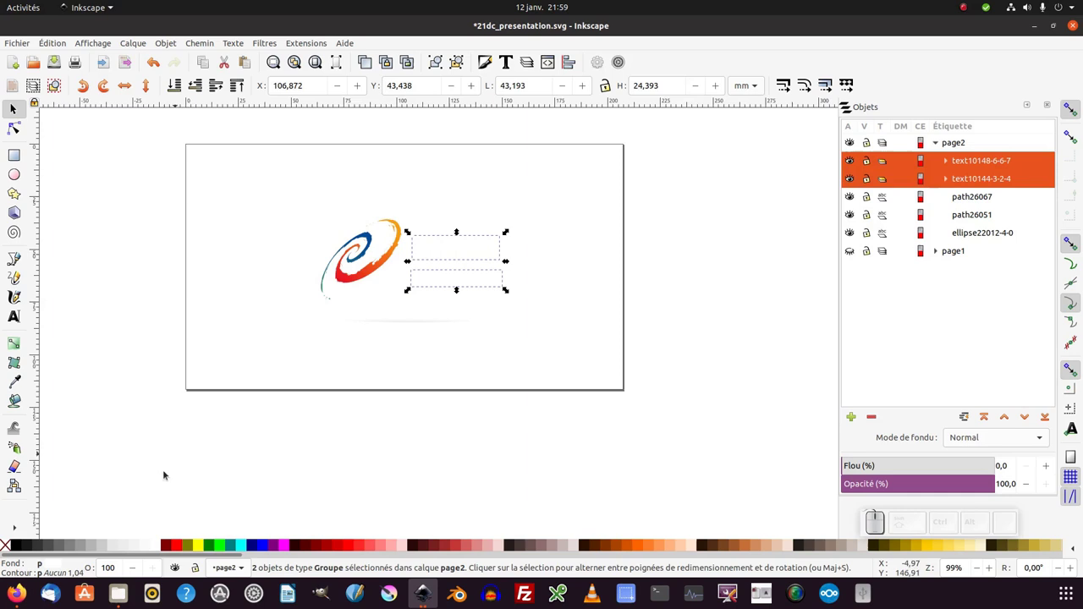
double_click(217, 485)
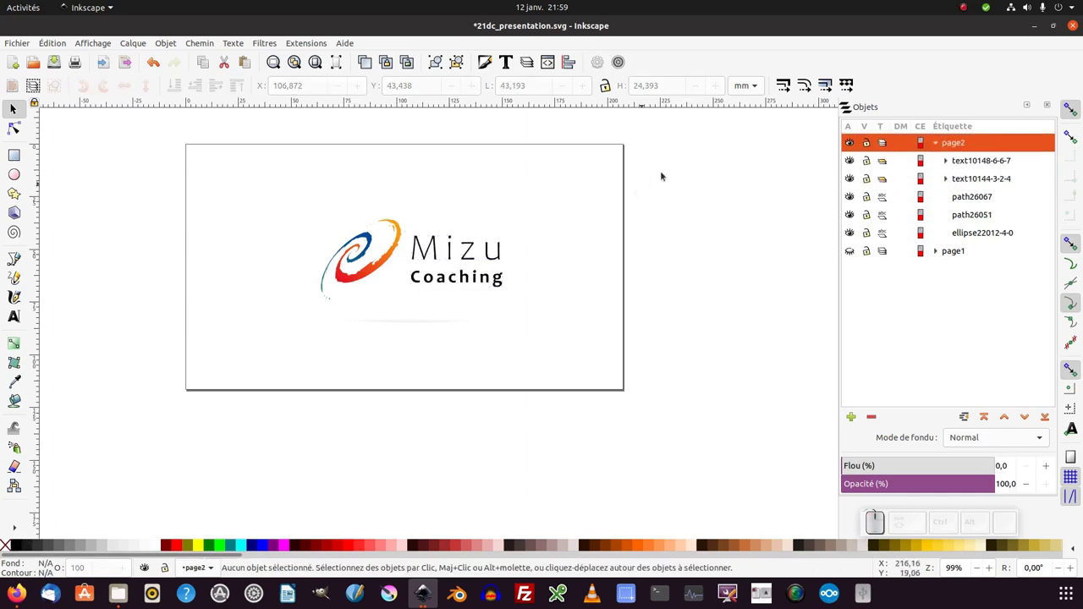
click(673, 205)
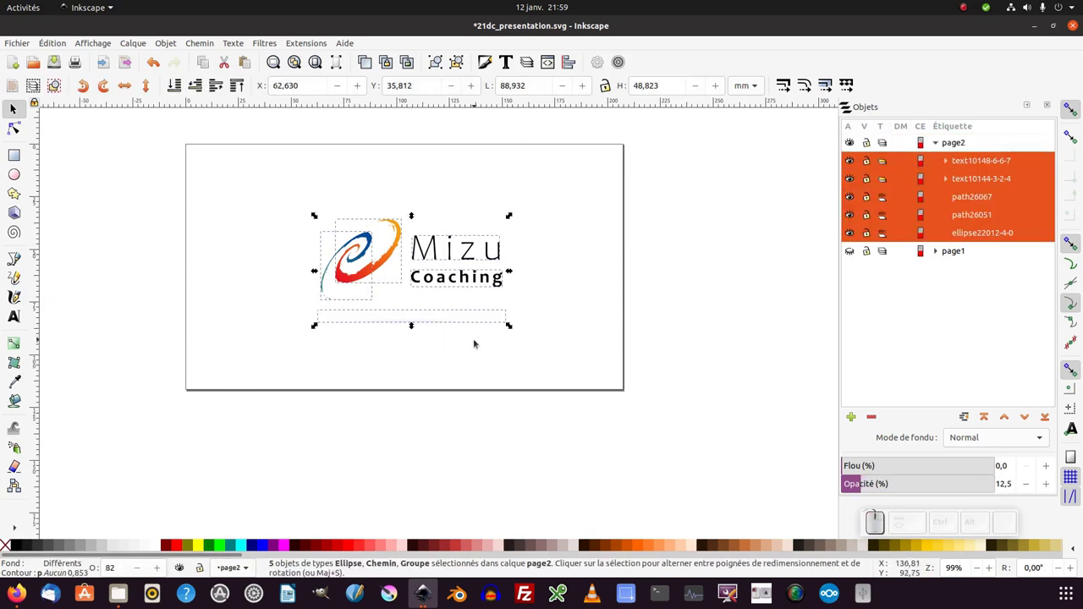
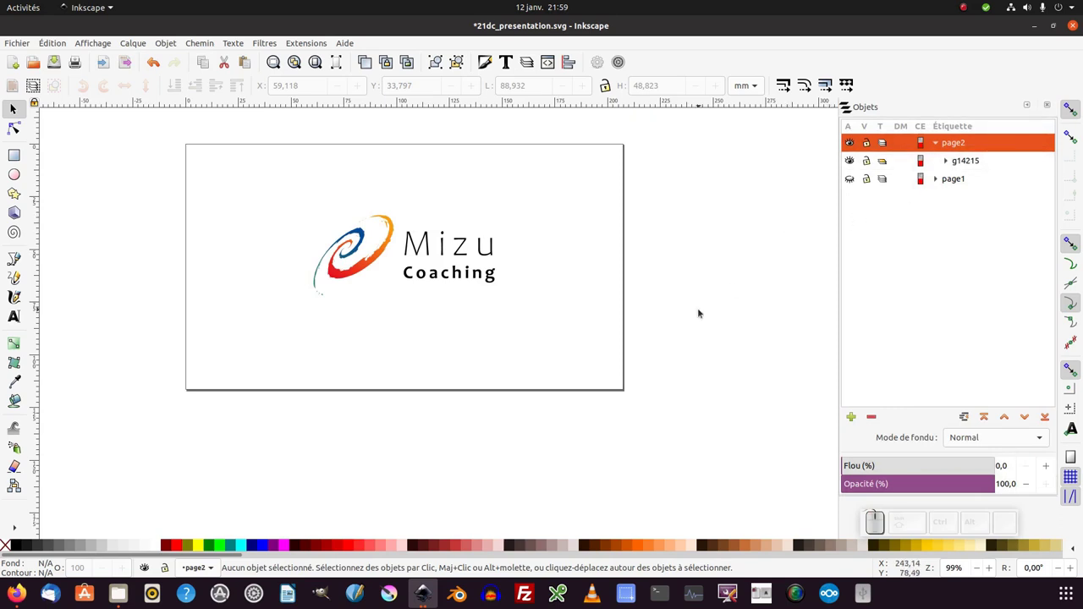
Step: Show the page1 layer with its page numbers and rename it maitresse
click(857, 185)
middle_click(723, 325)
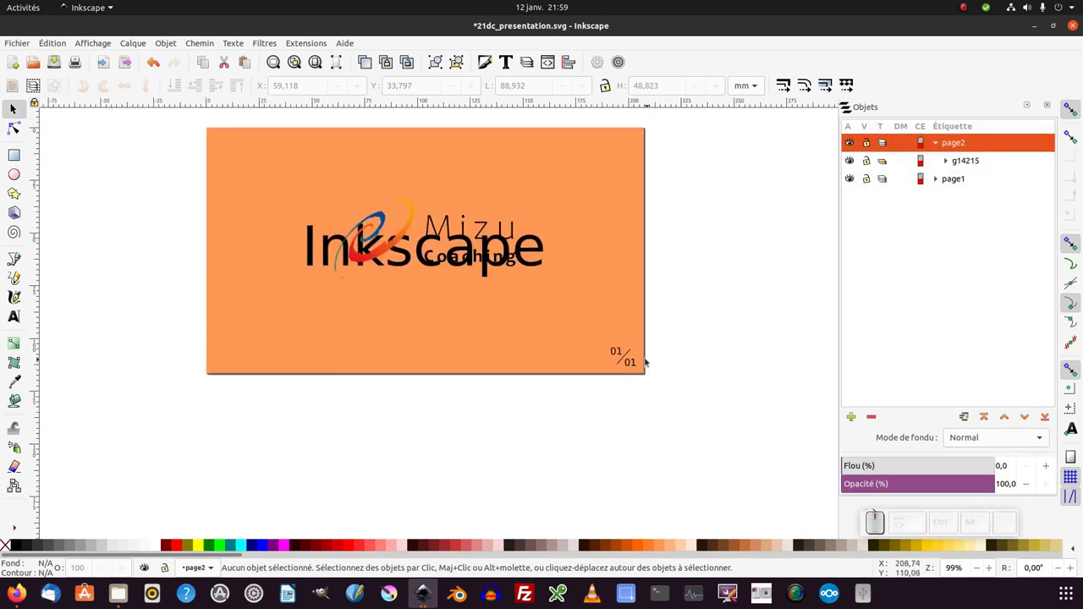
click(632, 361)
click(702, 342)
click(635, 394)
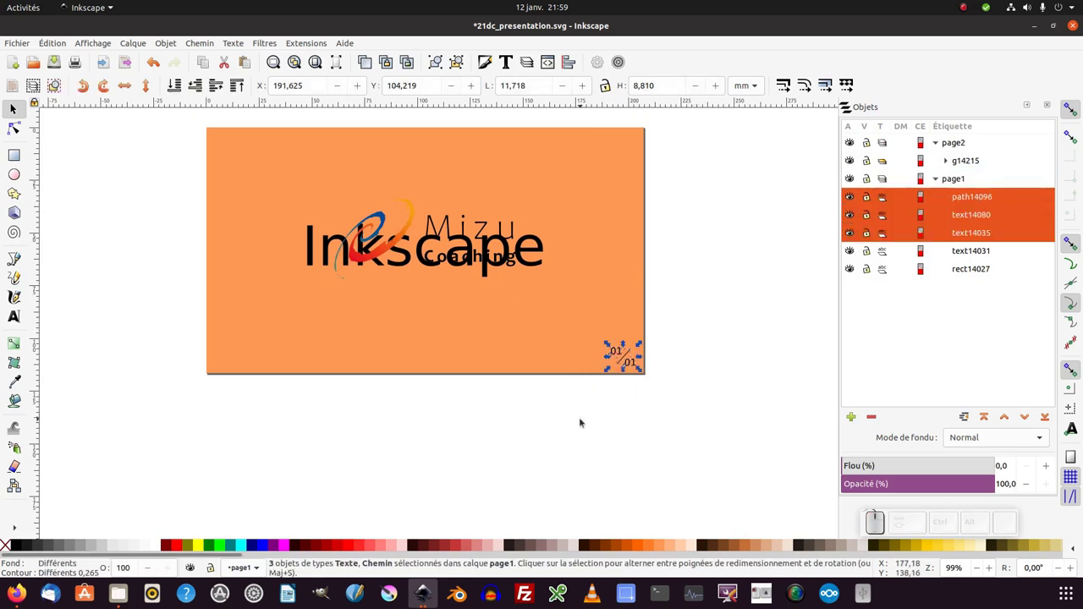
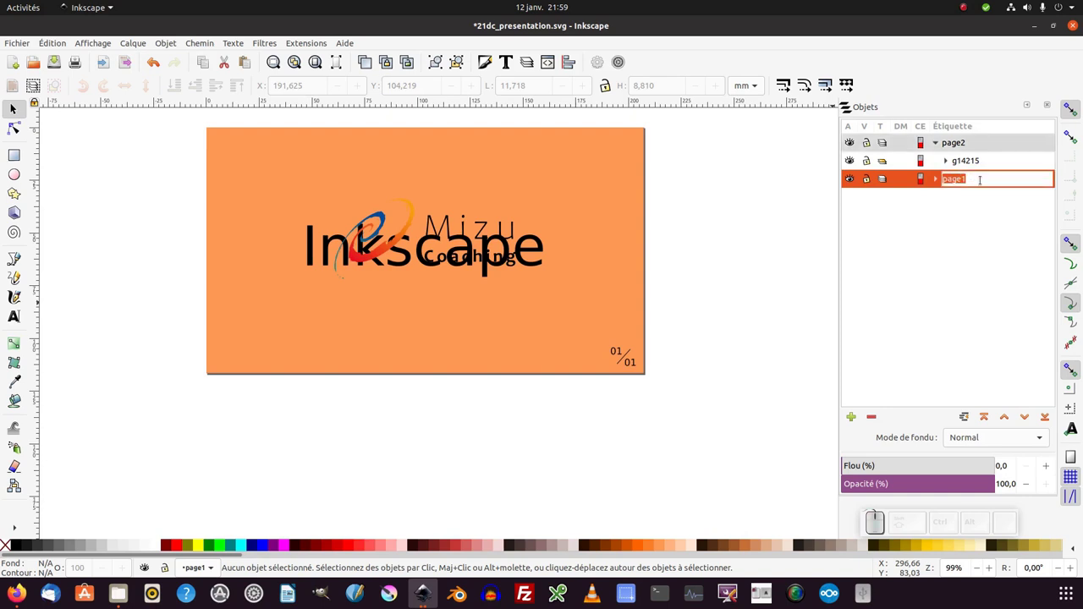
key(s)
key(e)
key(Return)
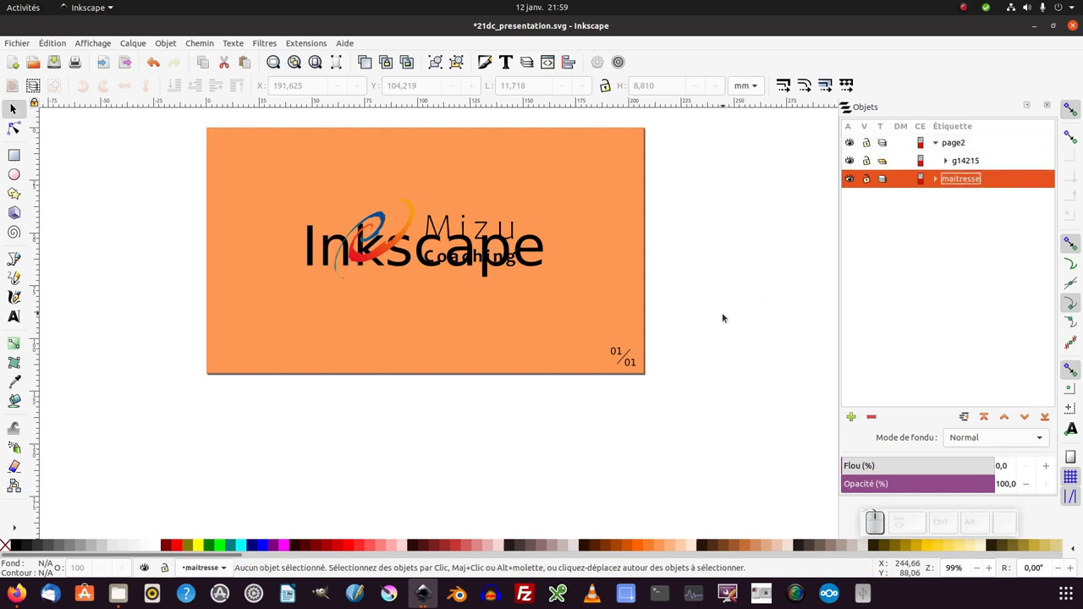
Step: Review the maitresse layer's rectangle, title and numbers, then start adding a new layer
click(709, 316)
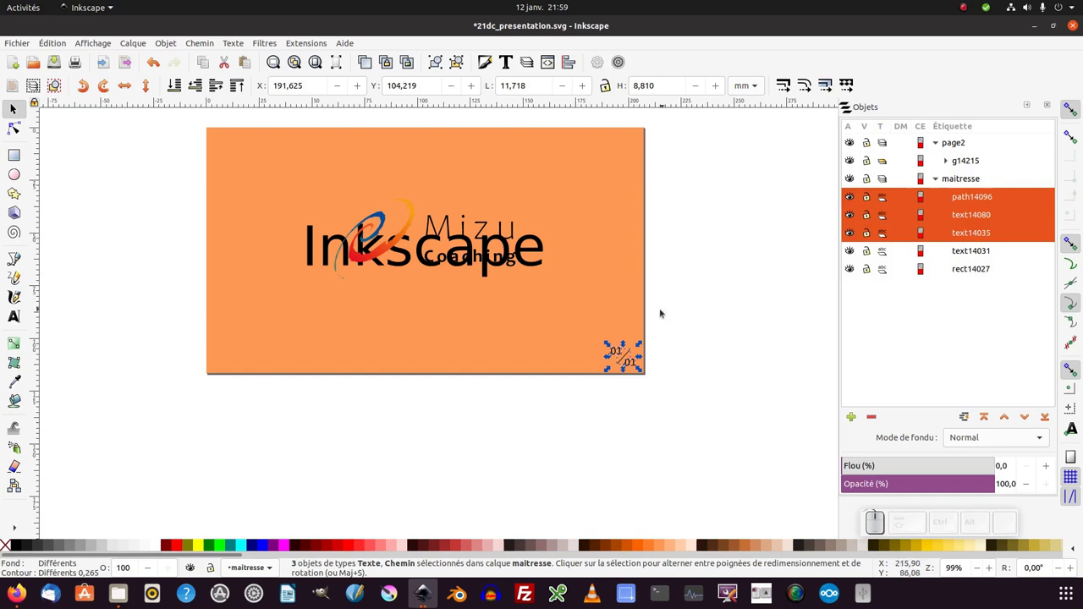
click(697, 298)
click(634, 297)
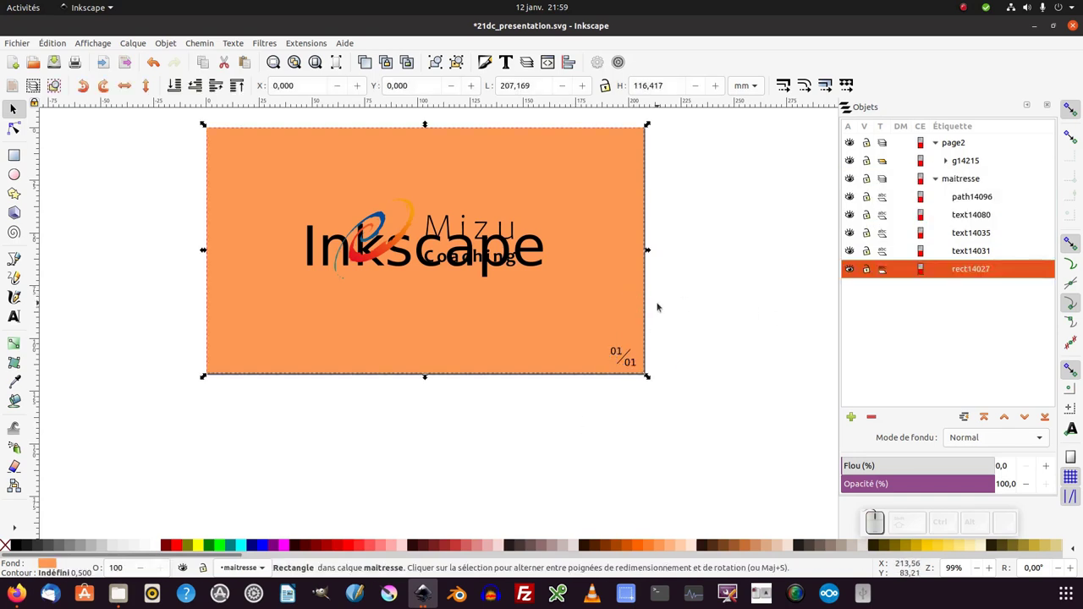
click(655, 370)
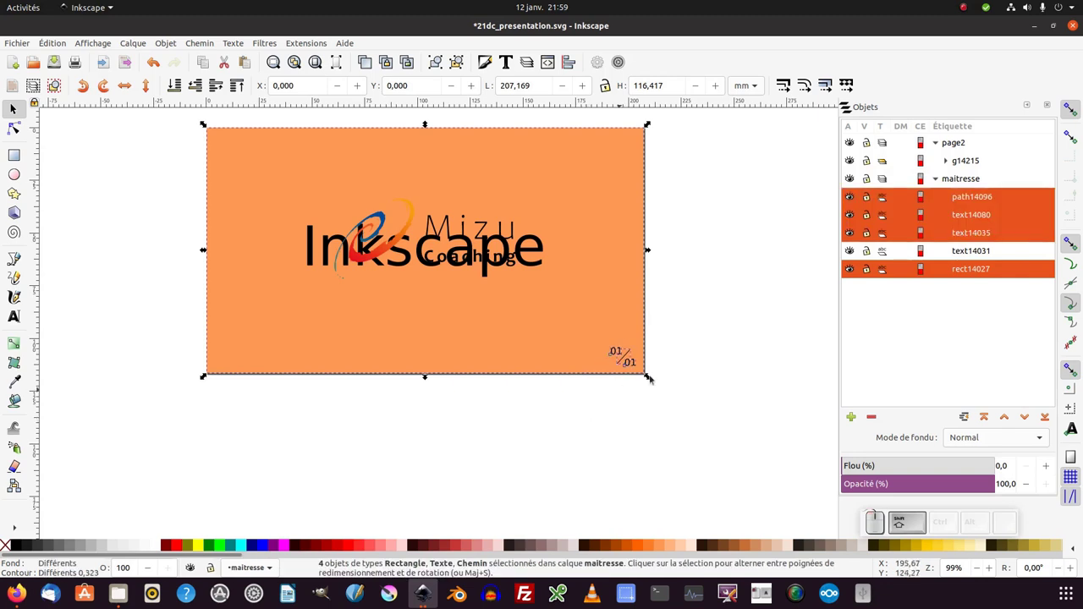
click(641, 426)
click(534, 269)
click(941, 186)
click(940, 151)
click(954, 169)
click(857, 423)
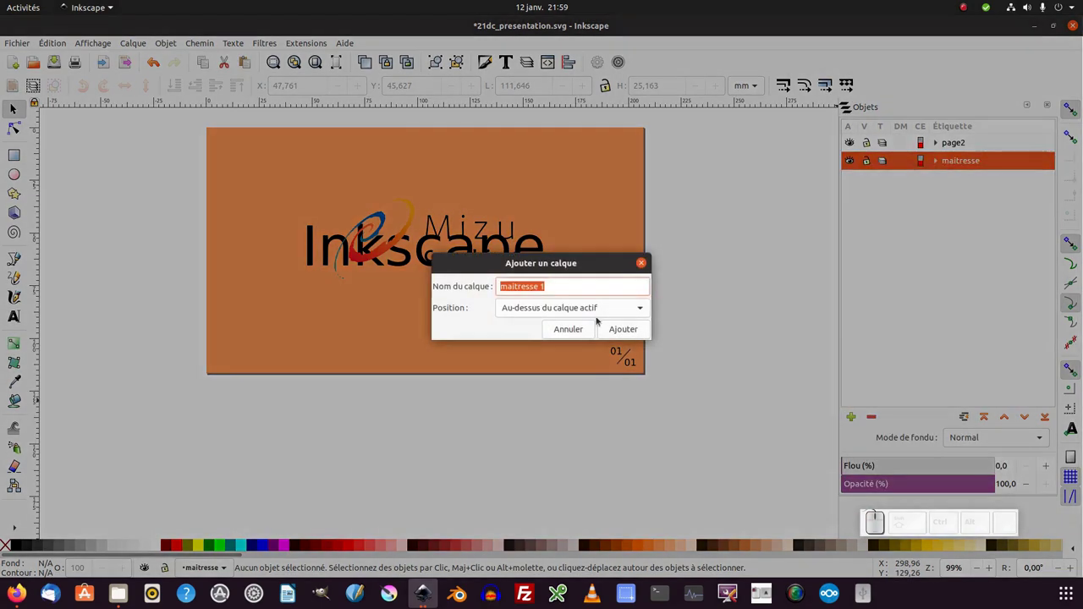
Step: Create layer page1 and bring up the move-to-layer actions for the Inkscape title text
key(KP_1)
key(Return)
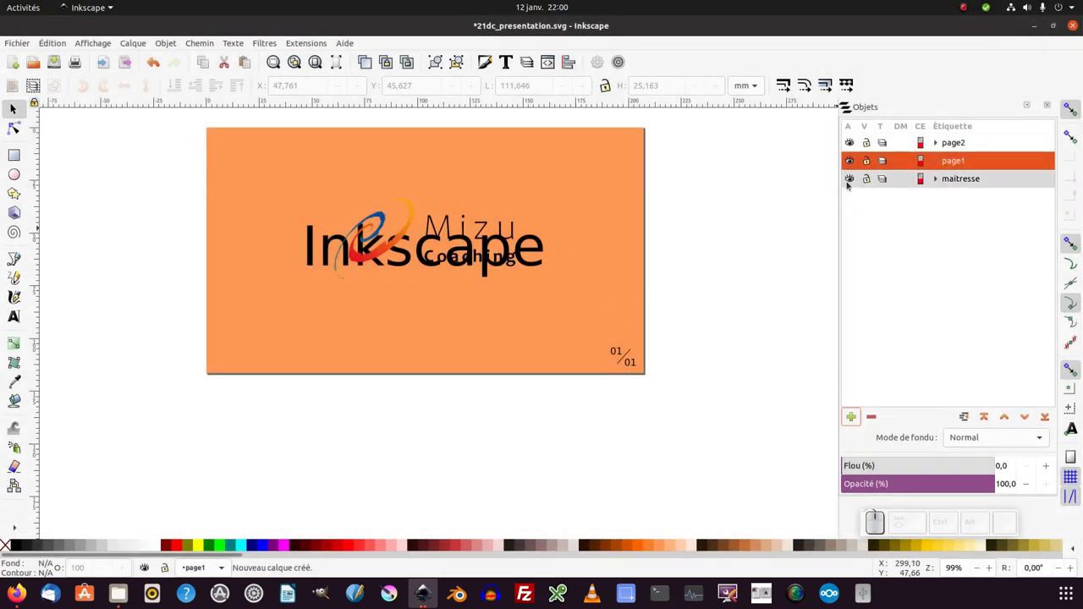
click(852, 185)
click(532, 262)
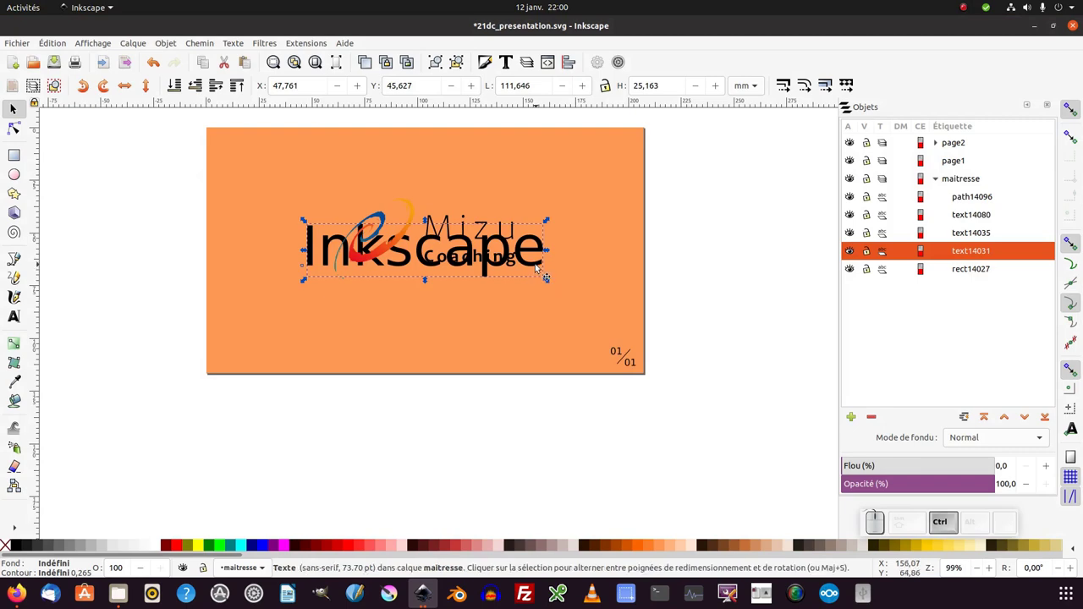
right_click(540, 269)
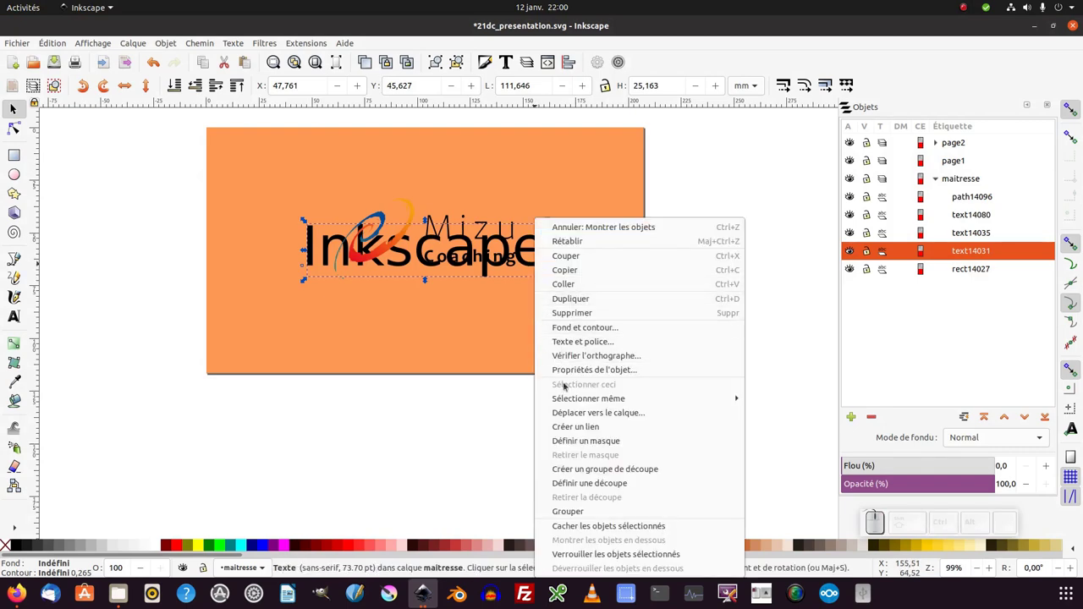
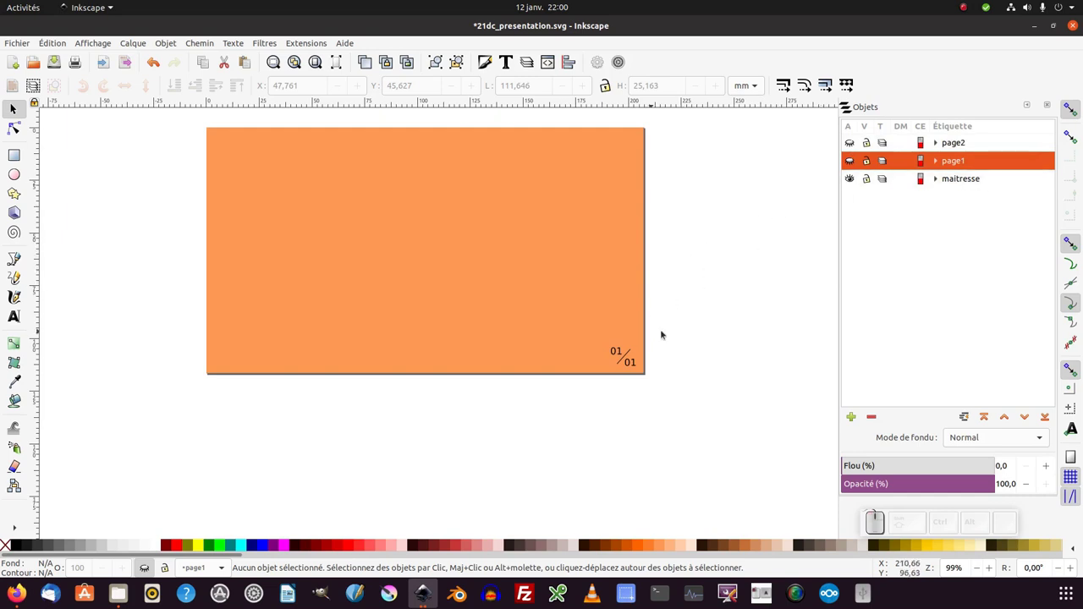
Step: Check the title sits in page1 by toggling layer visibility, then make page1 the current layer
click(648, 379)
click(701, 285)
click(591, 264)
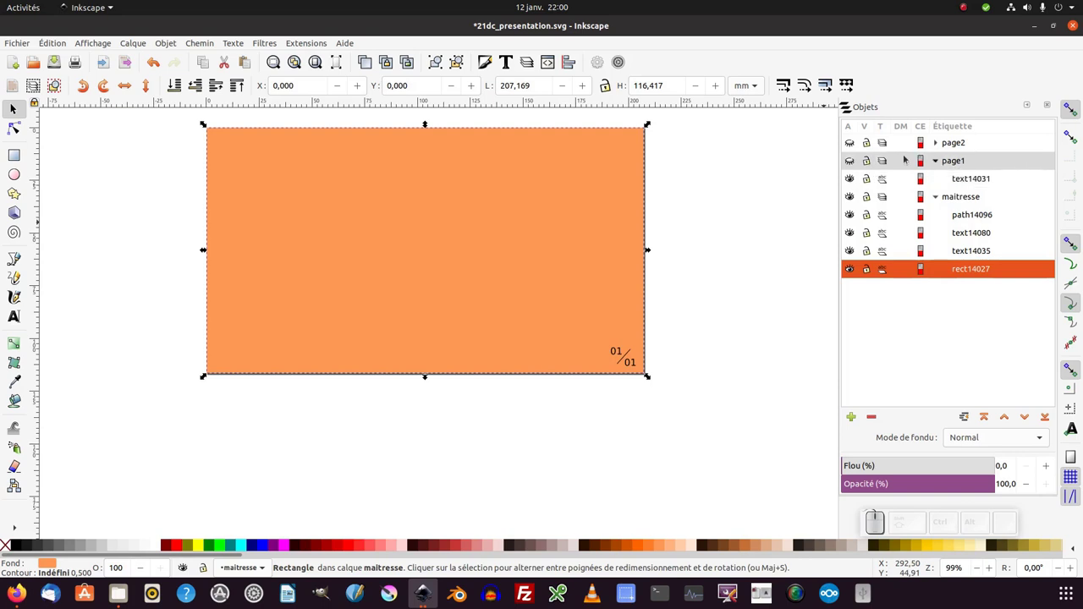
click(858, 166)
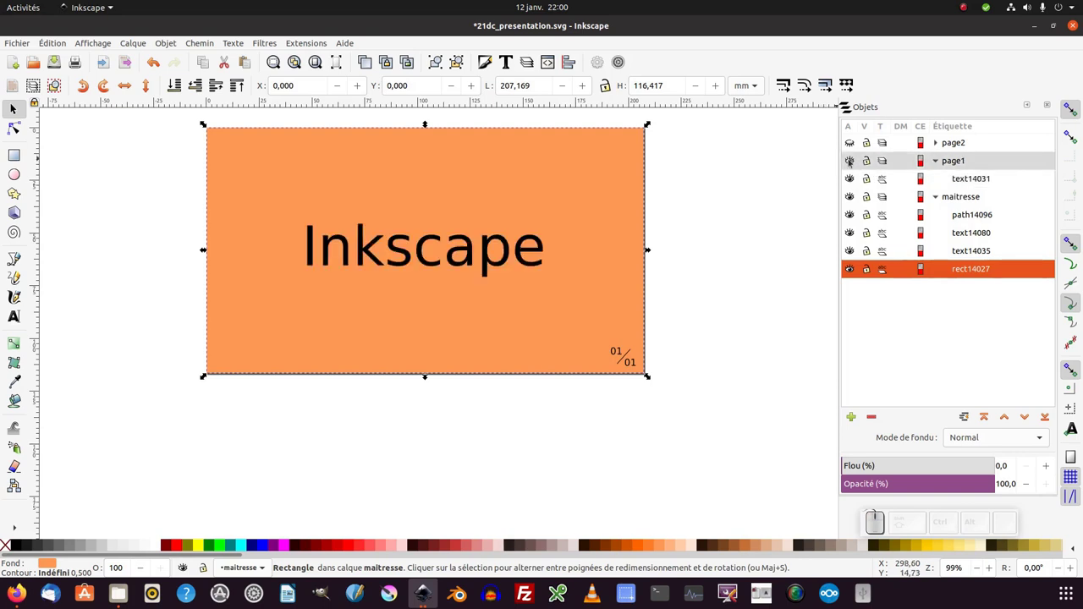
click(854, 163)
click(854, 152)
click(857, 164)
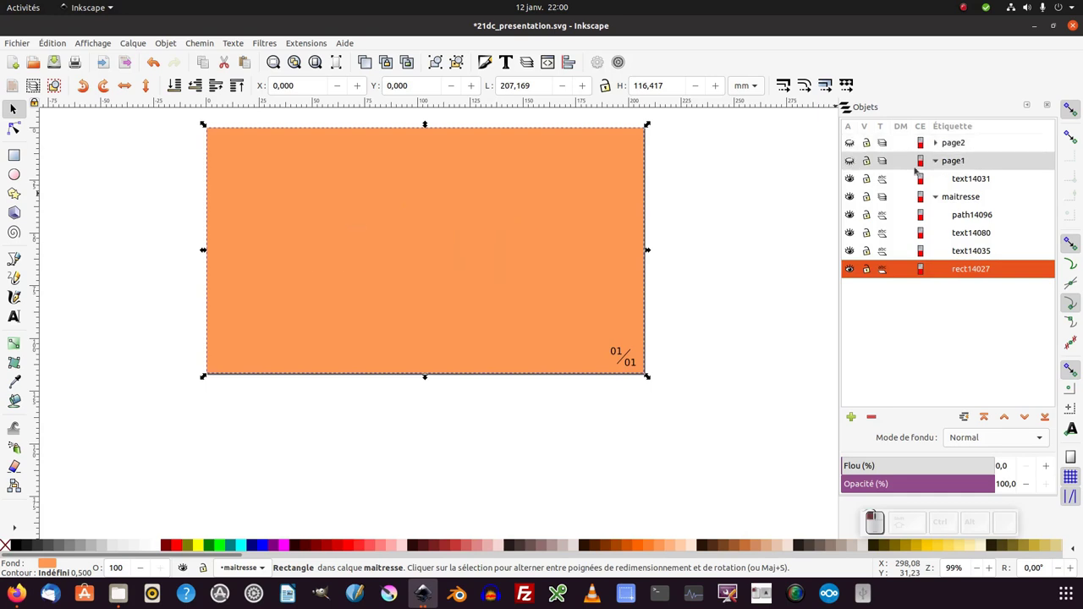
click(936, 166)
click(942, 198)
Step: Apply JessyInk's Diapositive maîtresse with layer name maitresse
click(773, 216)
click(313, 49)
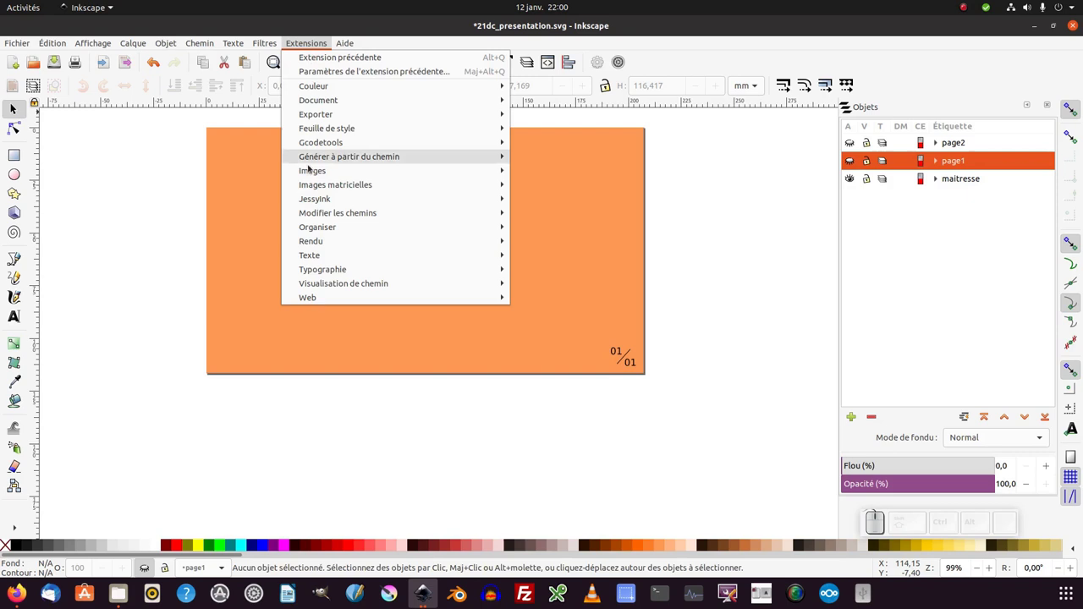
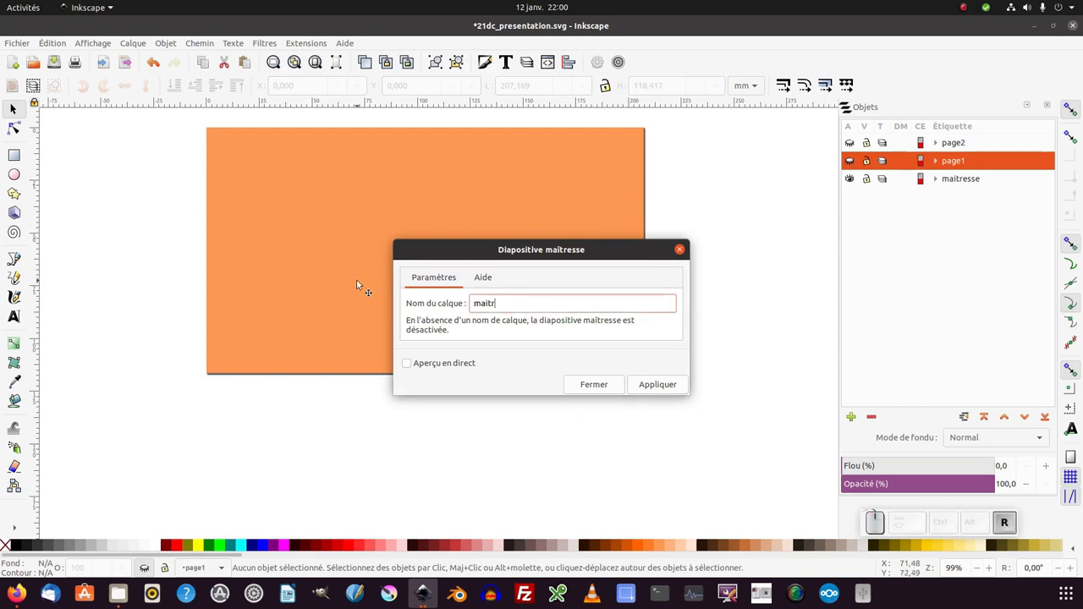
key(s)
key(e)
click(661, 390)
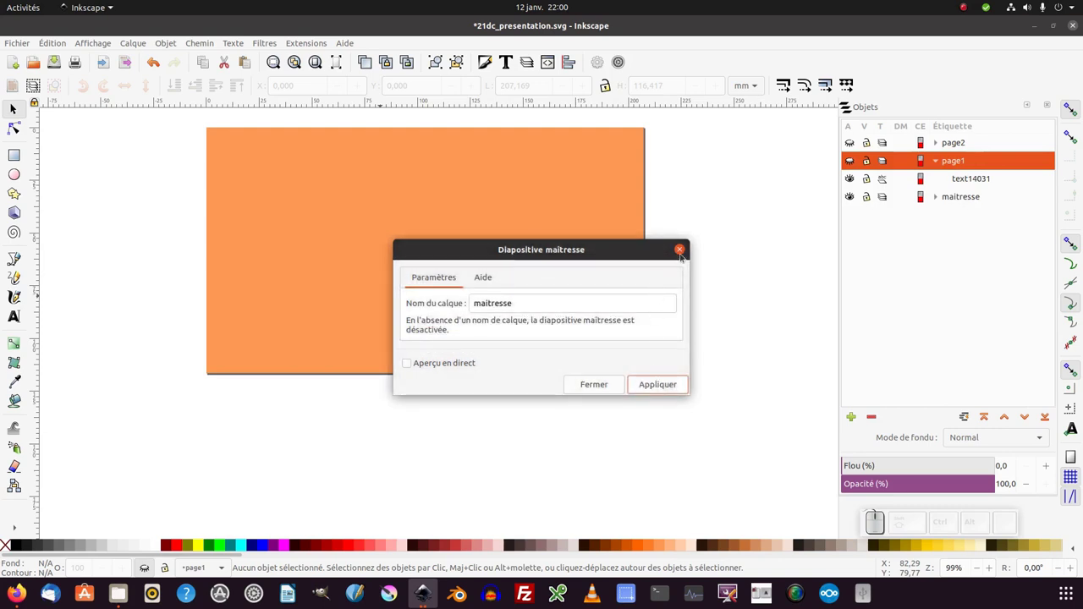
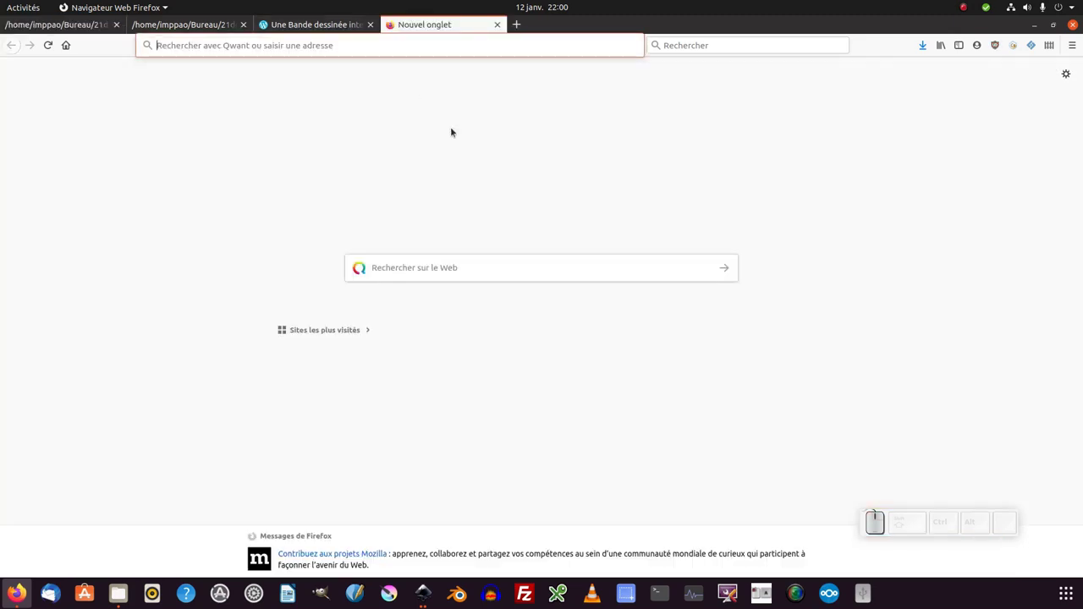
Step: Bring up Firefox's open-file dialog to load 21dc_presentation.svg from Bureau
key(ctrl+o)
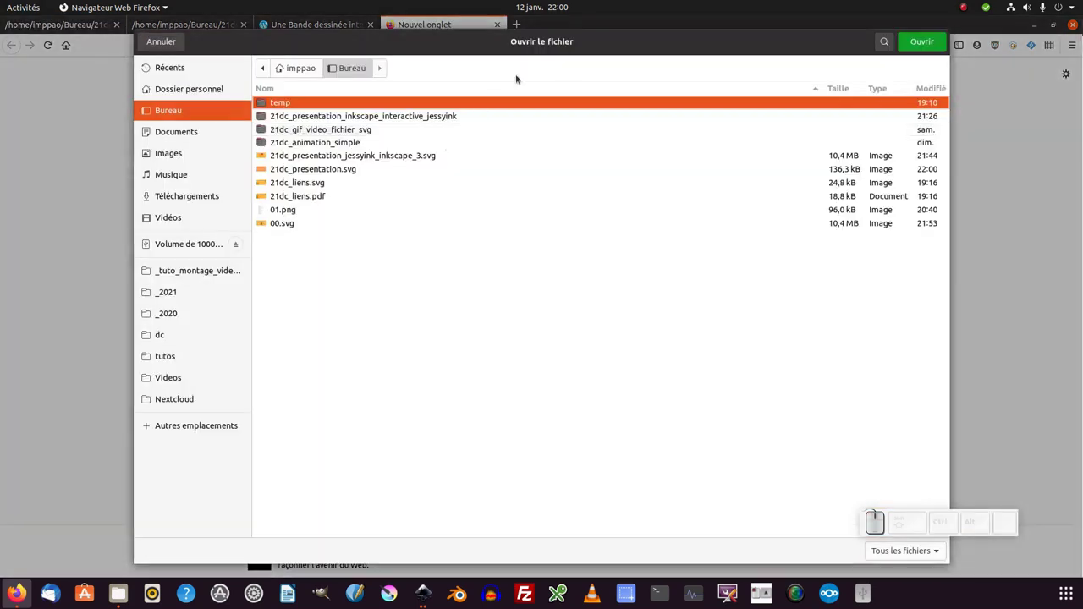
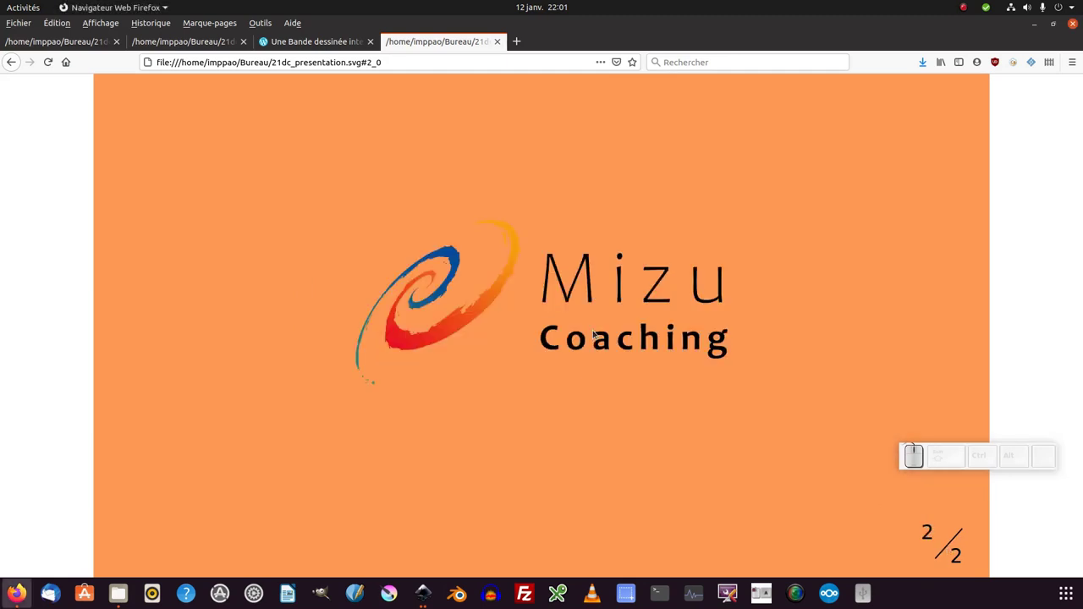
Step: Return to Inkscape and collapse the page1 layer before adding page3
key(alt+Tab)
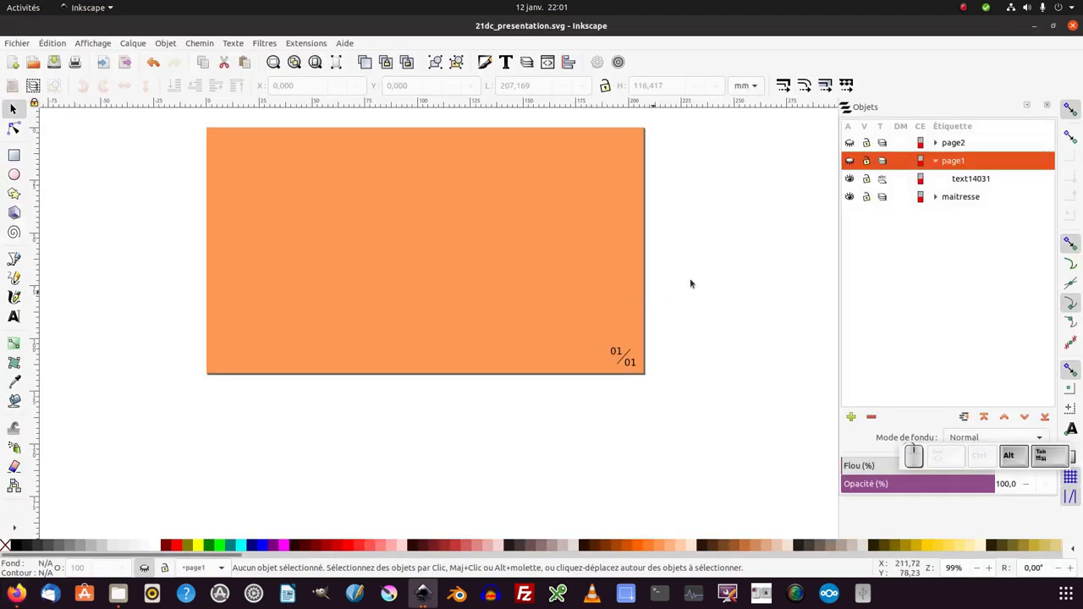
click(719, 258)
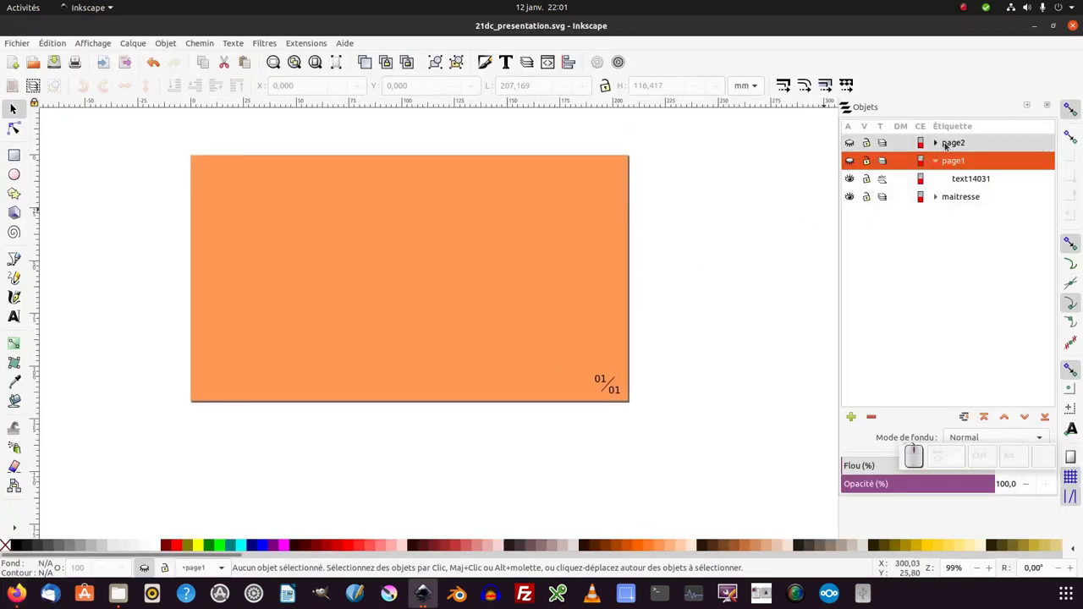
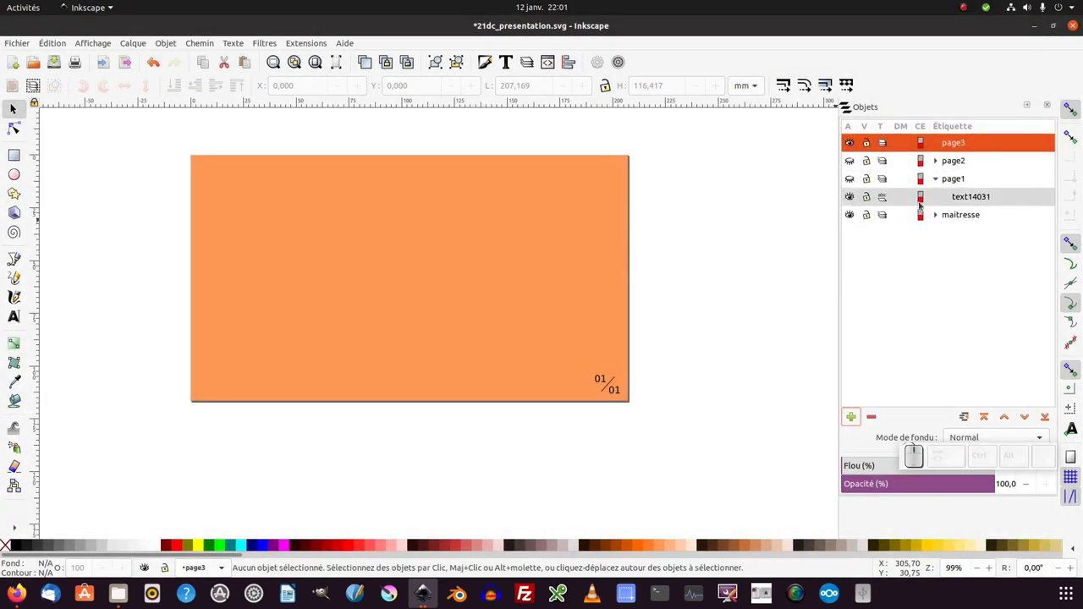
click(942, 184)
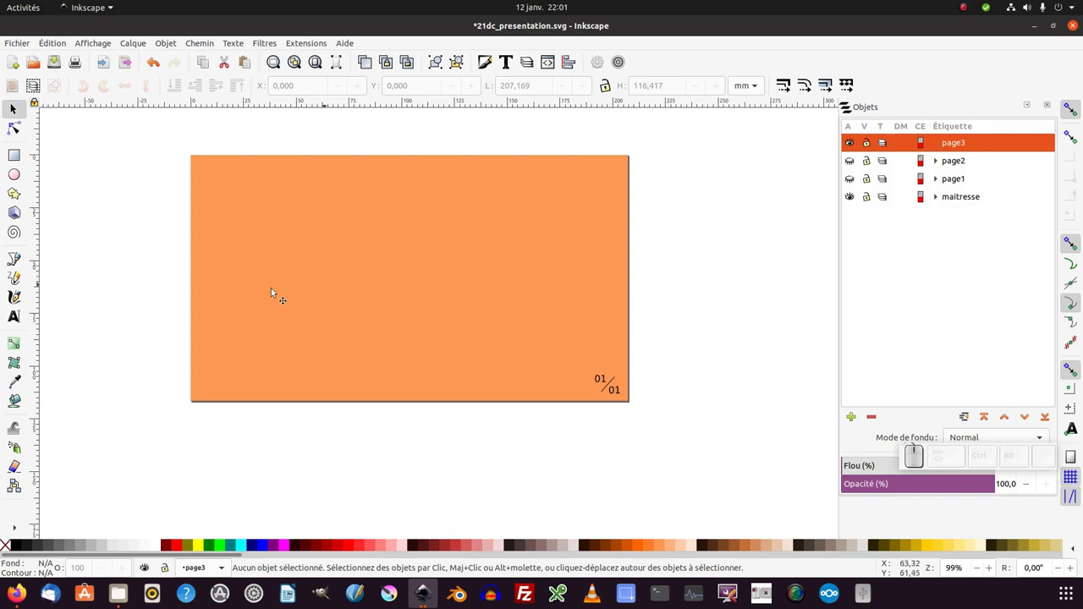
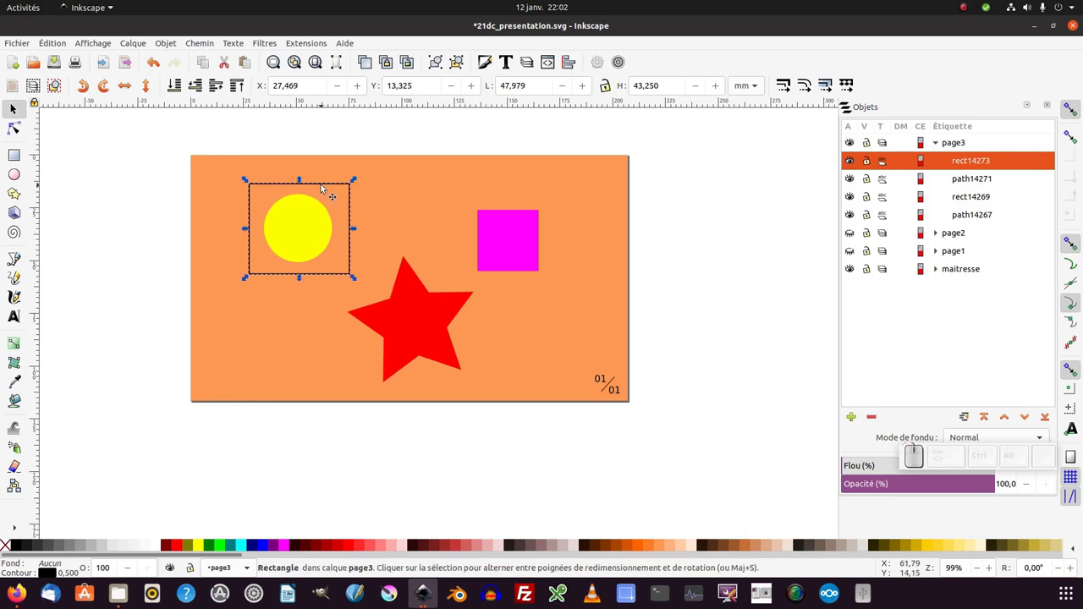
Step: Duplicate the circle's frame and move copies over the magenta square and the red star
key(ctrl+d)
drag(327, 186, 534, 212)
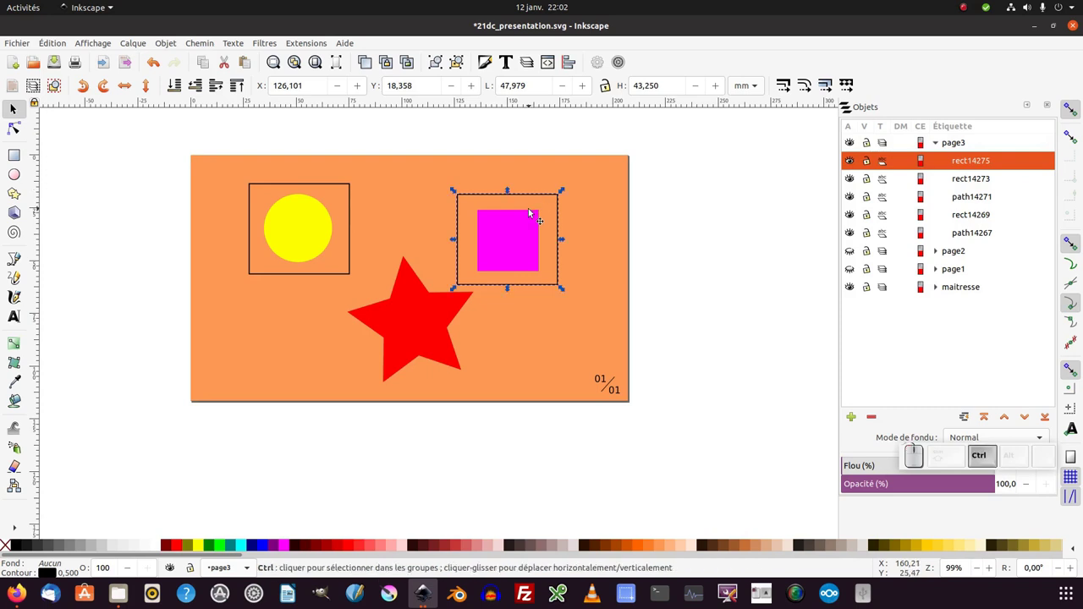
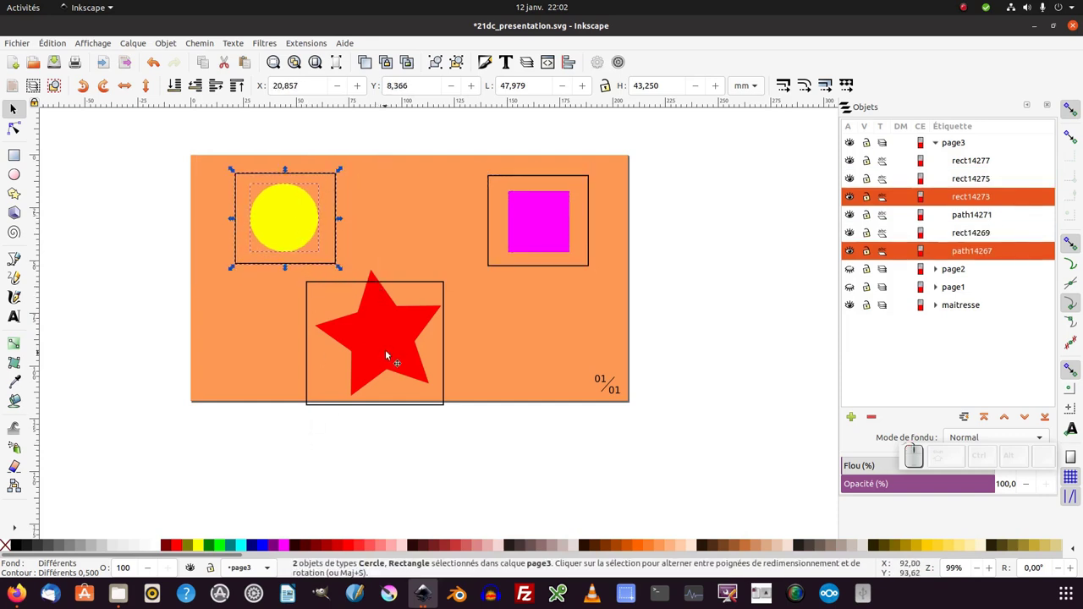
click(389, 352)
drag(432, 283, 389, 356)
click(389, 355)
Step: Centre the third frame on the red star with Aligner et distribuer, then reselect the circle's frame
key(ctrl+shift+a)
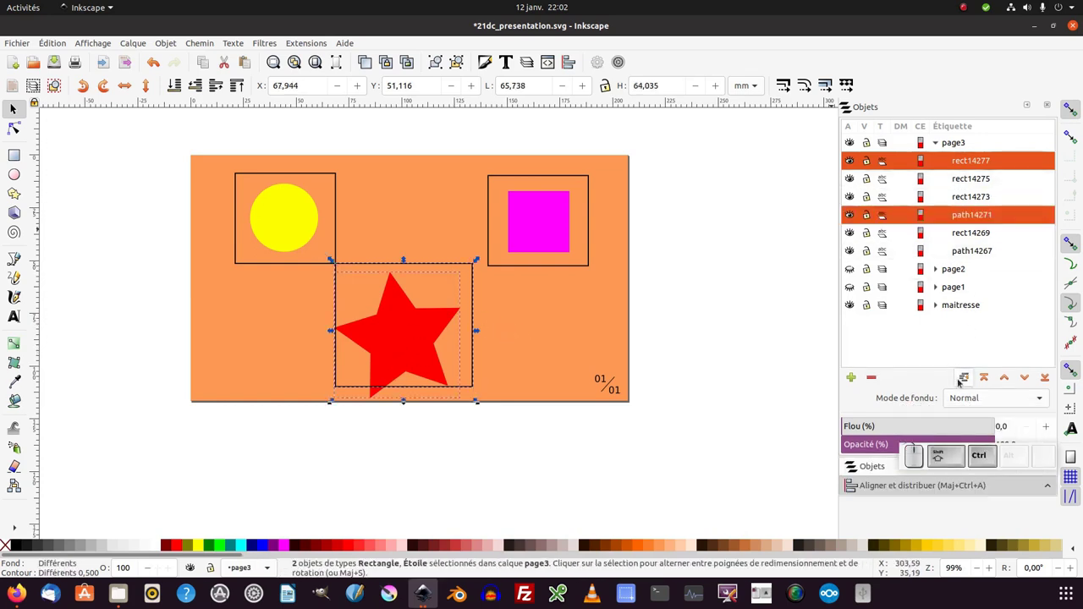
key(ctrl+shift+a)
click(993, 150)
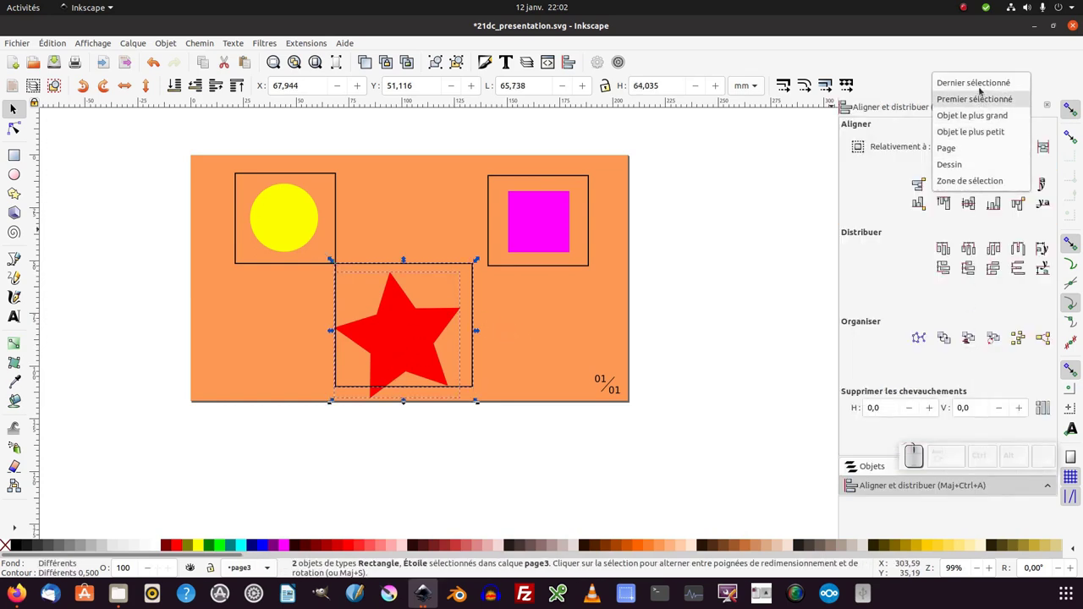
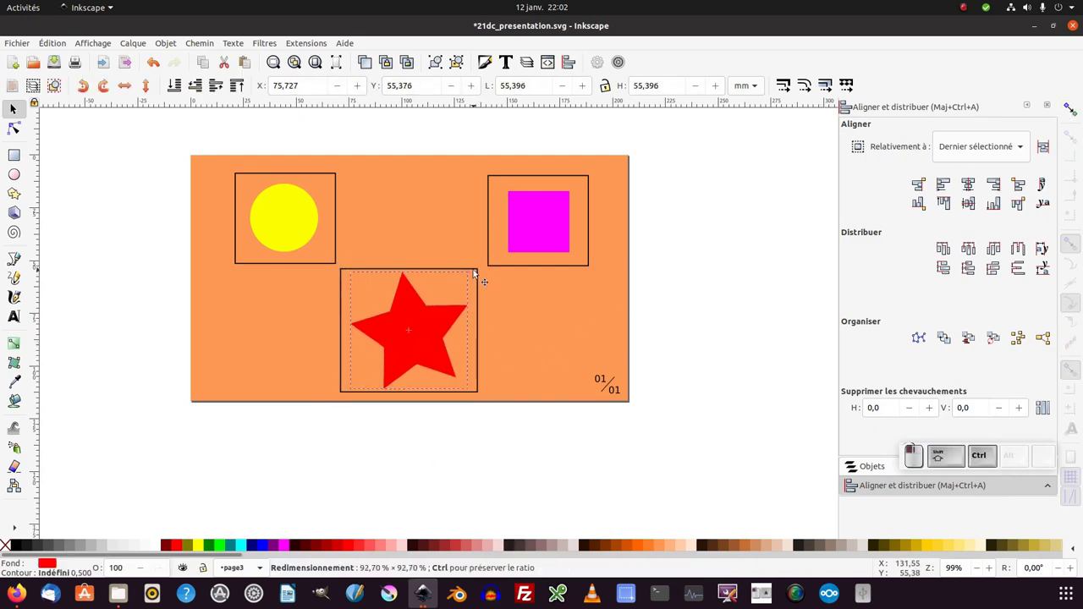
click(739, 258)
click(339, 178)
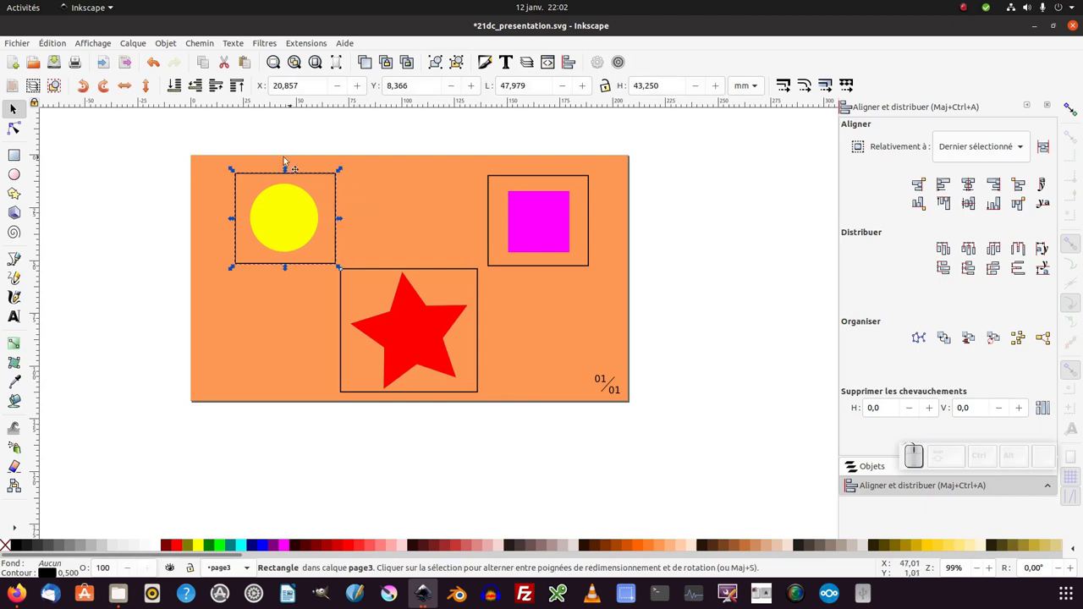
Step: Make the circle's frame JessyInk view order 0
click(313, 48)
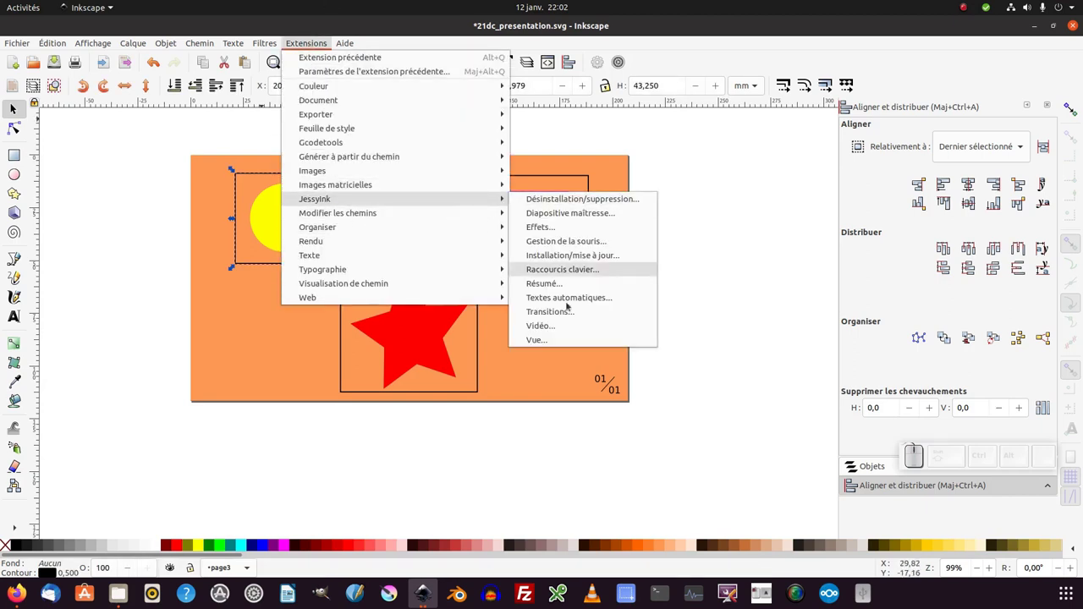
click(561, 343)
drag(591, 244, 789, 278)
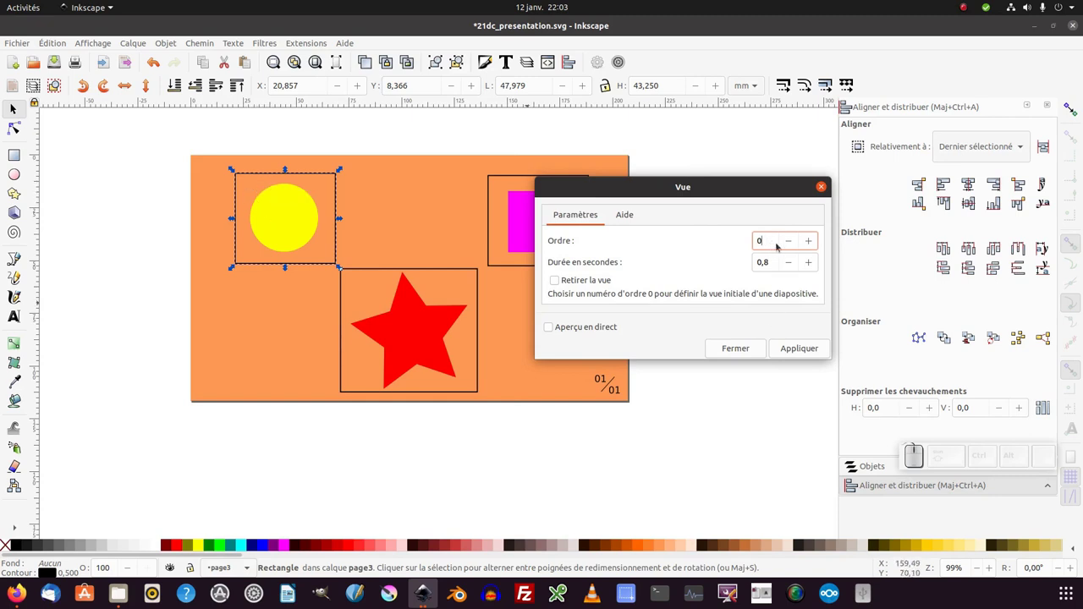
click(820, 245)
Step: Make the square's frame view 2 and the star's frame view 3
click(791, 353)
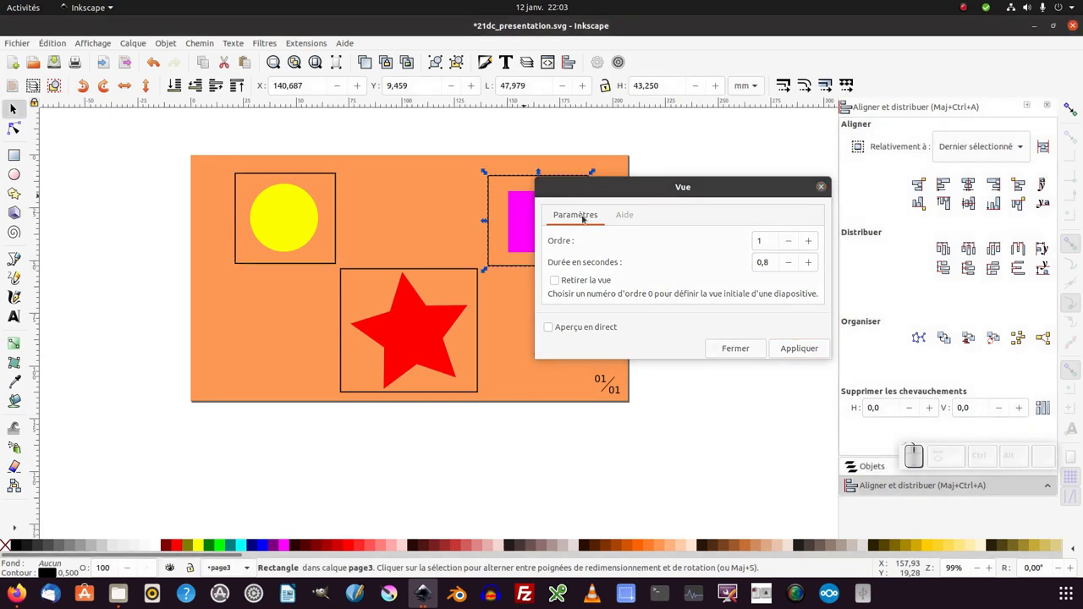
click(820, 247)
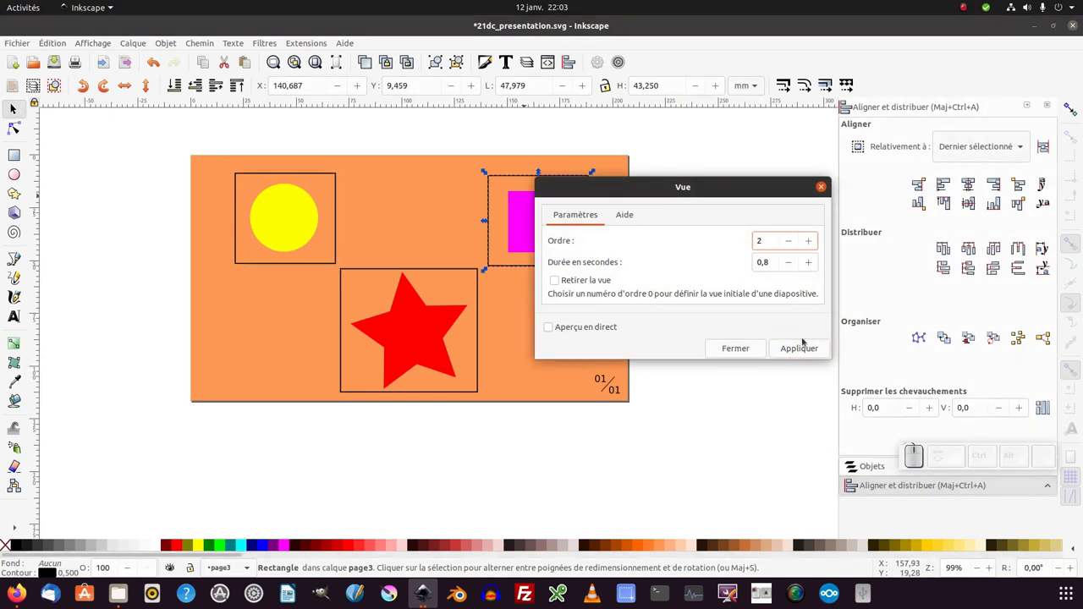
click(807, 352)
click(468, 269)
click(822, 244)
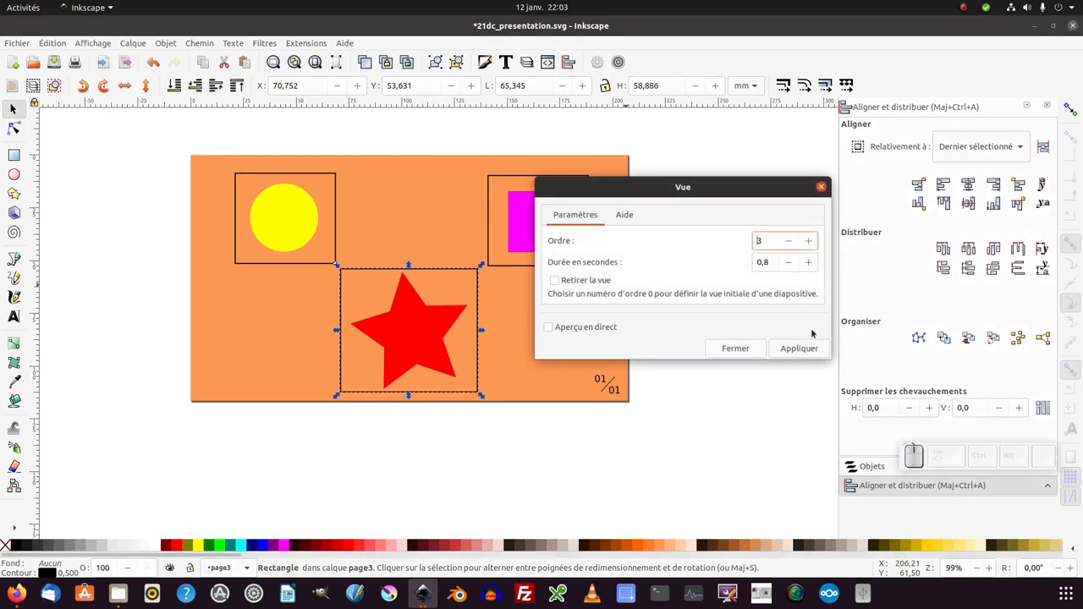
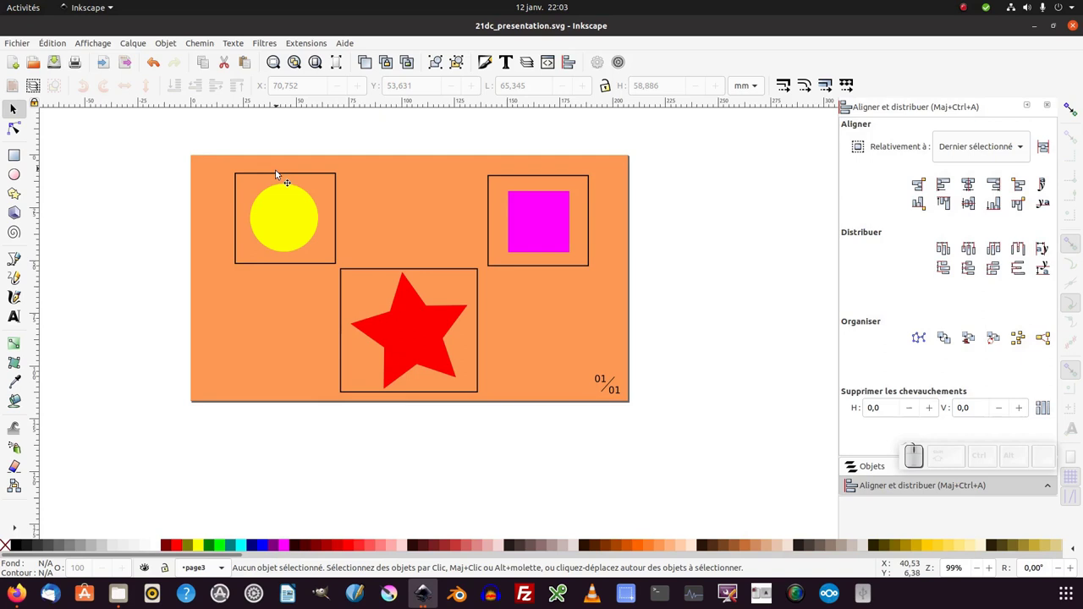
Step: Close the view dialog, deselect everything and save the presentation
click(280, 175)
click(543, 177)
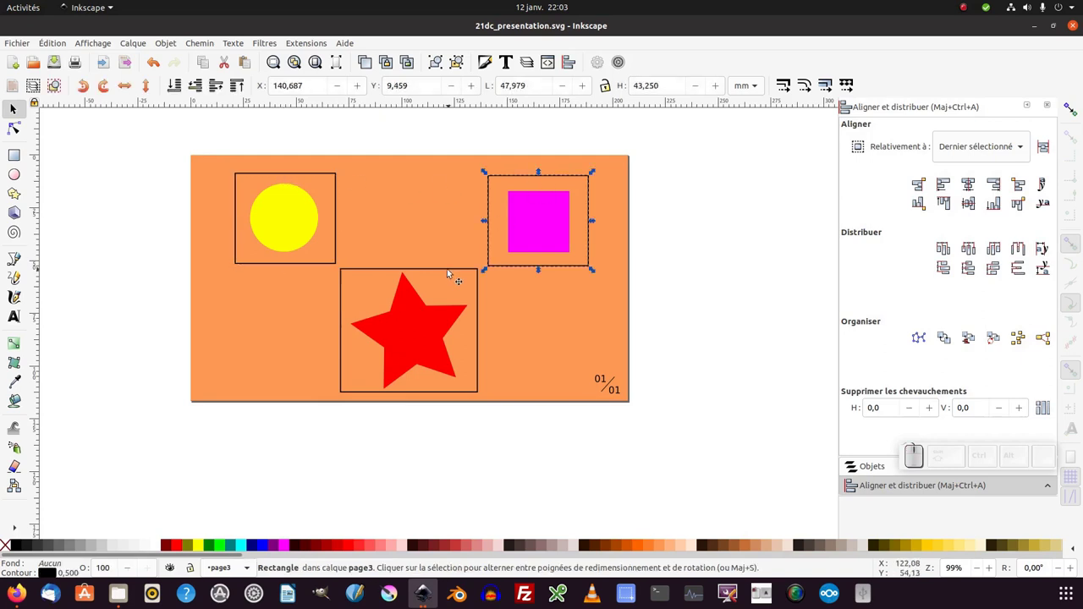
click(140, 295)
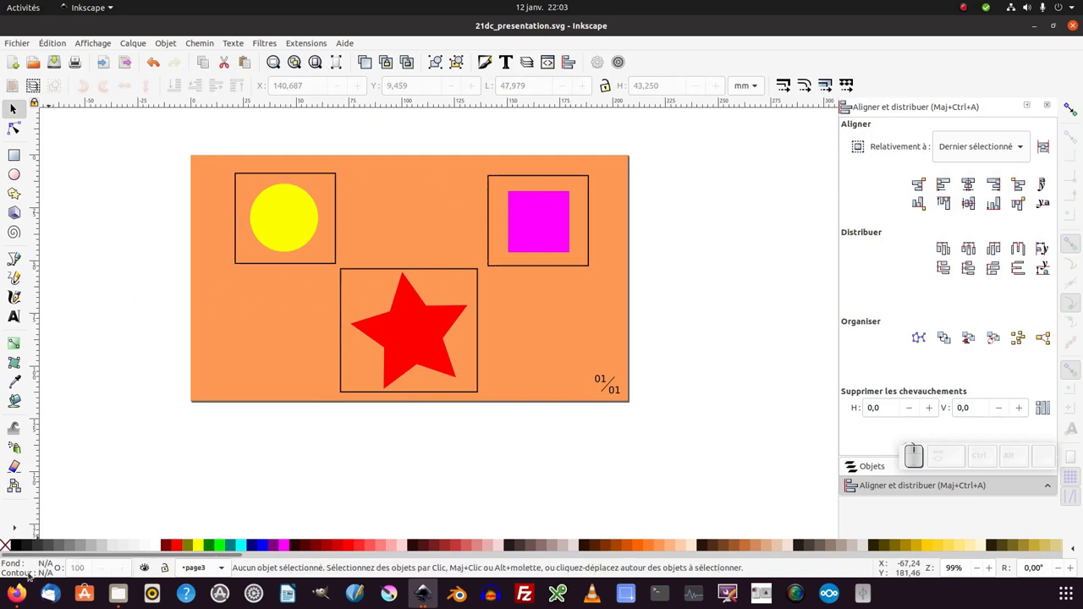
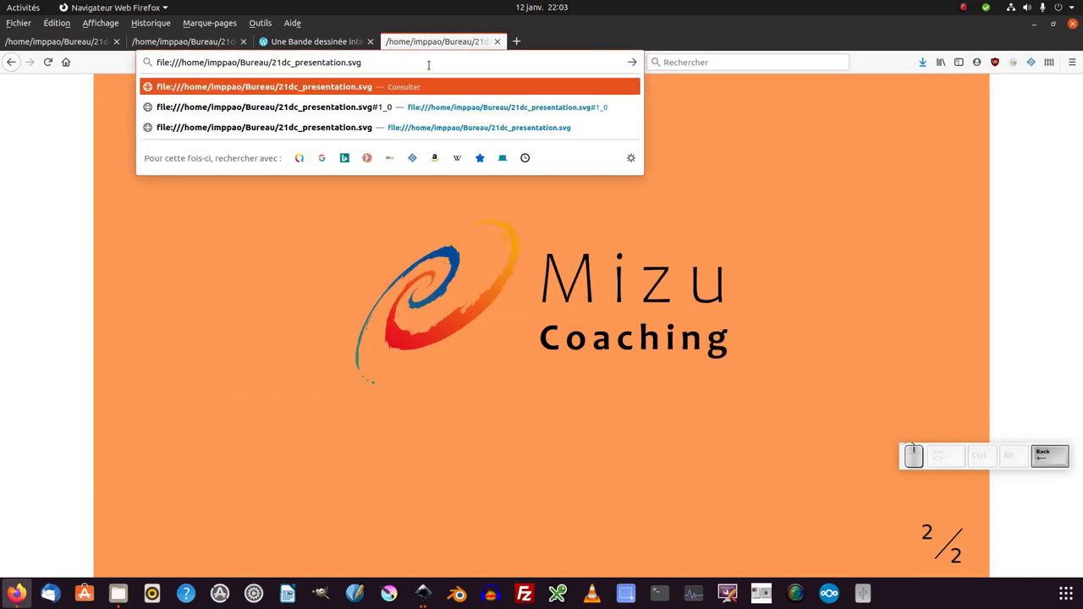
Step: Reload the SVG and click through page3's zoom views to the red star
key(Return)
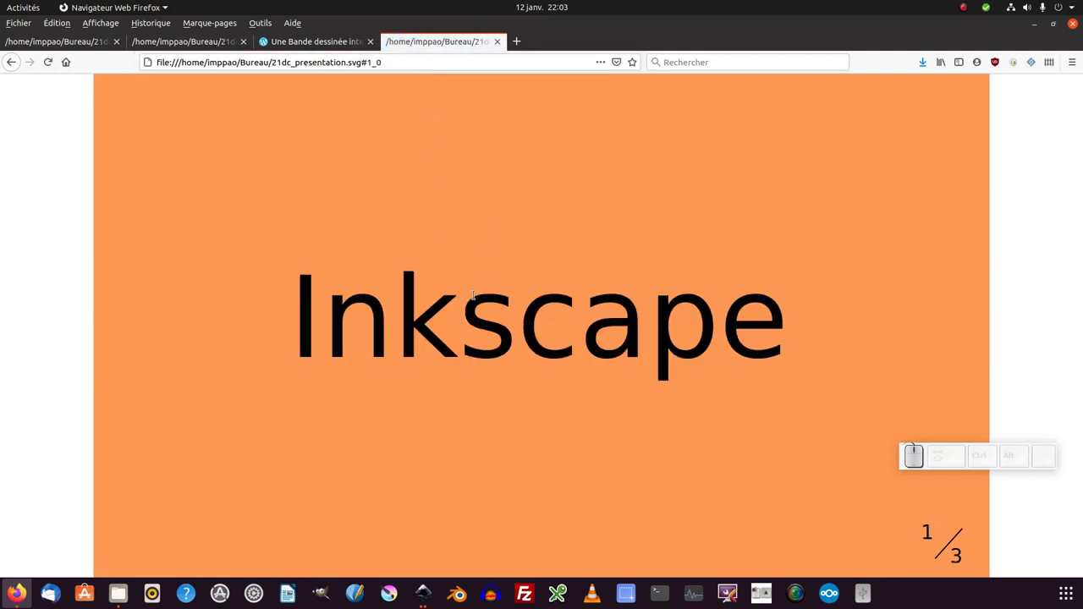
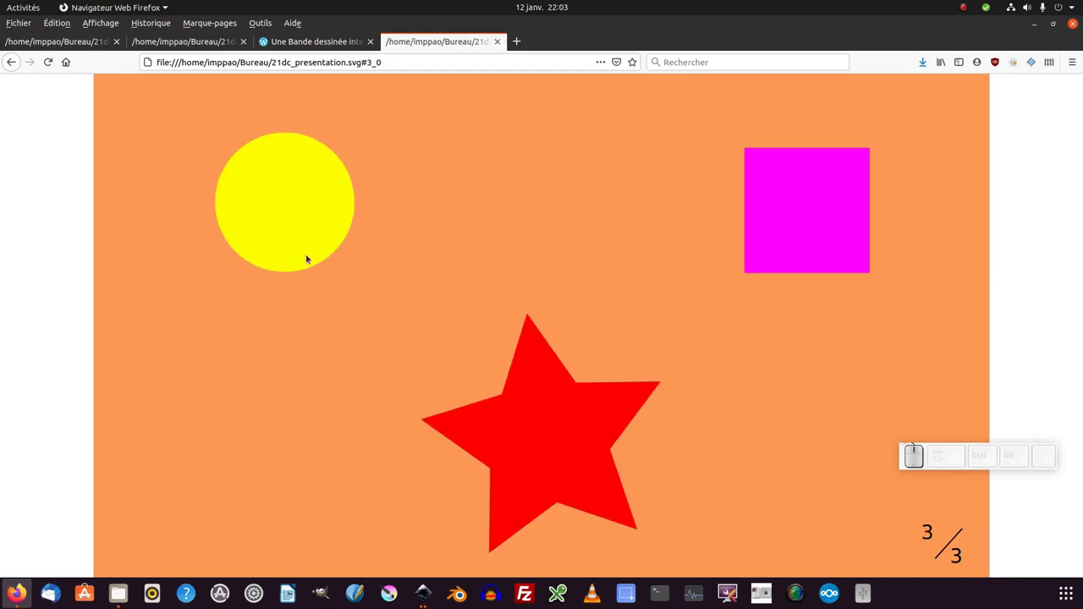
click(378, 260)
click(449, 279)
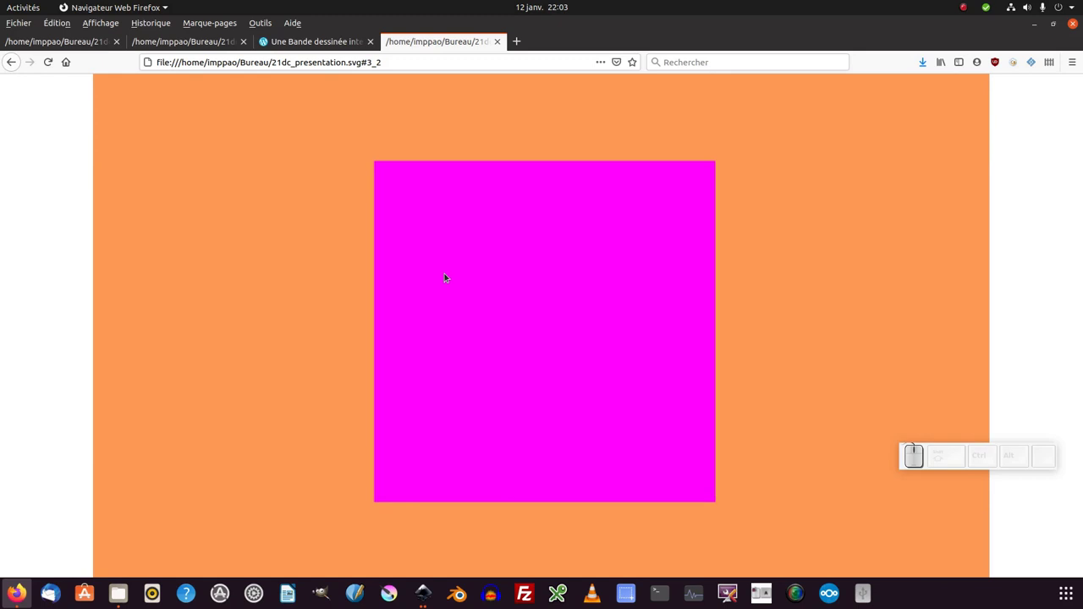
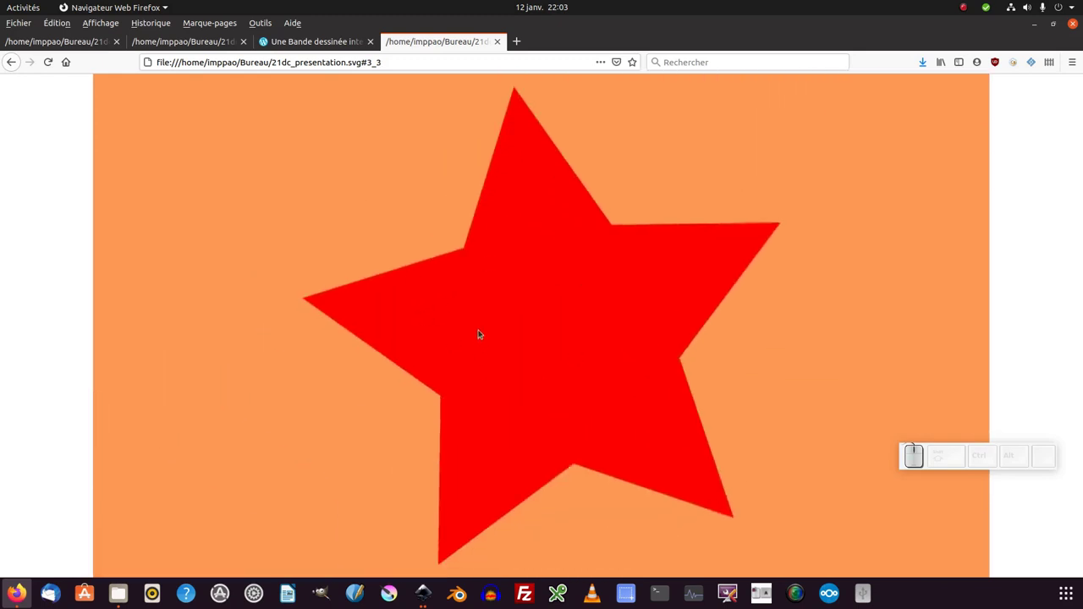
Step: Back in Inkscape, rotate the magenta square's frame to an angle with a corner handle
key(alt+Tab)
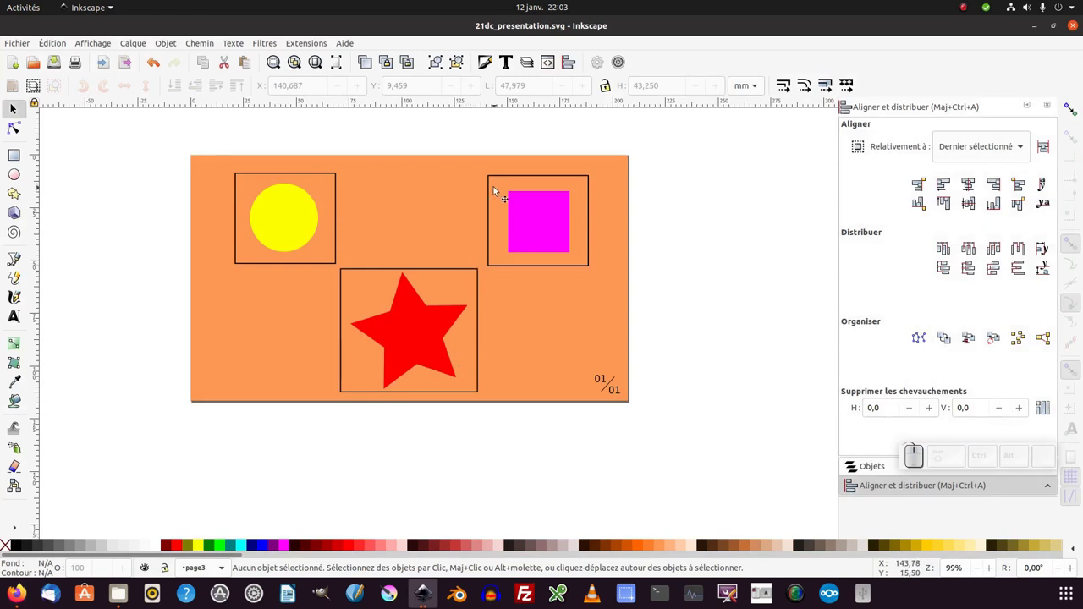
click(500, 181)
click(508, 179)
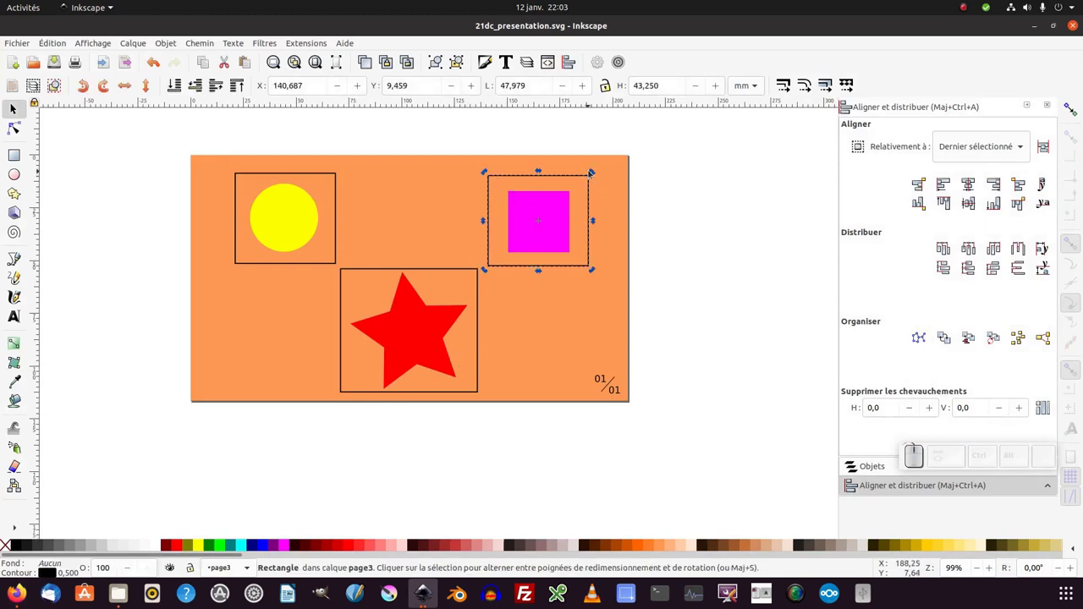
drag(598, 181, 474, 270)
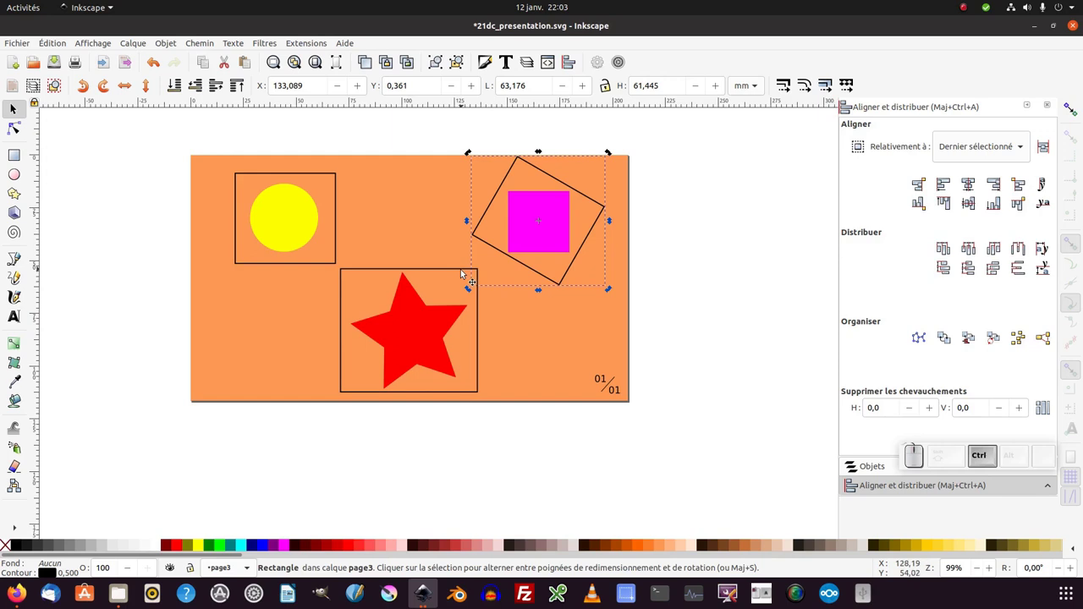